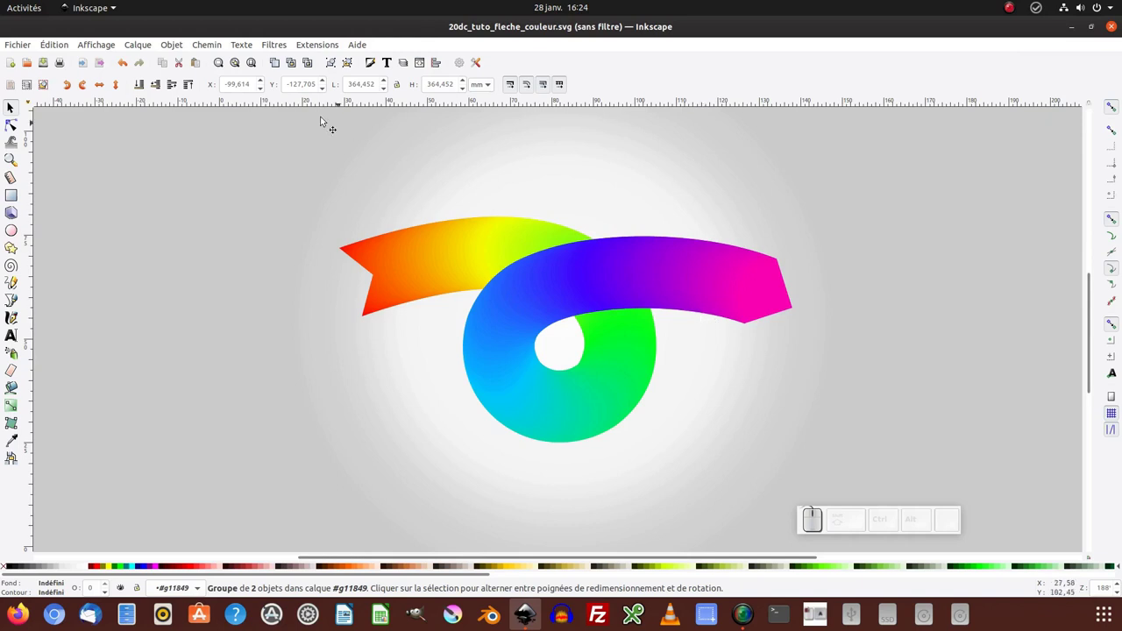
# Browse Extensions > Generate from Path, then show the Path Effects panel's add-effect list.
pyautogui.click(314, 47)
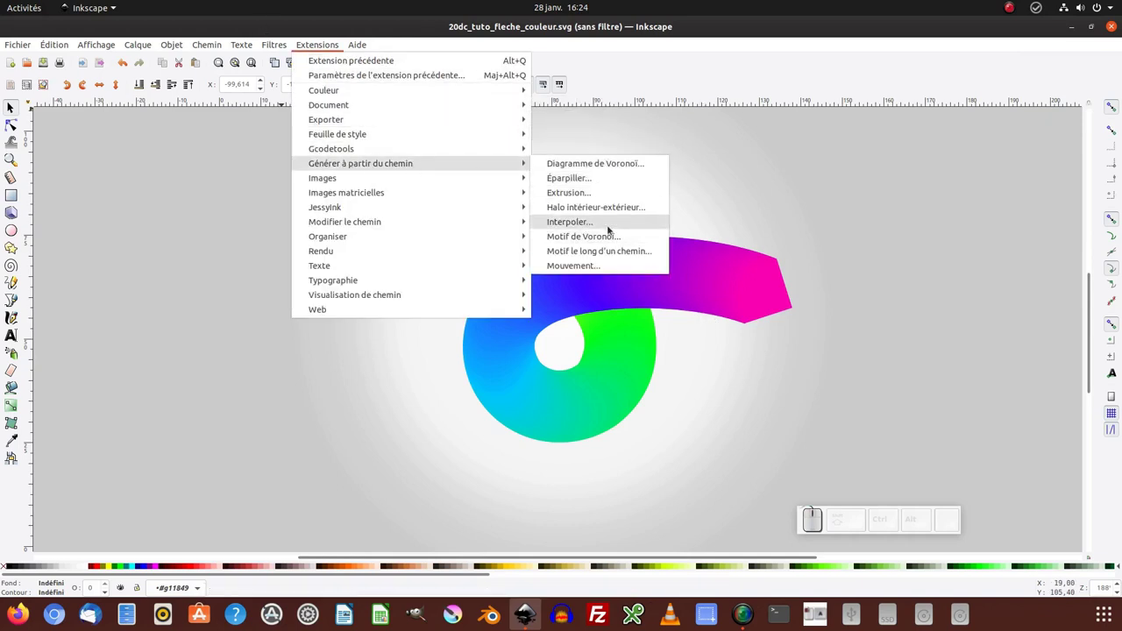
pyautogui.click(639, 60)
pyautogui.click(219, 46)
pyautogui.click(250, 325)
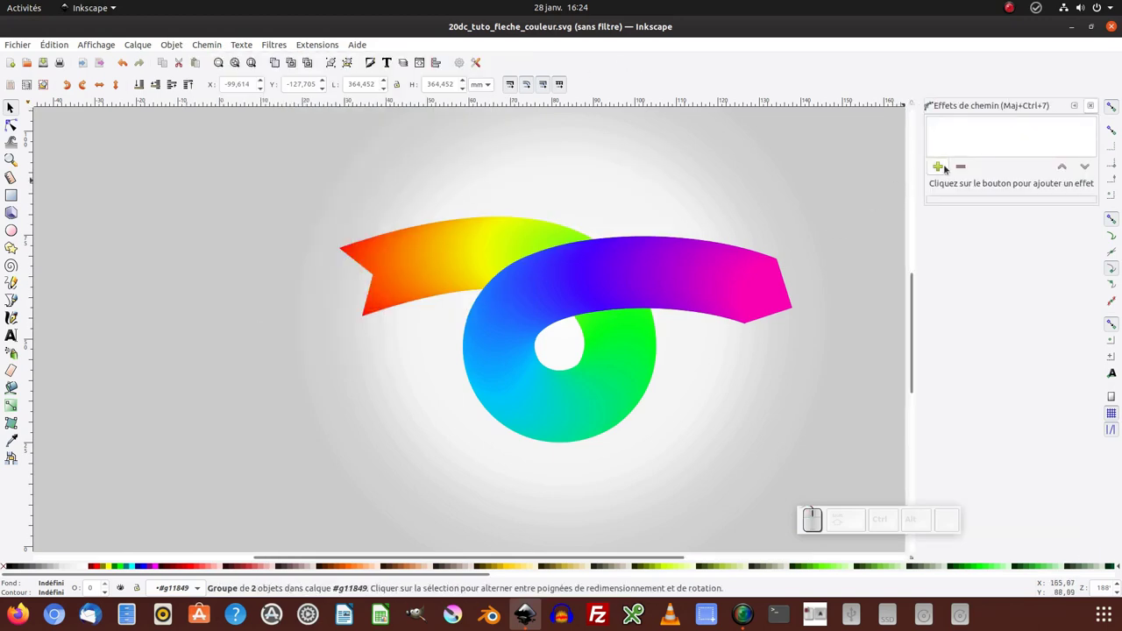
pyautogui.click(941, 166)
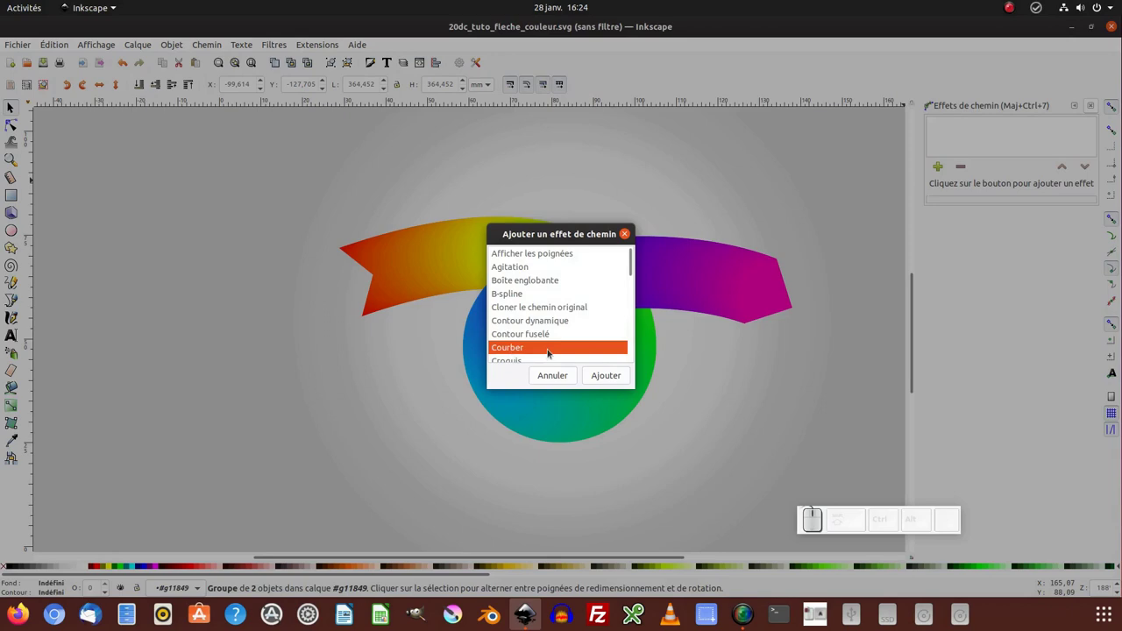
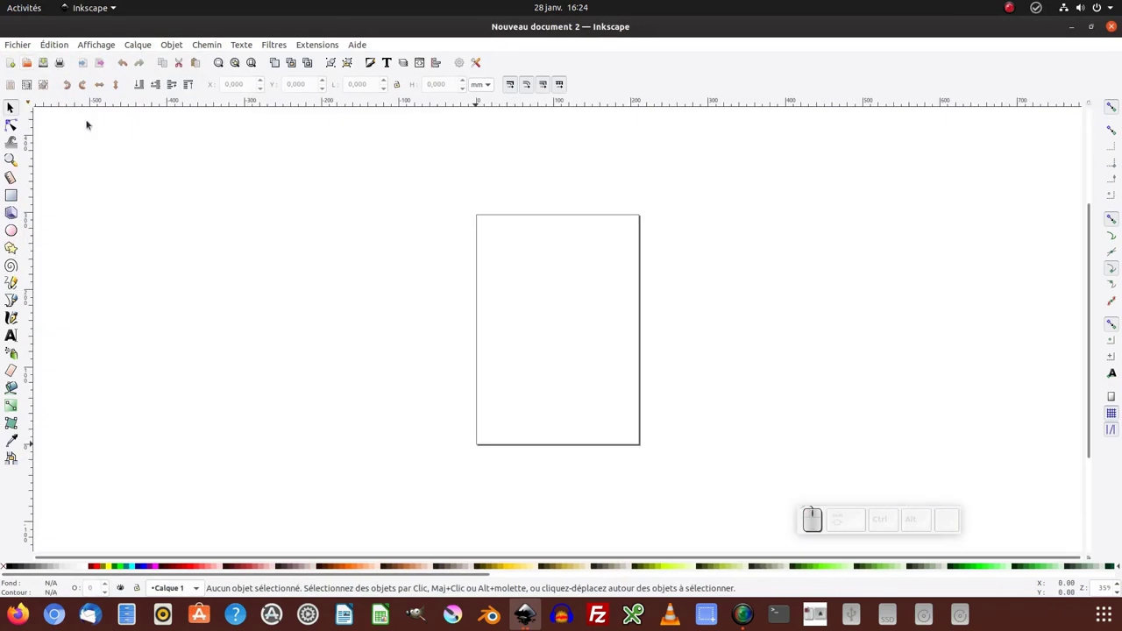
# Zoom into the top of the new page and start a small circle with the Ellipse tool.
pyautogui.moveTo(549, 328); pyautogui.dragTo(24, 218)
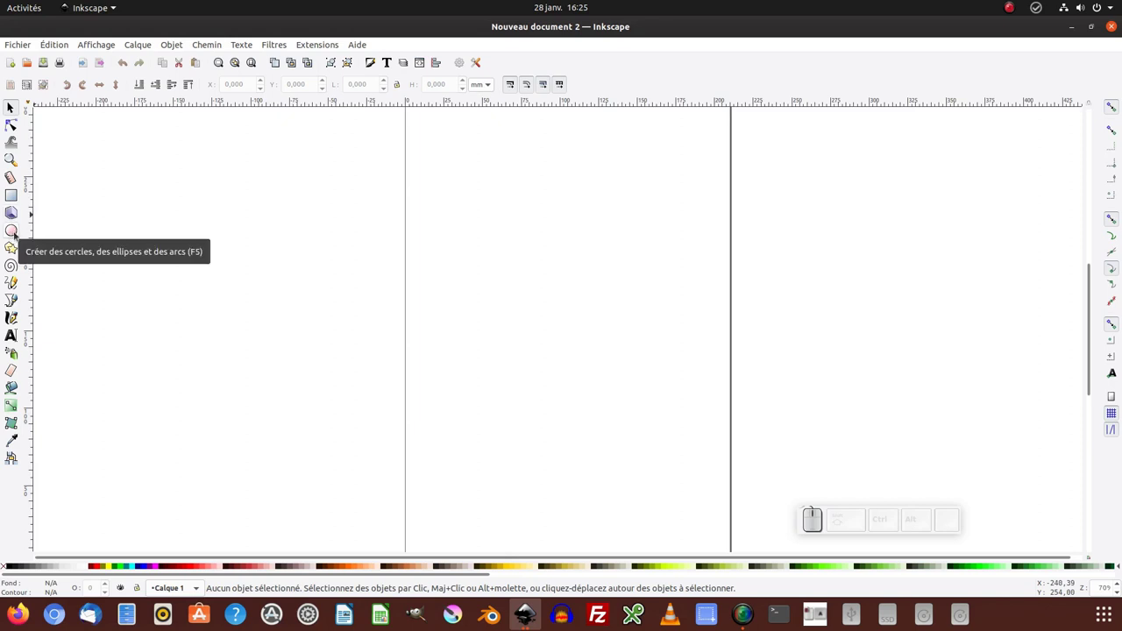
pyautogui.click(16, 234)
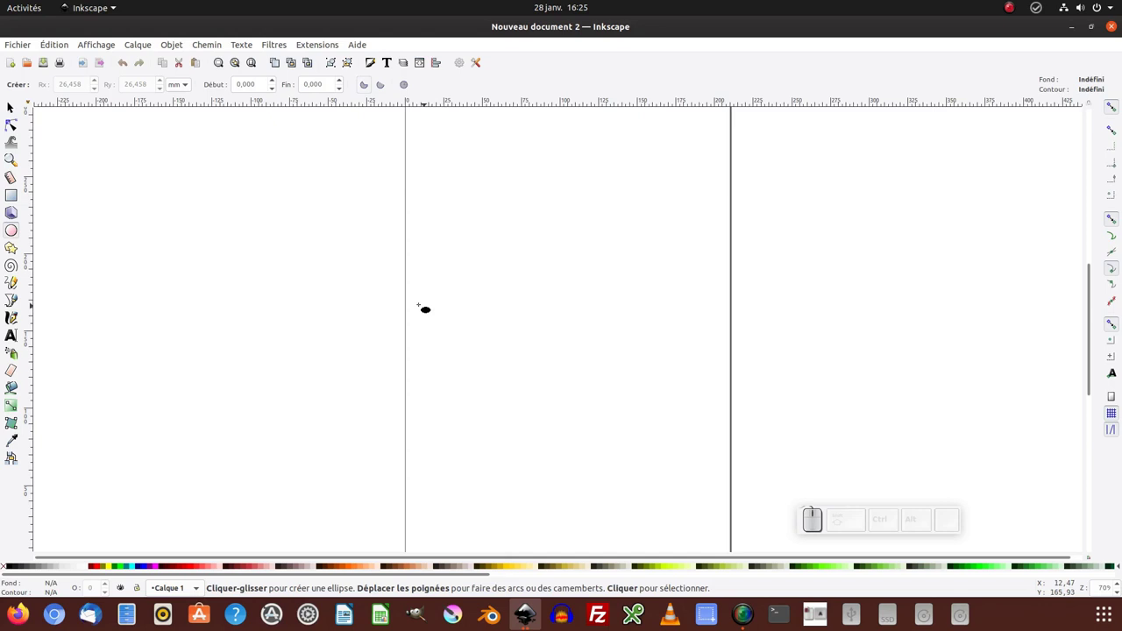
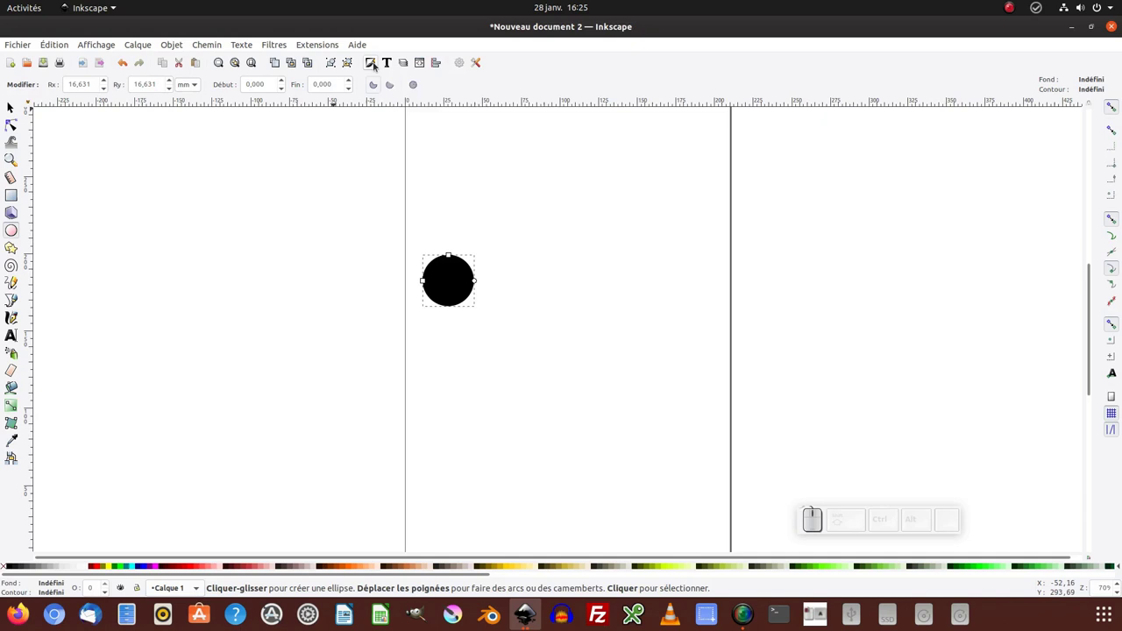
# Give the circle a flat red fill (ff0000ff) via the colour wheel, then return to the Selector.
pyautogui.click(371, 64)
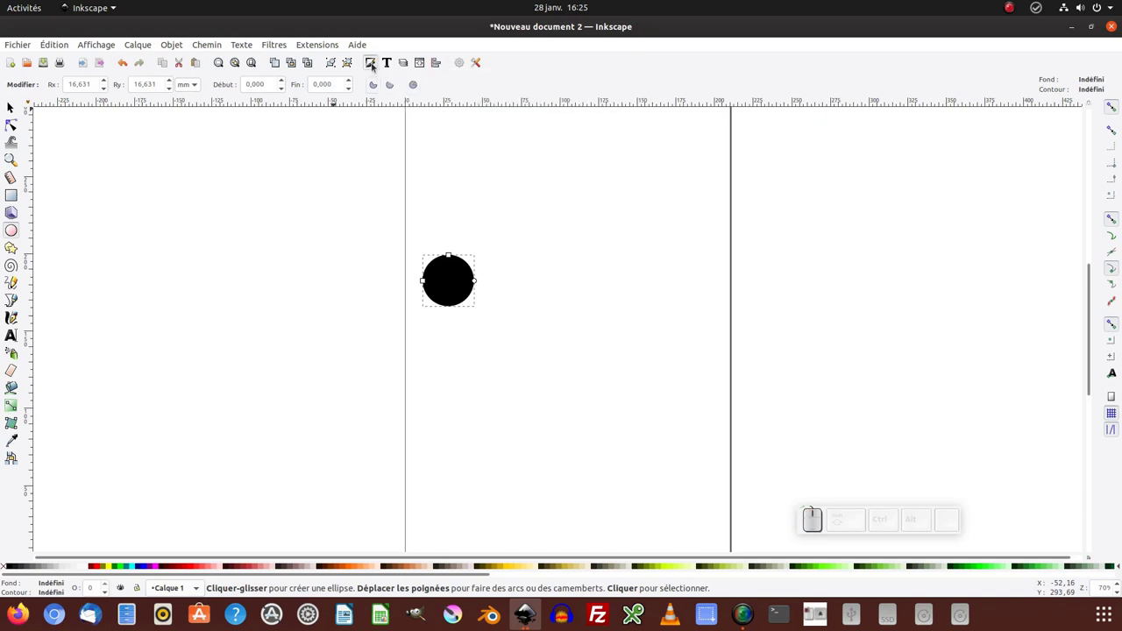
pyautogui.press('ctrl+shift+f')
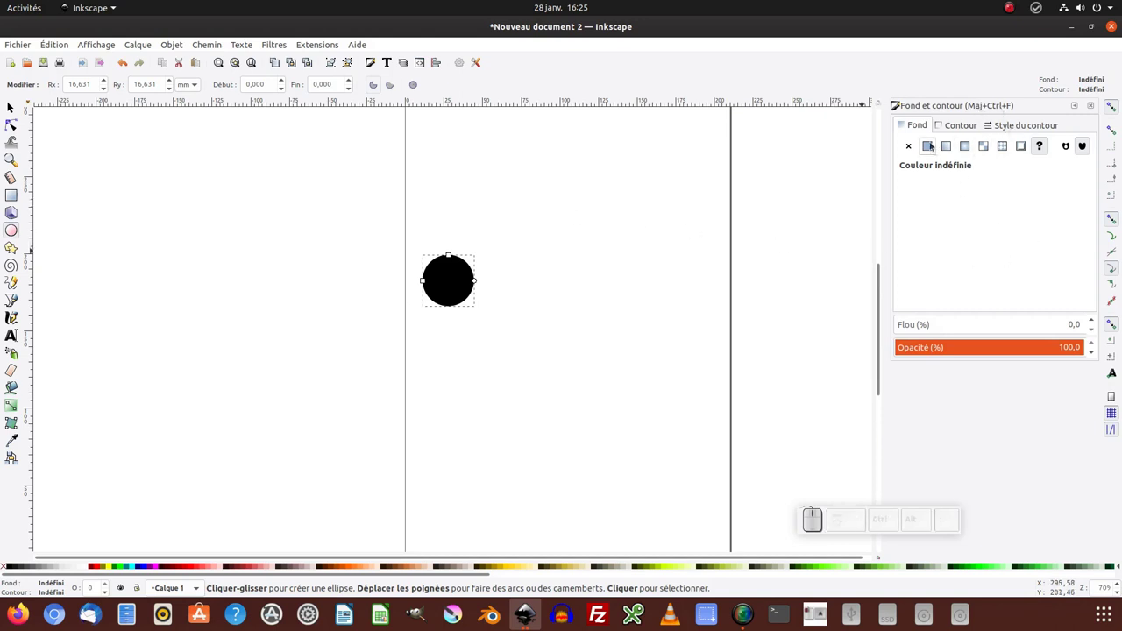
pyautogui.click(919, 128)
pyautogui.click(929, 147)
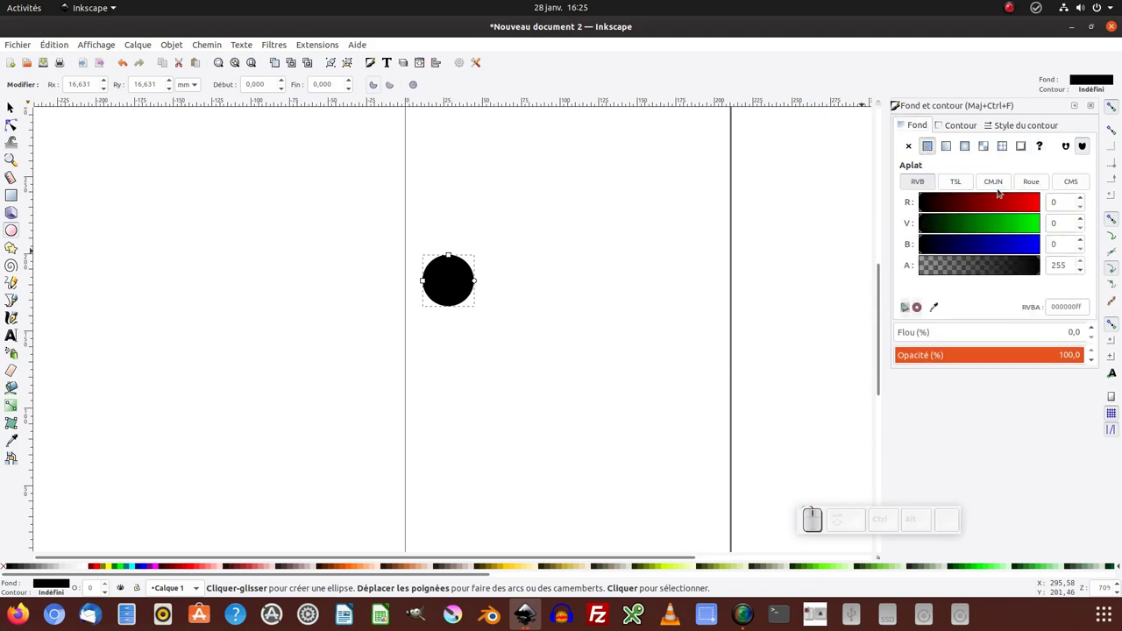
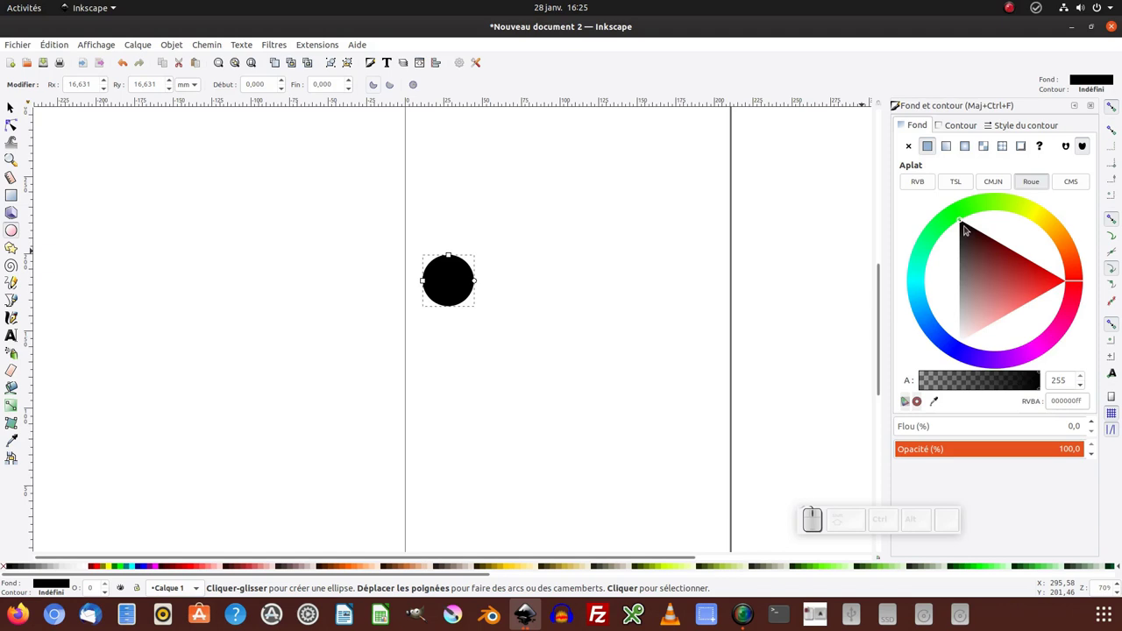
pyautogui.click(1005, 280)
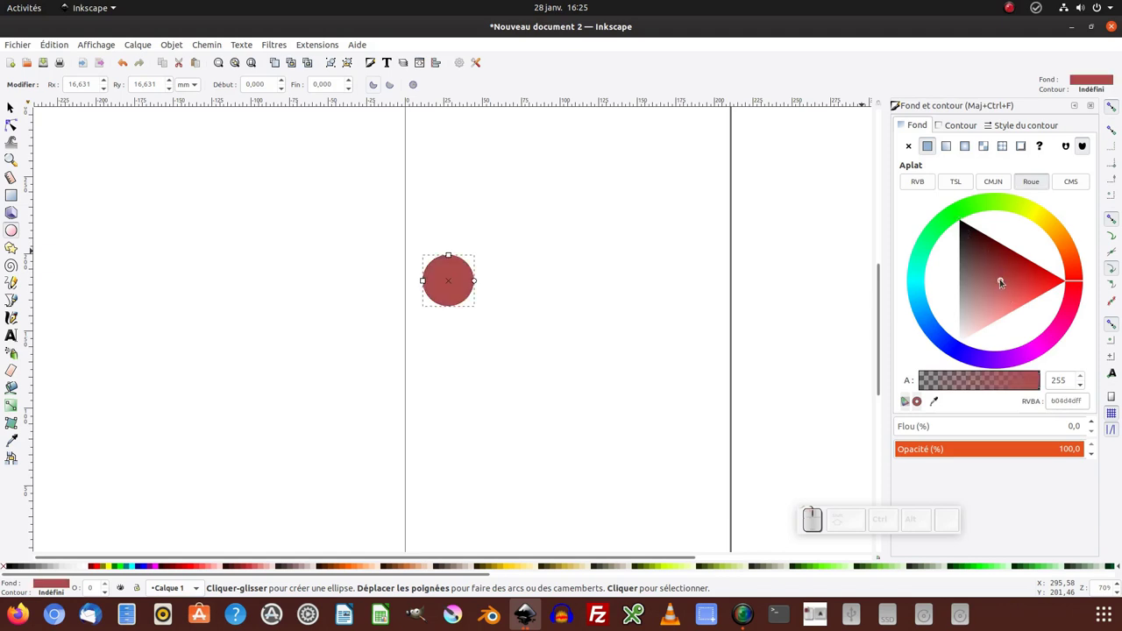
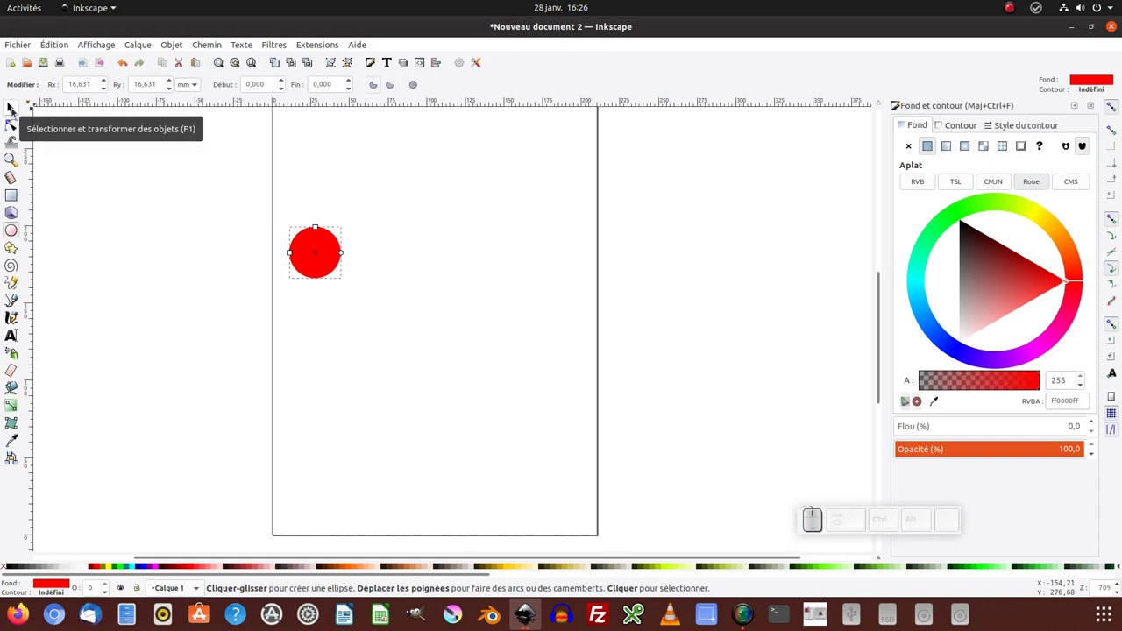
pyautogui.press('F1')
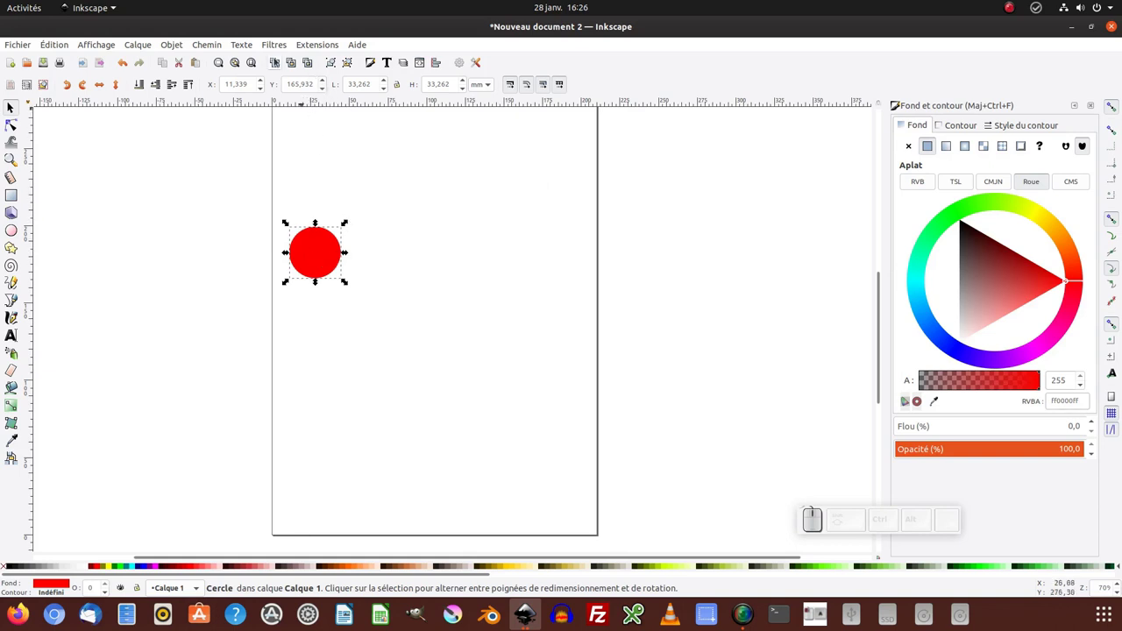
# Browse the Edit menu commands without changing the red circle.
pyautogui.click(57, 47)
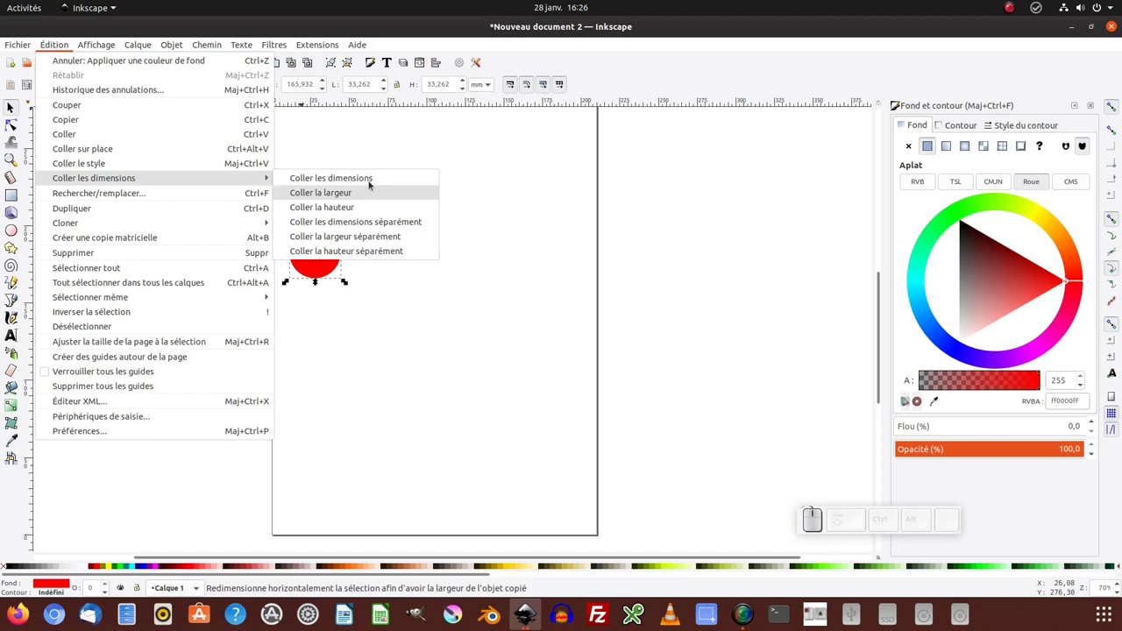
pyautogui.click(374, 143)
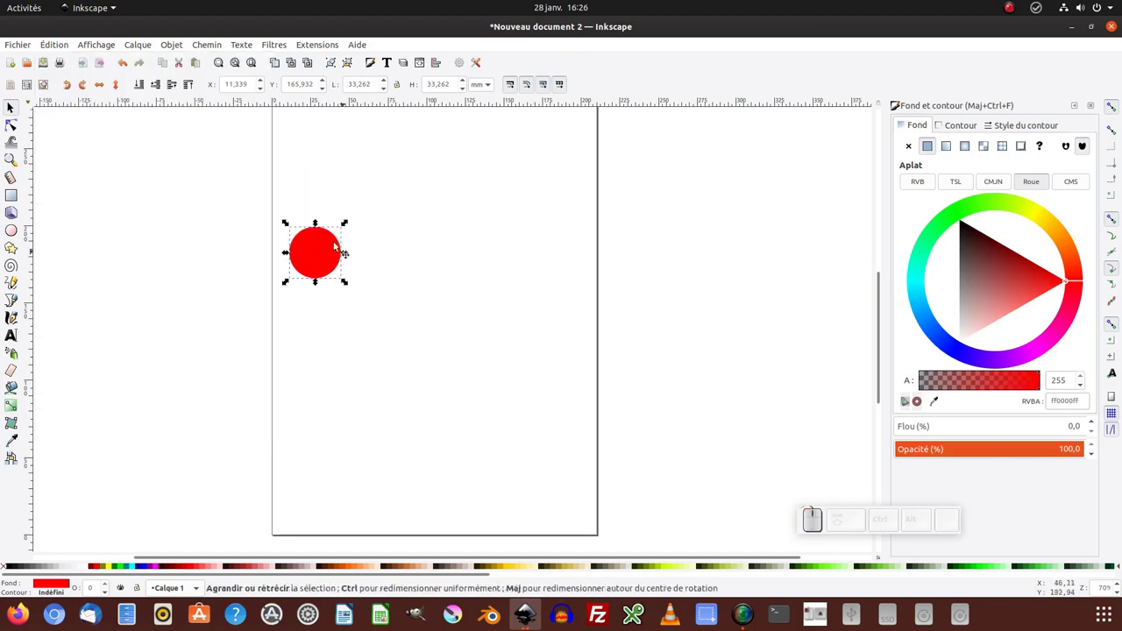
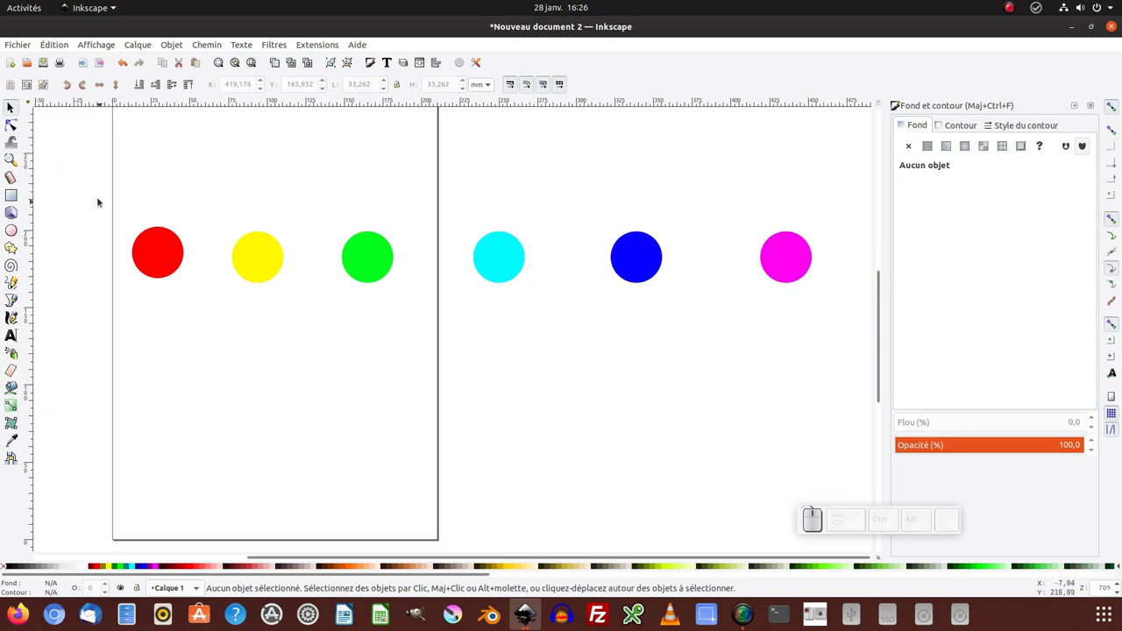
# Select all six circles and distribute them with equal horizontal gaps on a common centre line.
pyautogui.moveTo(90, 170); pyautogui.dragTo(722, 376)
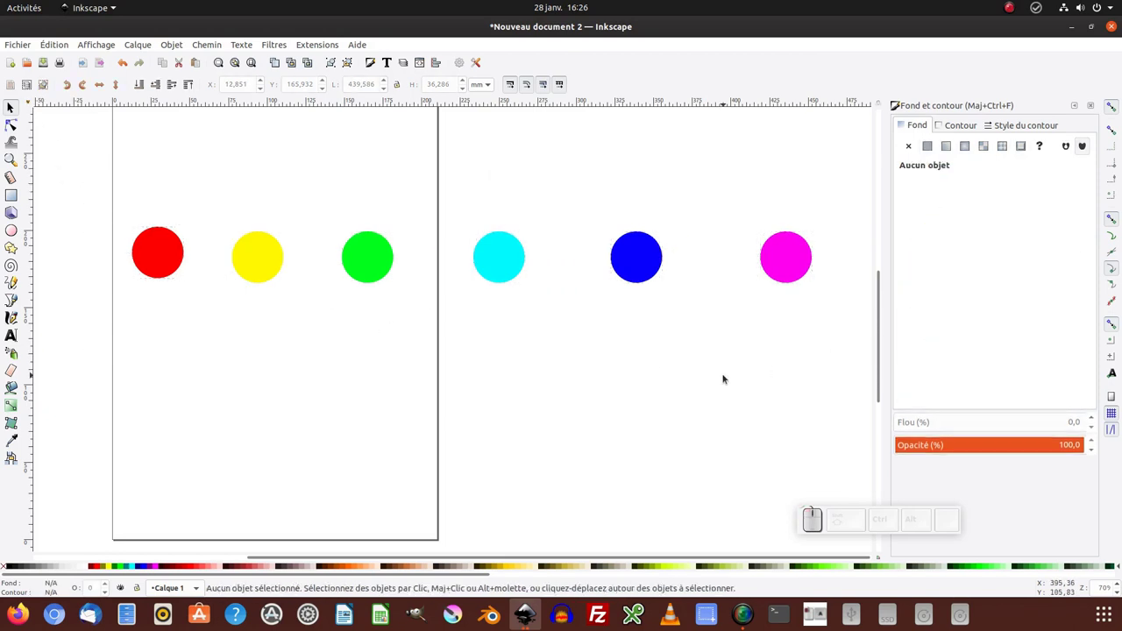
pyautogui.press('ctrl+a')
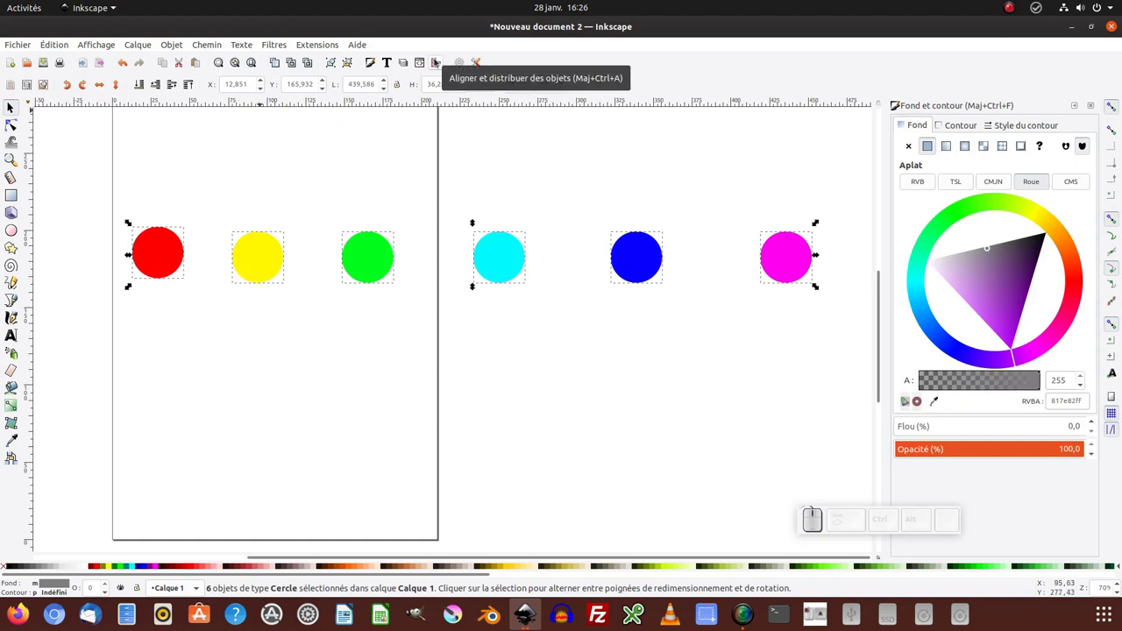
pyautogui.click(434, 62)
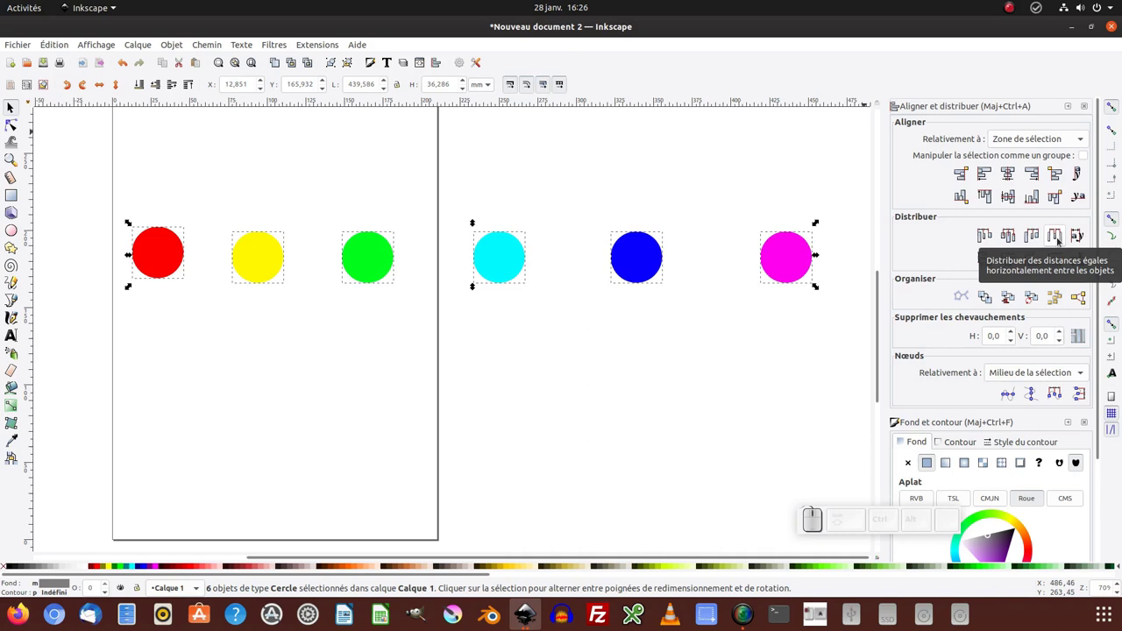
pyautogui.click(1060, 241)
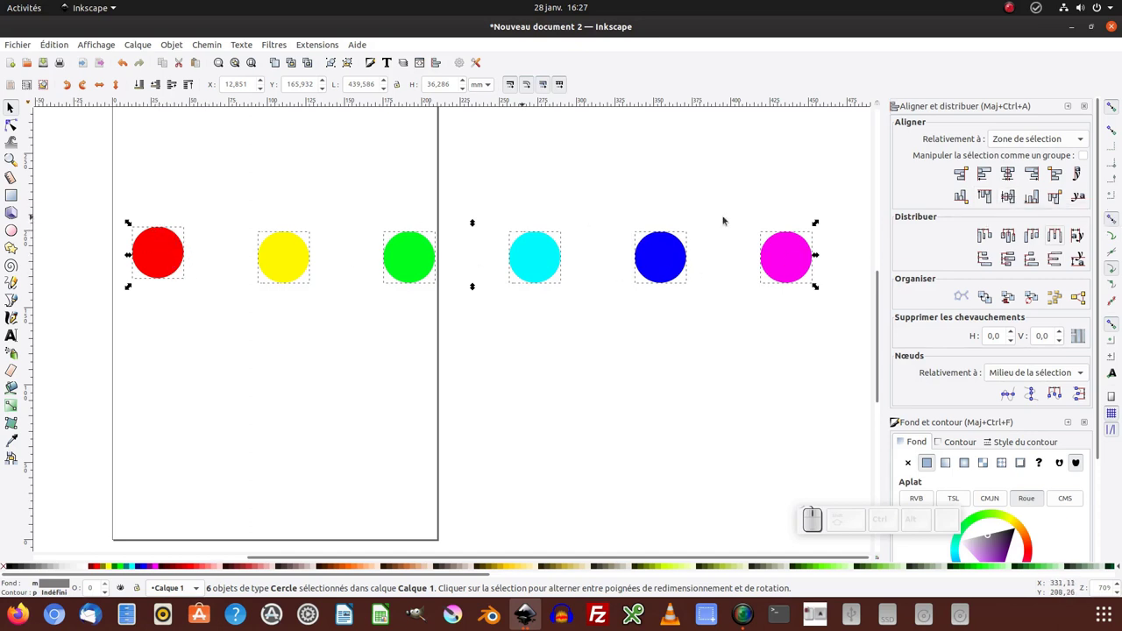
pyautogui.click(1015, 200)
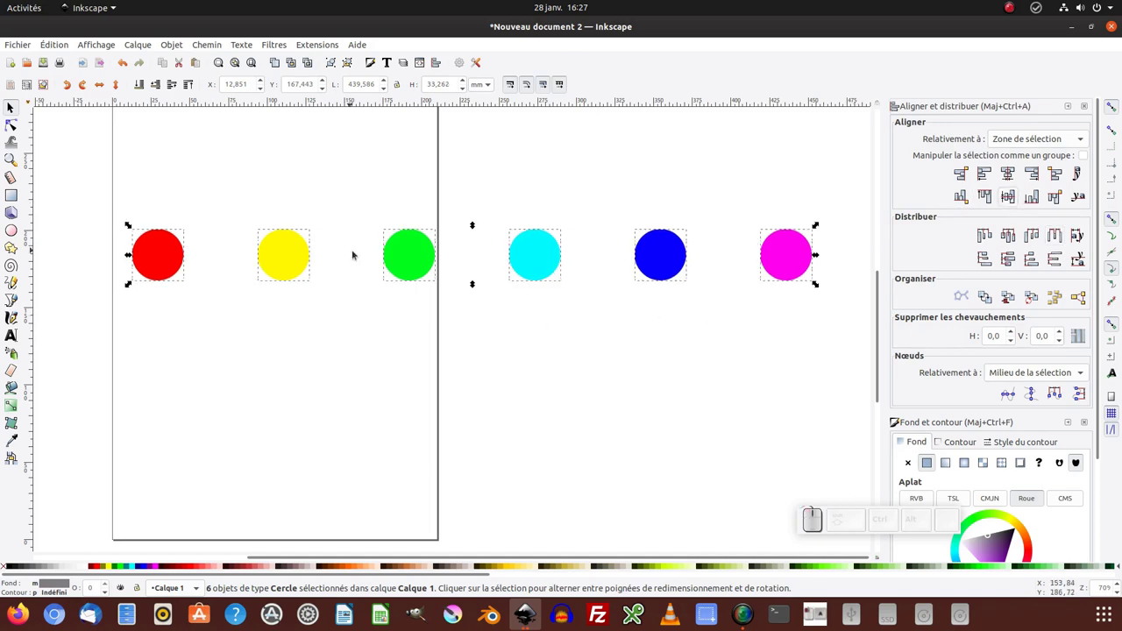
# Run Extensions > Interpolate on the circle row with live preview, triggering a script warning.
pyautogui.click(314, 45)
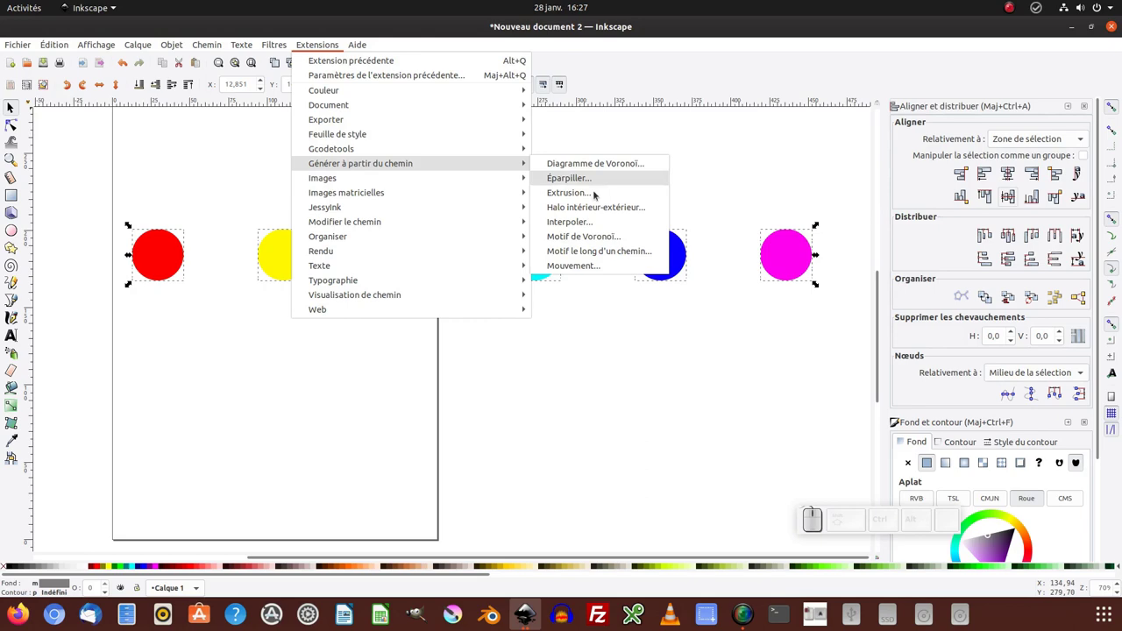
pyautogui.click(586, 226)
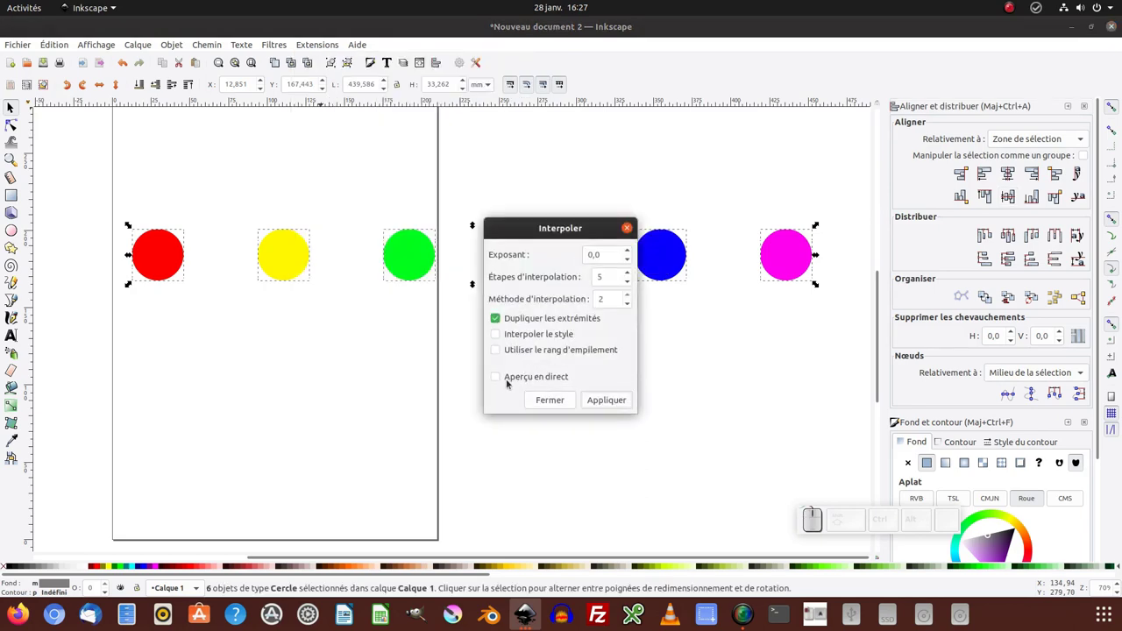
pyautogui.click(501, 382)
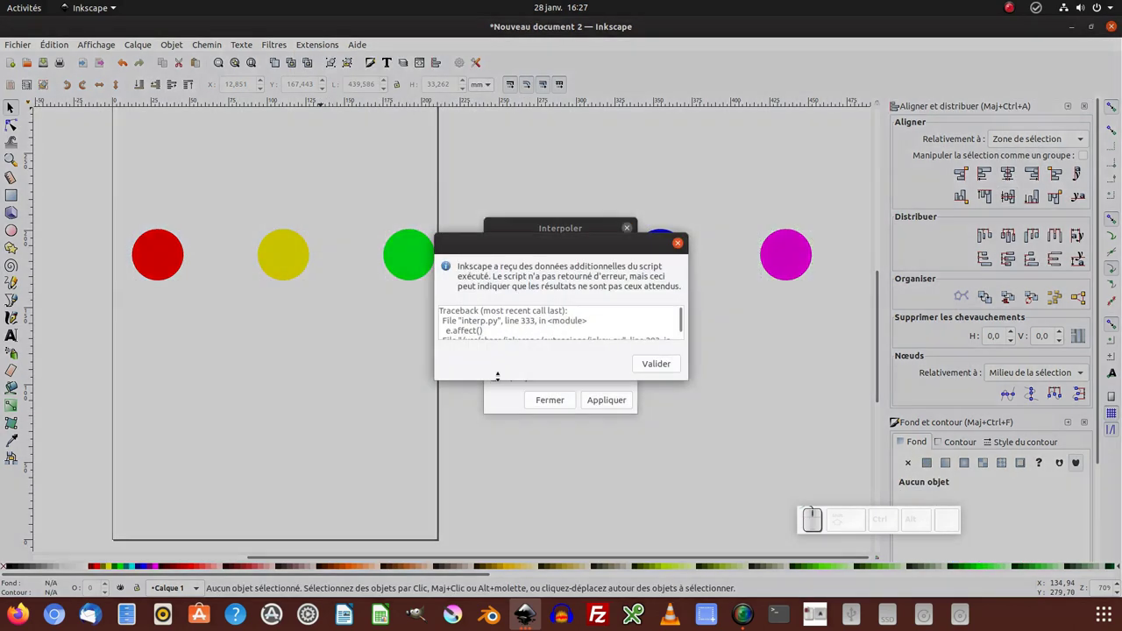
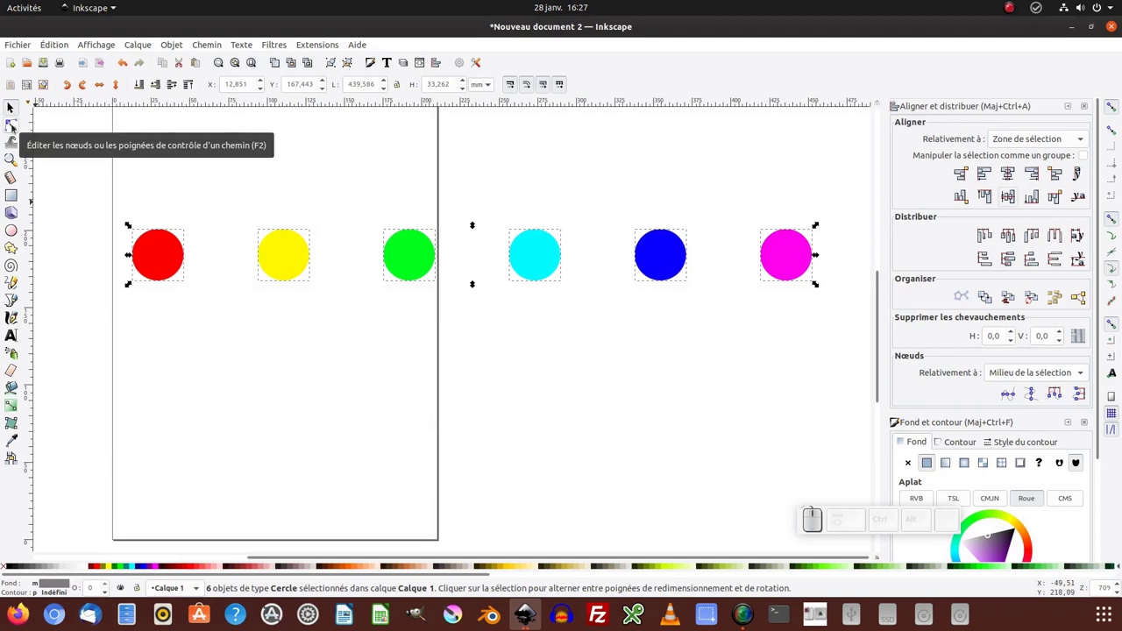
# With the Node tool, convert the six circles to editable paths.
pyautogui.click(12, 125)
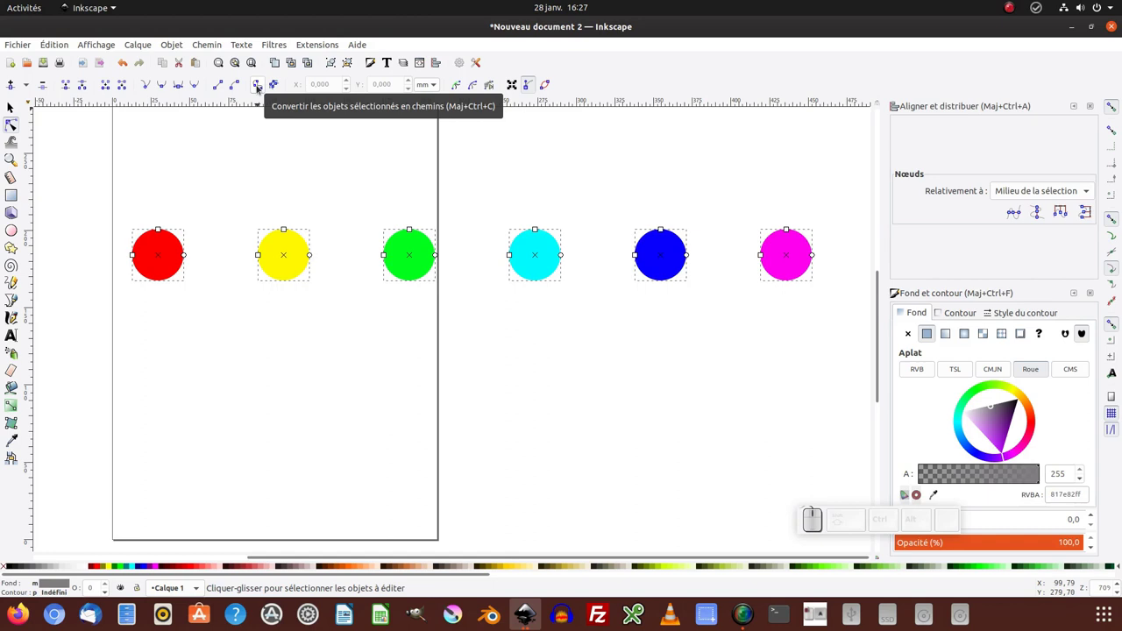
pyautogui.click(259, 89)
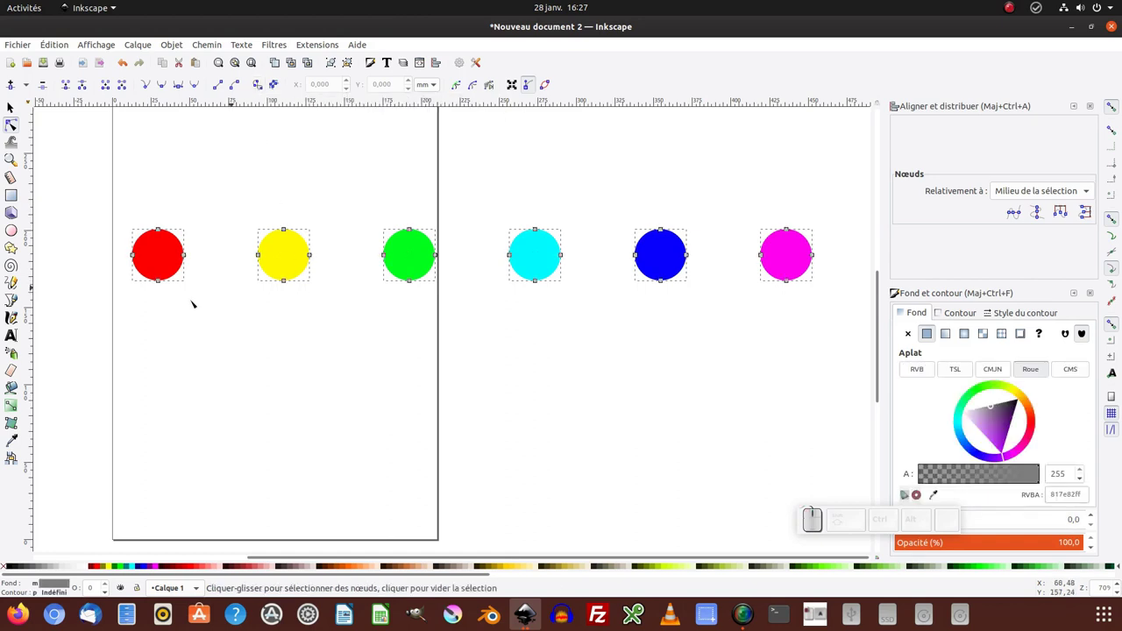
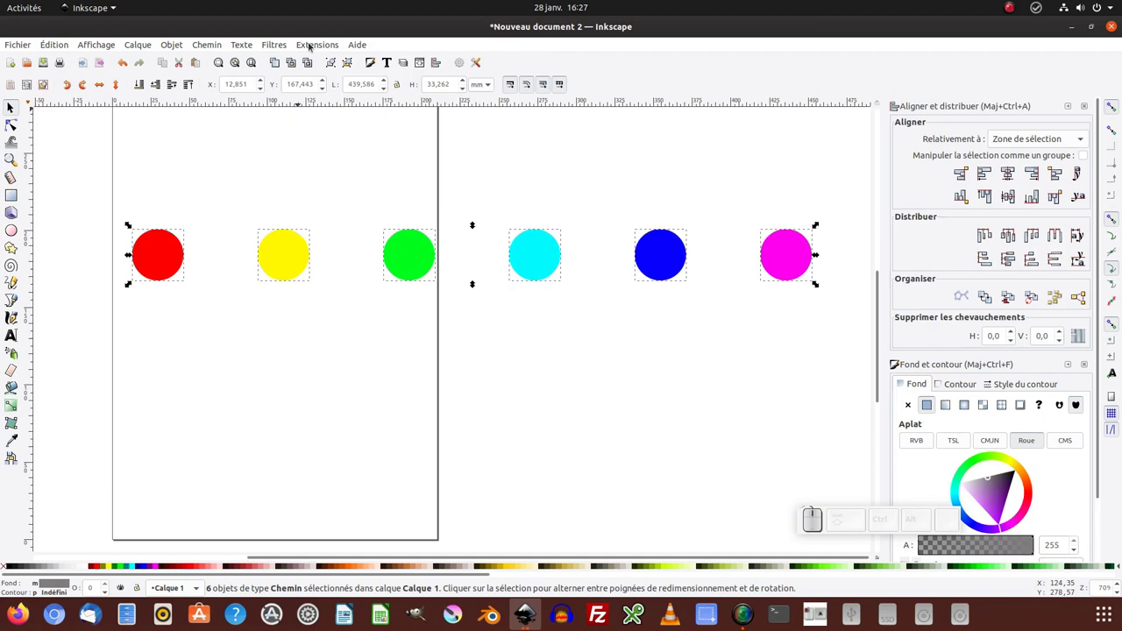
# Interpolate the six paths with style blending enabled and apply the rainbow blend.
pyautogui.click(312, 43)
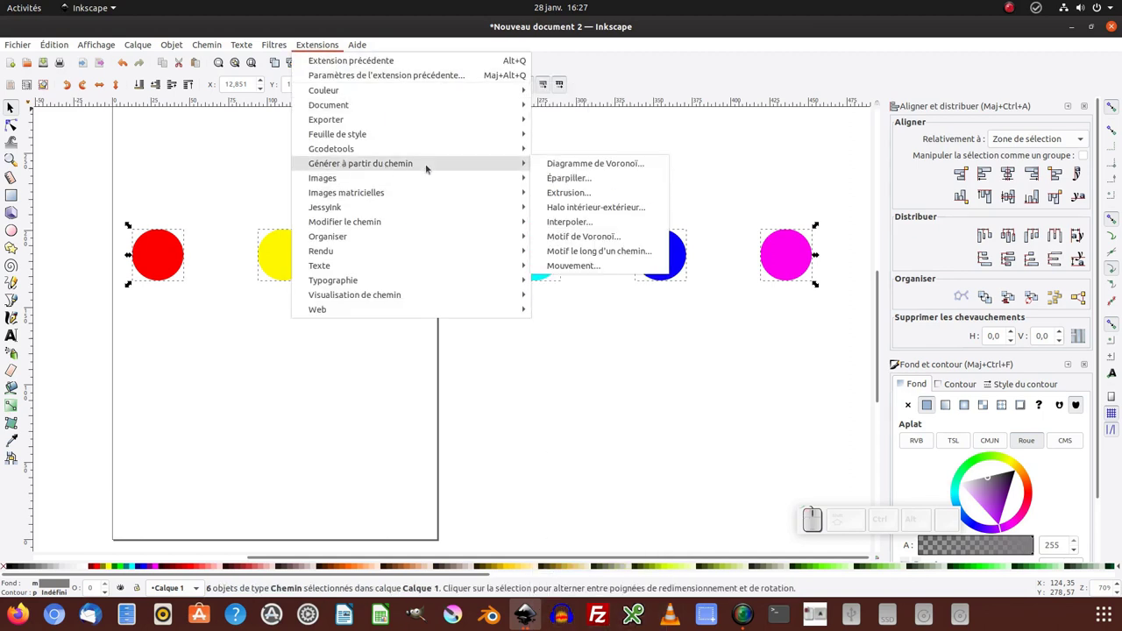
pyautogui.click(597, 225)
pyautogui.click(495, 380)
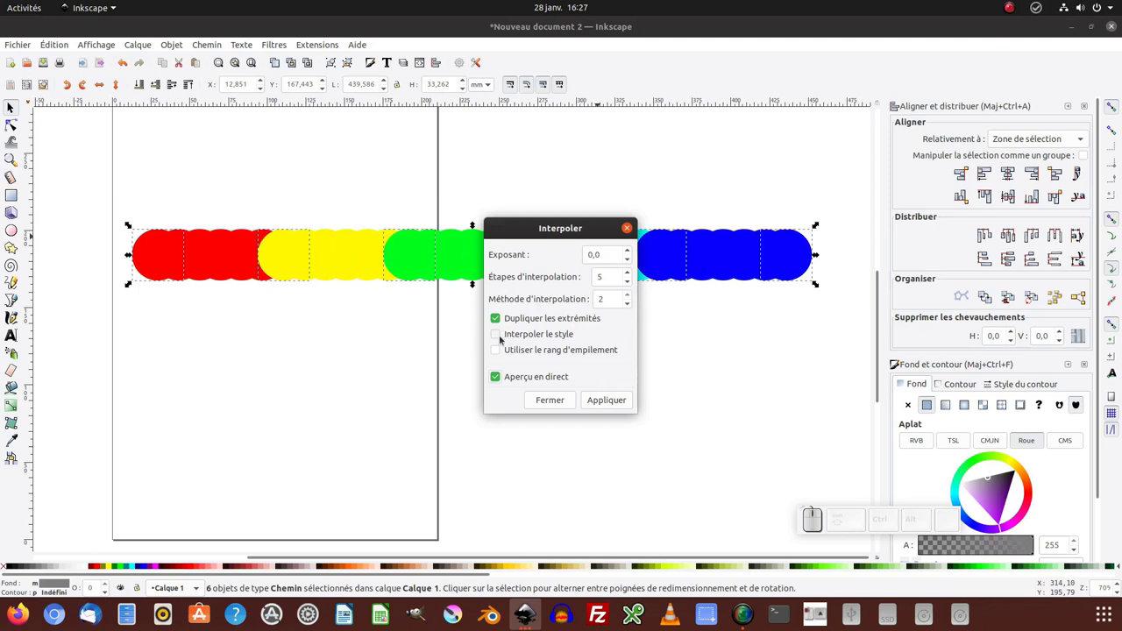
pyautogui.click(502, 339)
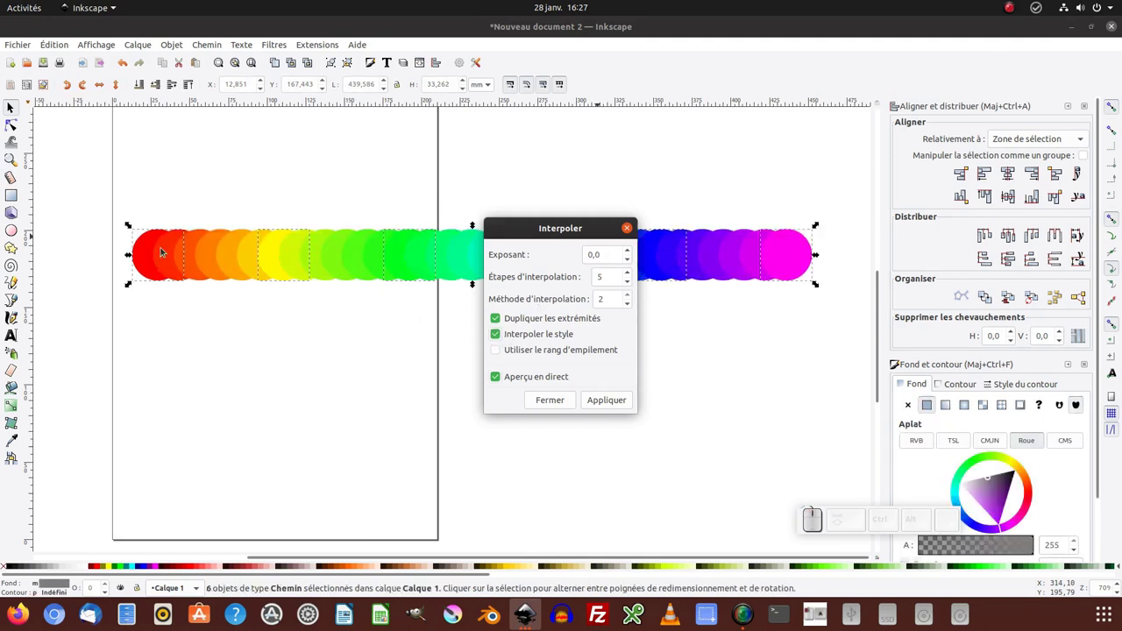
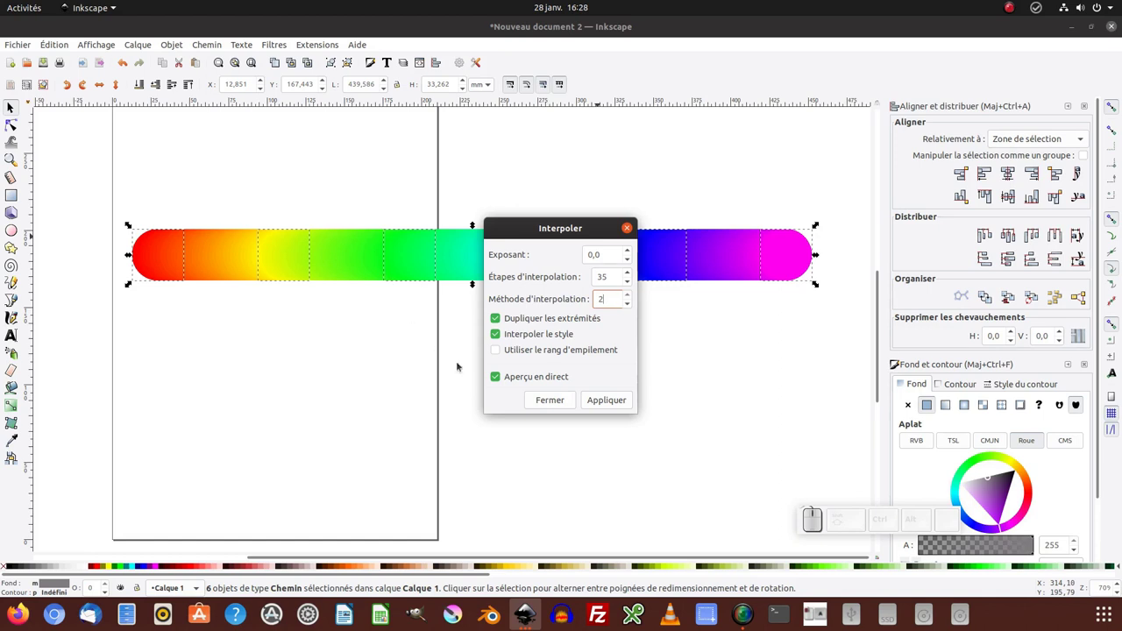
pyautogui.click(599, 405)
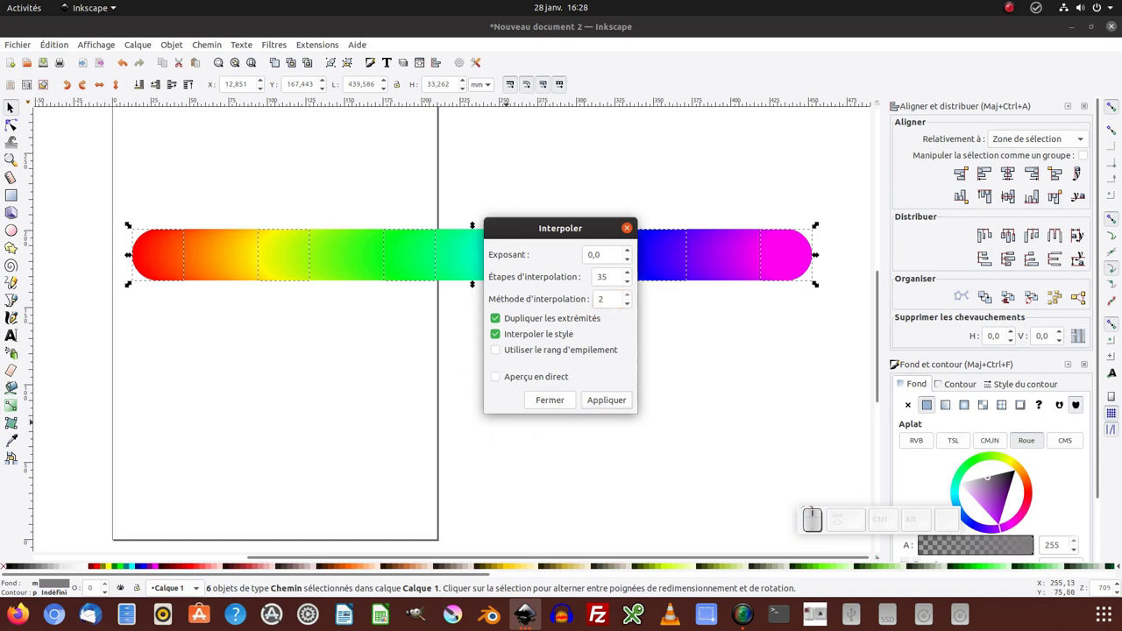
pyautogui.doubleClick(446, 391)
# Select the six original circles along the ribbon and delete them.
pyautogui.click(192, 263)
pyautogui.click(317, 263)
pyautogui.click(450, 261)
pyautogui.click(547, 259)
pyautogui.click(700, 265)
pyautogui.click(150, 234)
pyautogui.press('ctrl+z')
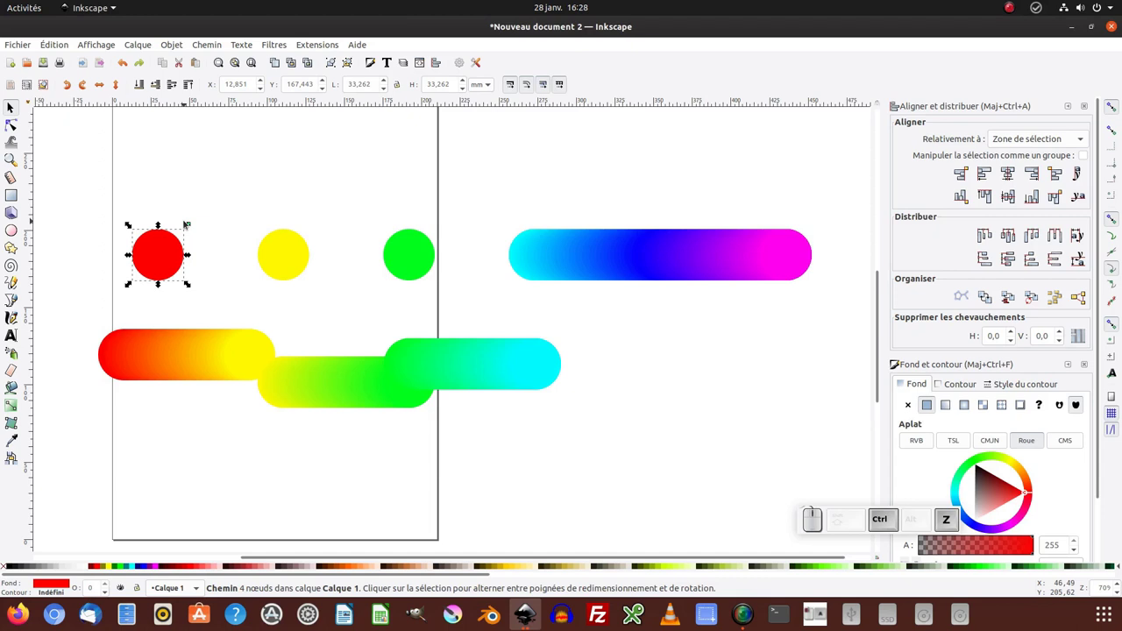
pyautogui.click(197, 198)
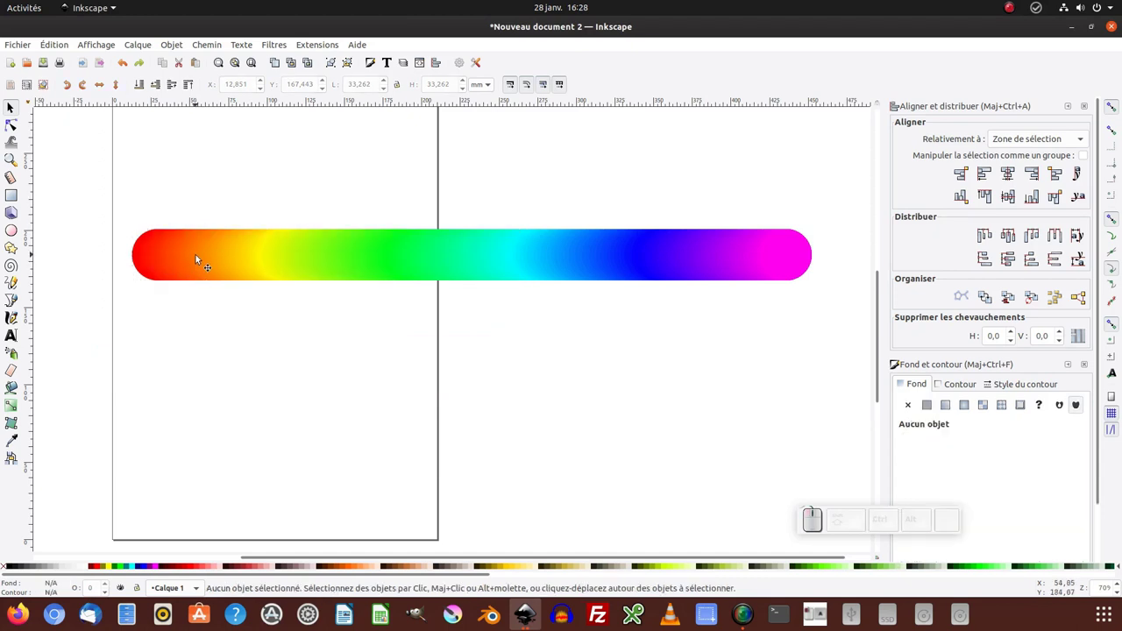
pyautogui.click(200, 257)
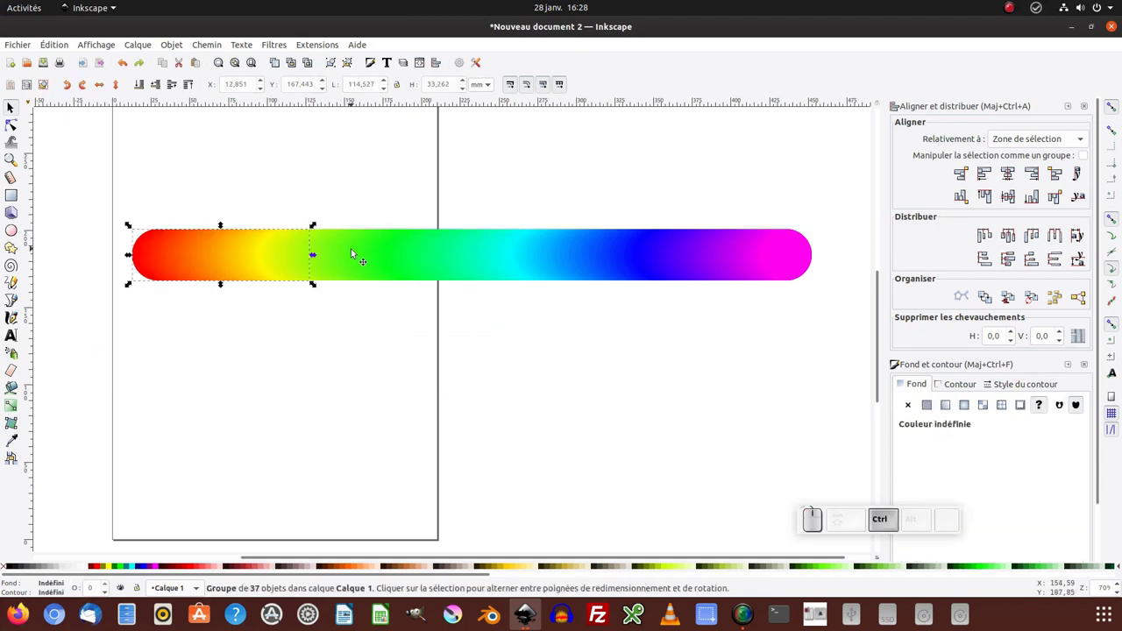
pyautogui.click(355, 252)
pyautogui.click(461, 250)
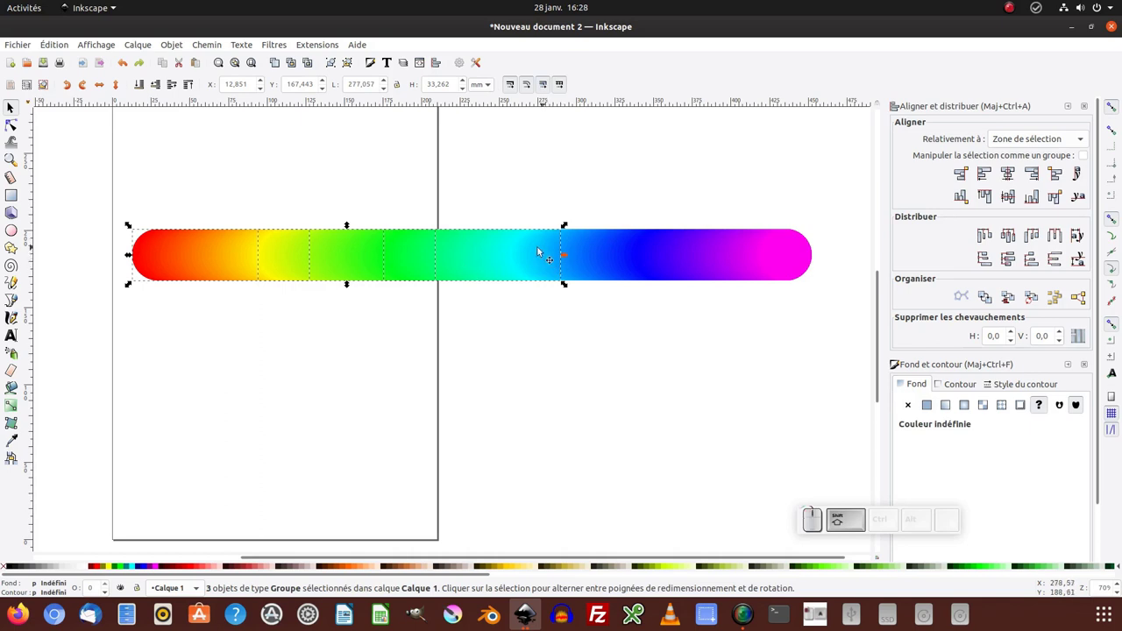
pyautogui.click(541, 251)
pyautogui.click(672, 252)
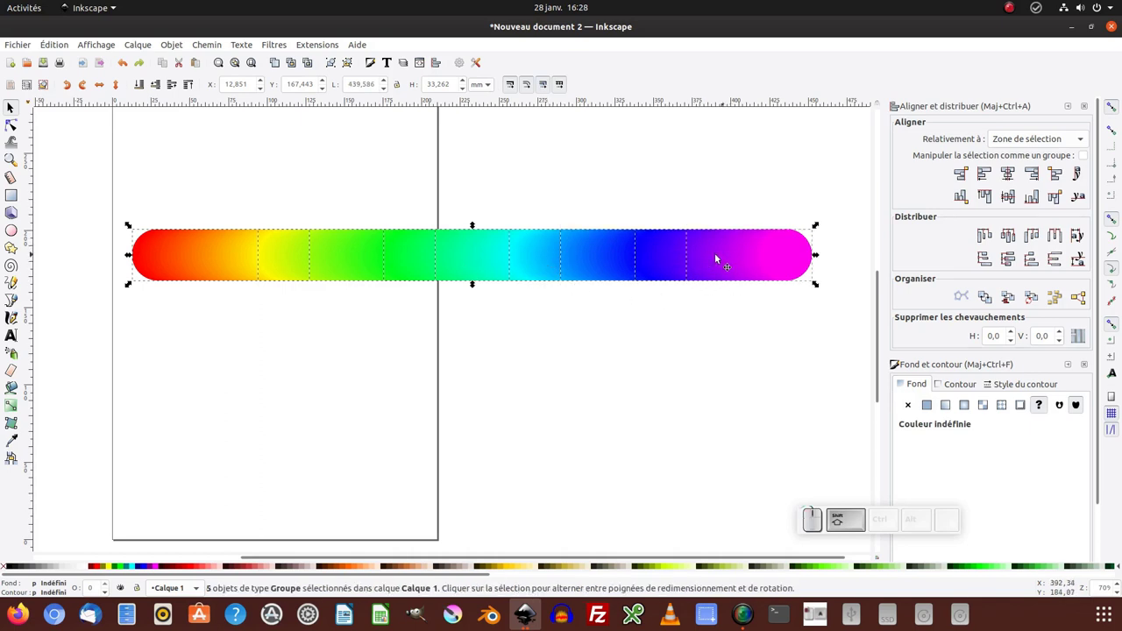
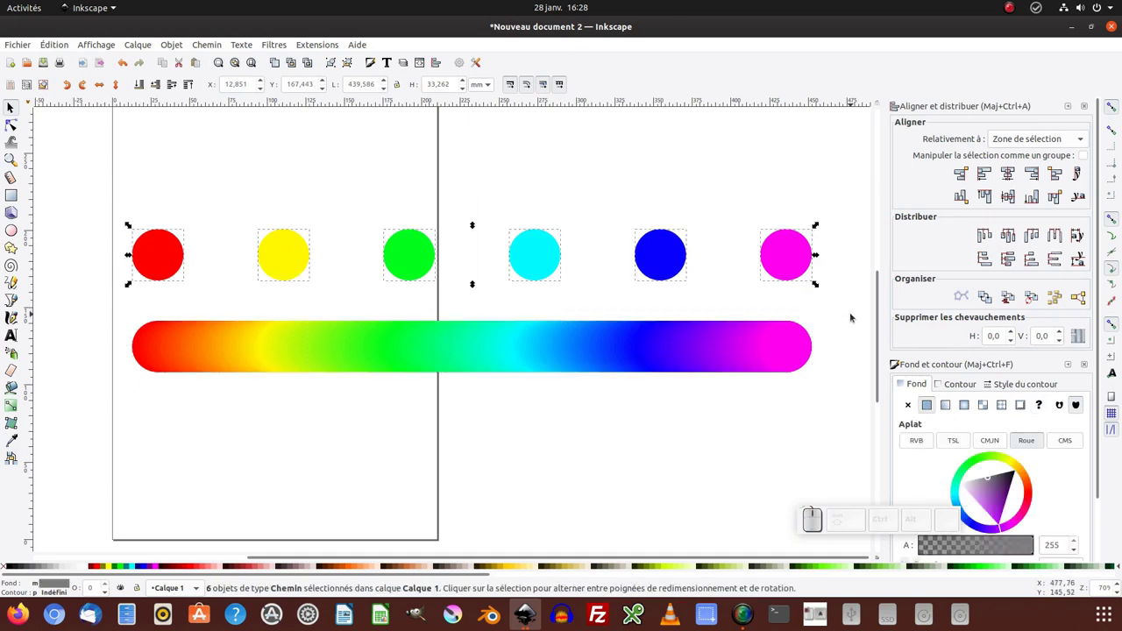
pyautogui.press('Delete')
# Rubber-band select the five blended ribbon sections and group them into one object.
pyautogui.moveTo(72, 241); pyautogui.dragTo(606, 324)
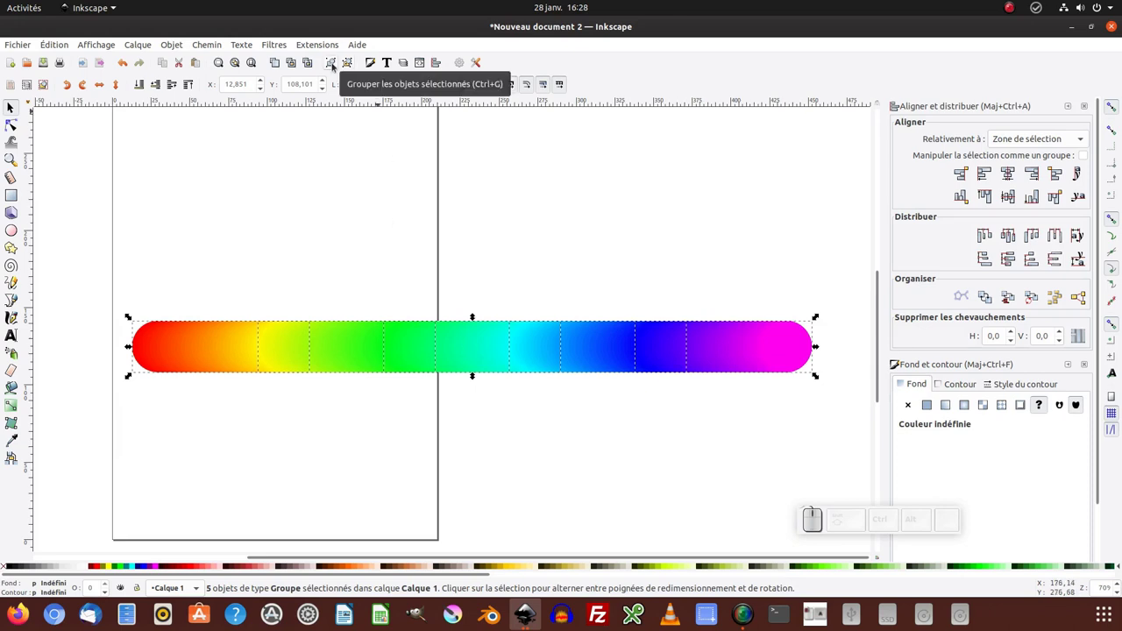
pyautogui.click(184, 42)
pyautogui.click(186, 140)
# Add a Bend (Courber) path effect to the grouped ribbon from the Path Effects panel.
pyautogui.click(211, 45)
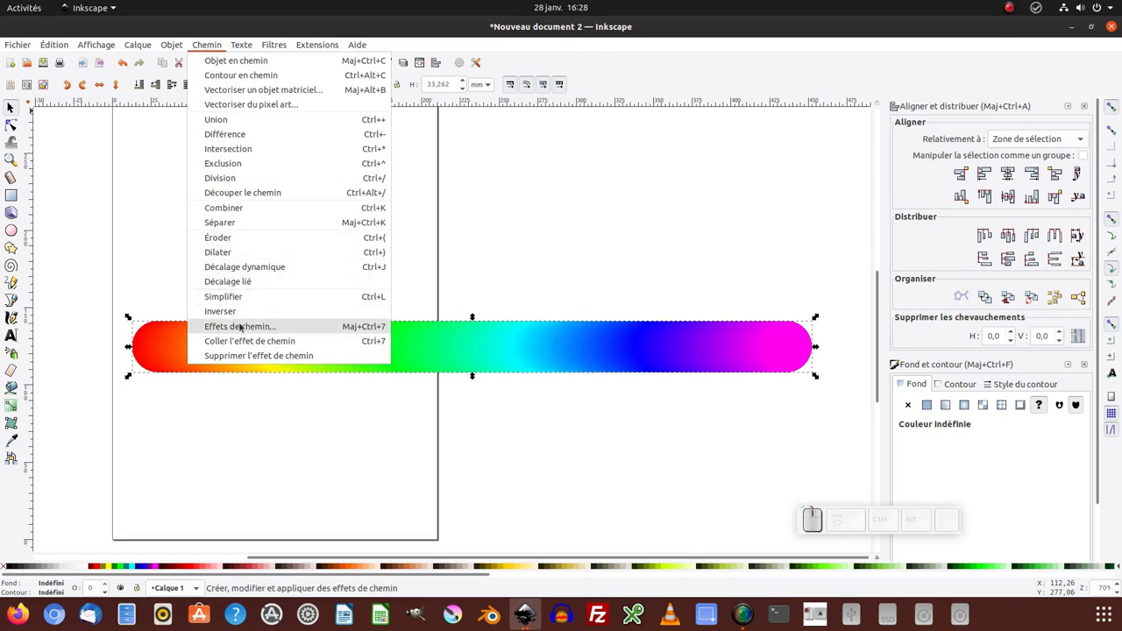
pyautogui.click(239, 325)
pyautogui.click(908, 318)
pyautogui.click(30, 209)
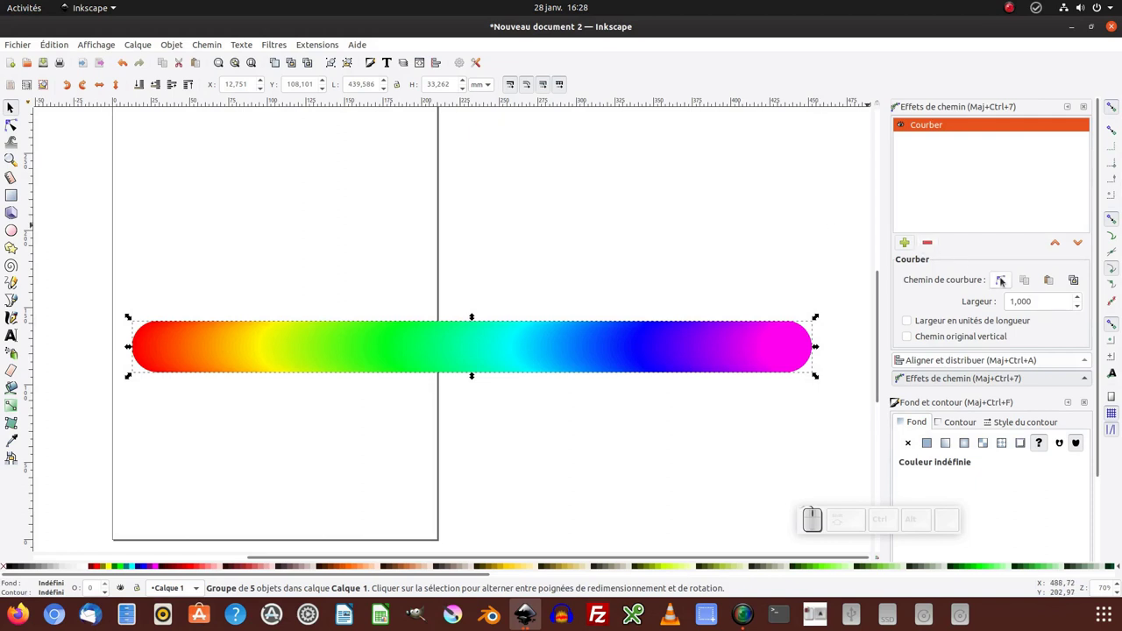
# Edit the bend path on canvas, dragging its handles to curve the ribbon into an S-shaped wave.
pyautogui.click(1003, 281)
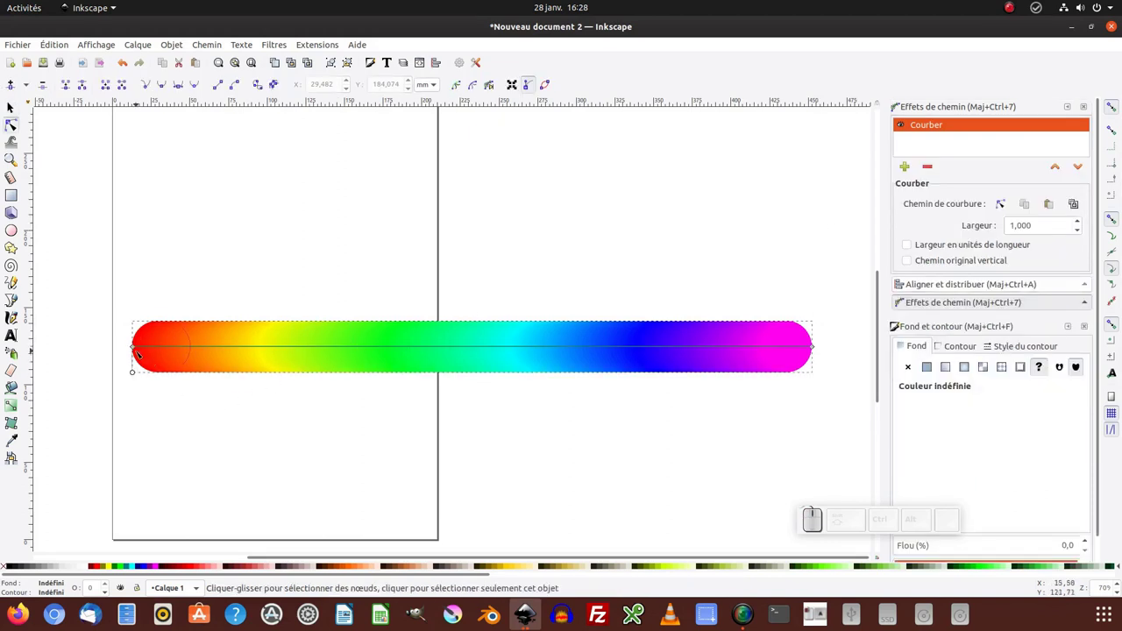
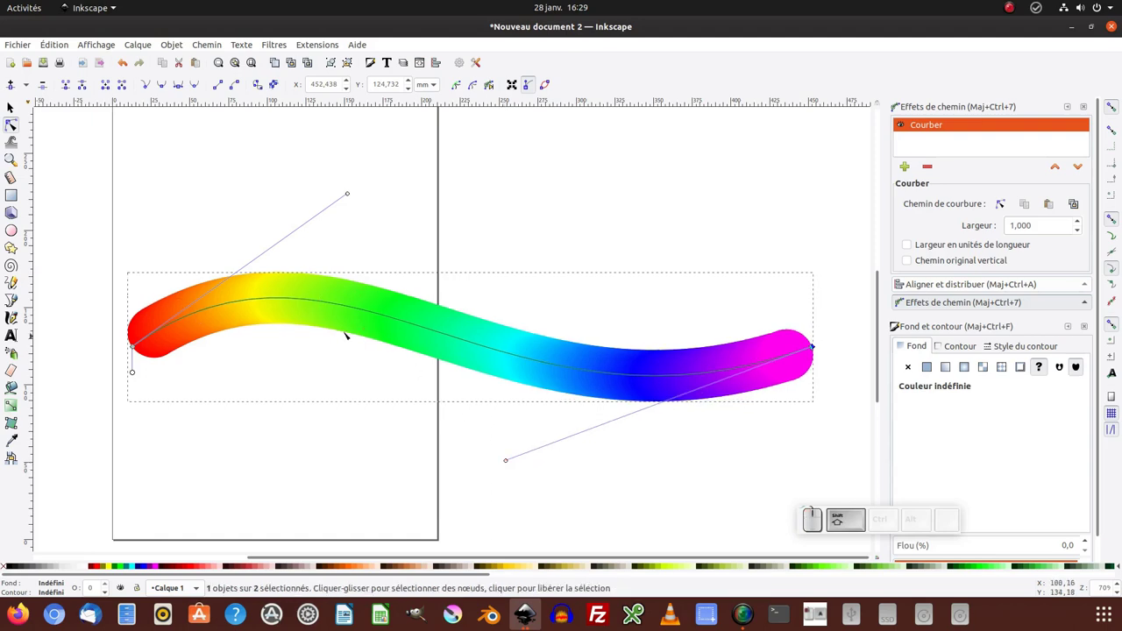
pyautogui.click(10, 105)
pyautogui.click(251, 178)
pyautogui.press('KP_Subtract')
pyautogui.click(313, 309)
pyautogui.moveTo(407, 332); pyautogui.dragTo(409, 277)
pyautogui.click(409, 277)
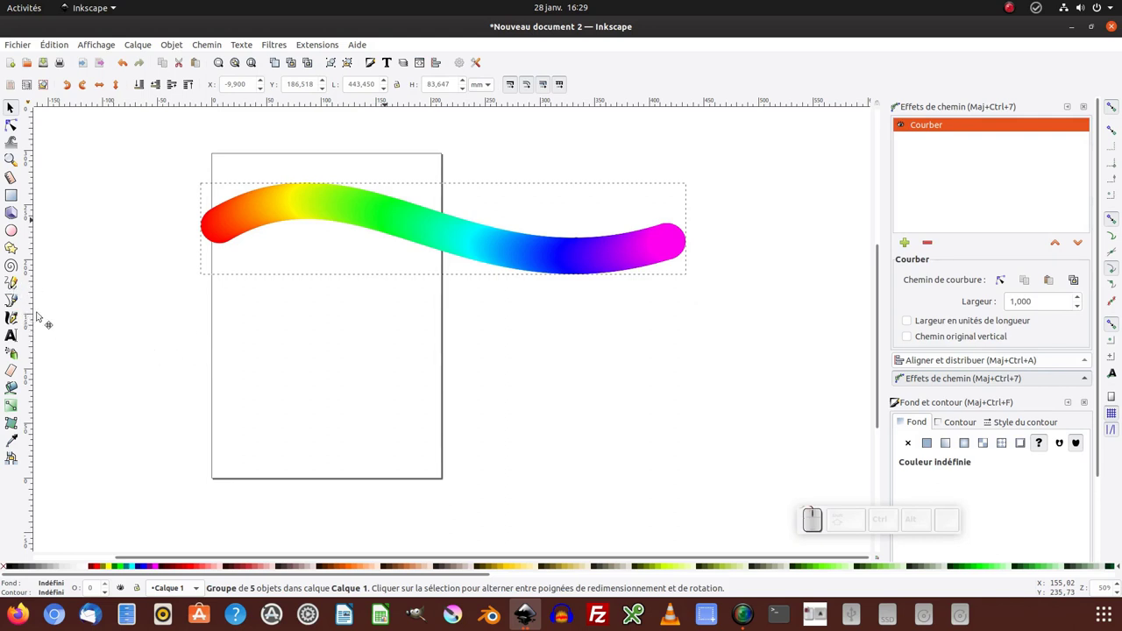
# Click empty canvas to deselect the ribbon, leaving the finished wave unselected.
pyautogui.click(452, 611)
pyautogui.click(452, 611)
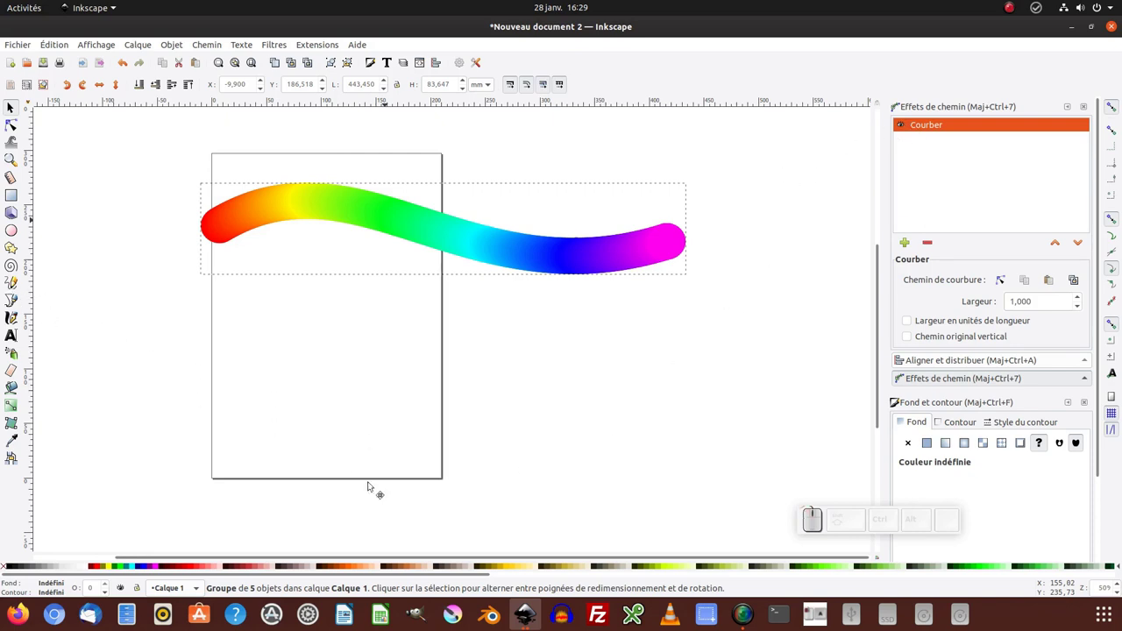
pyautogui.click(545, 452)
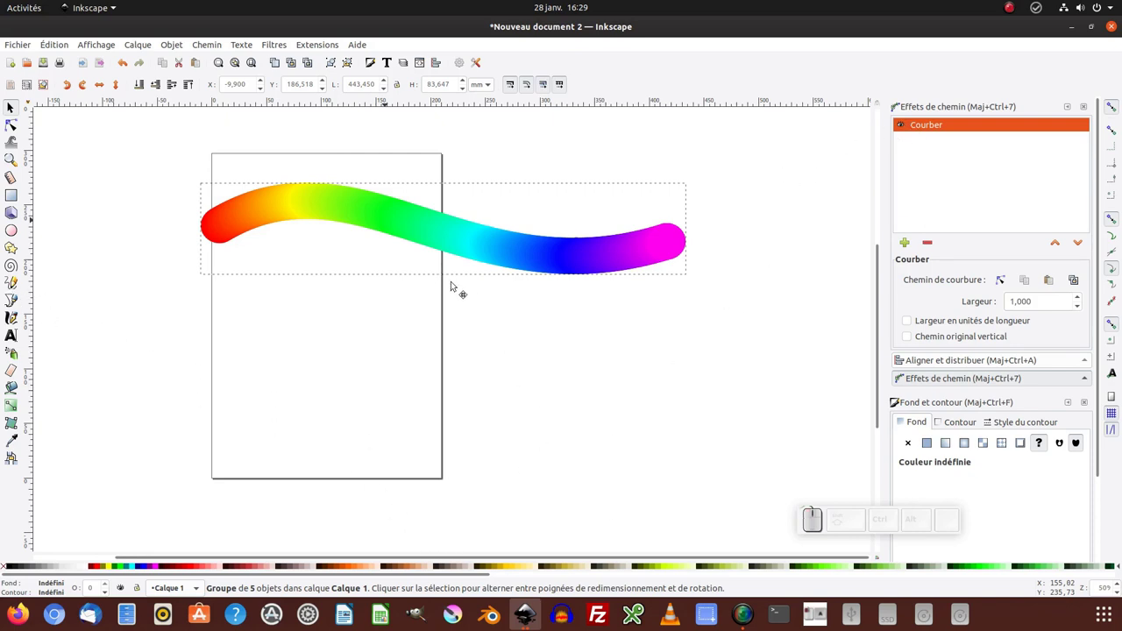
pyautogui.click(1013, 7)
pyautogui.click(1013, 8)
# Make the looping guide curve's nodes smooth so it bends without corners.
pyautogui.click(703, 402)
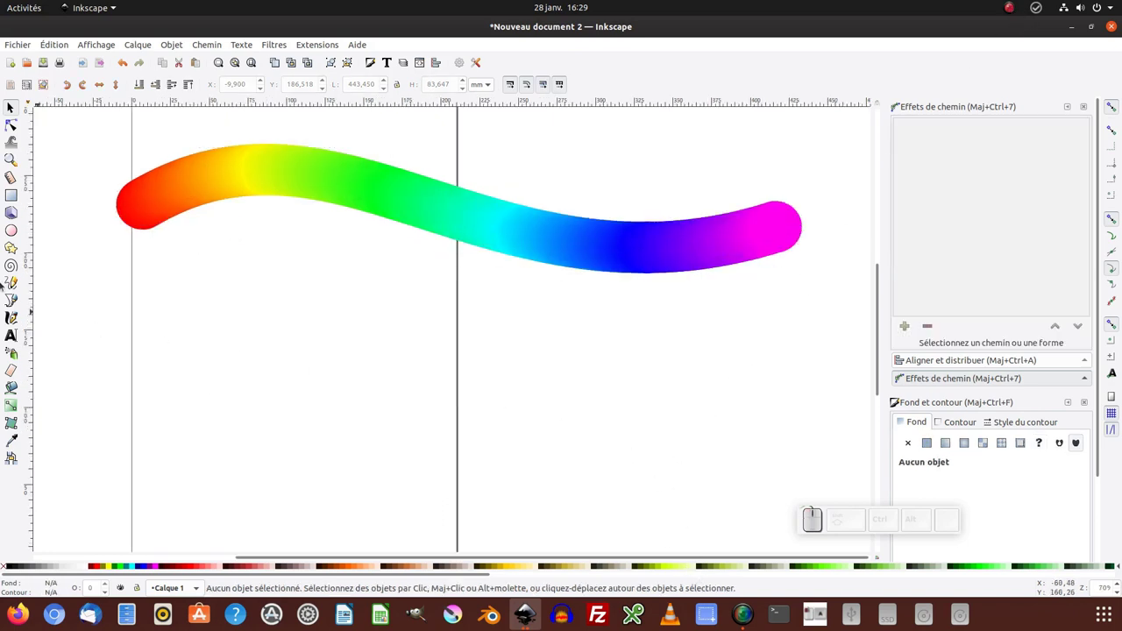
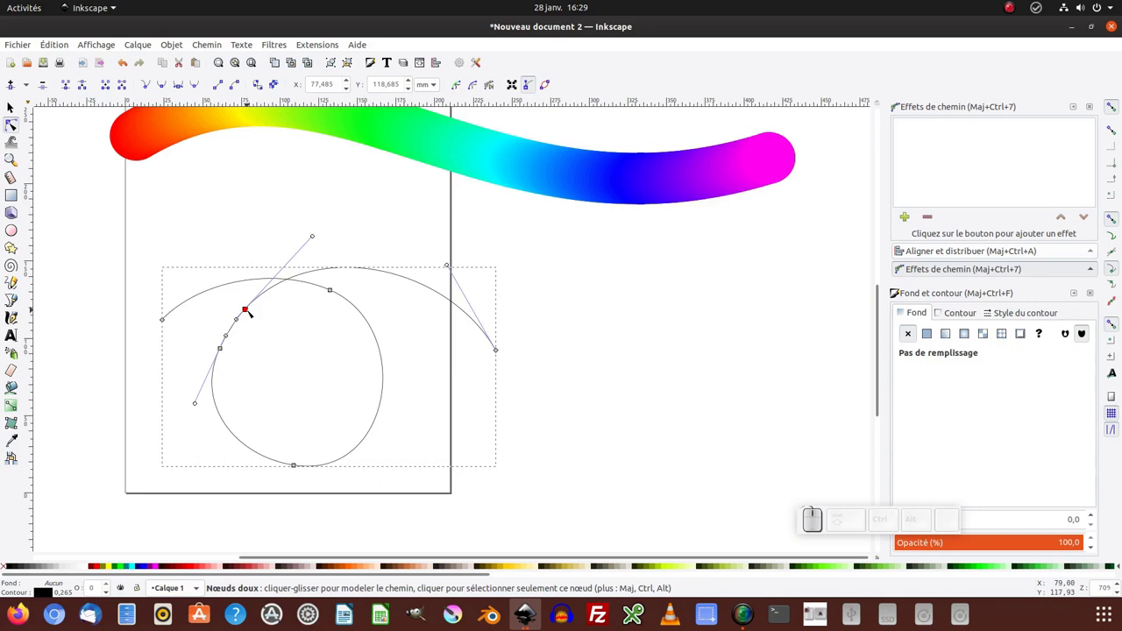
pyautogui.press('Delete')
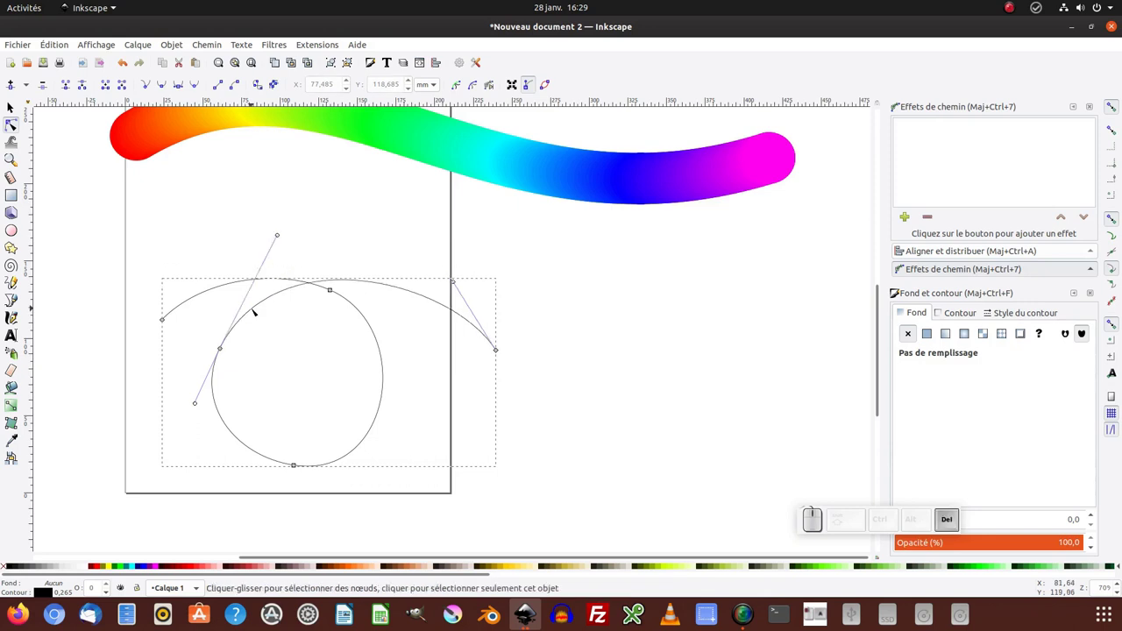
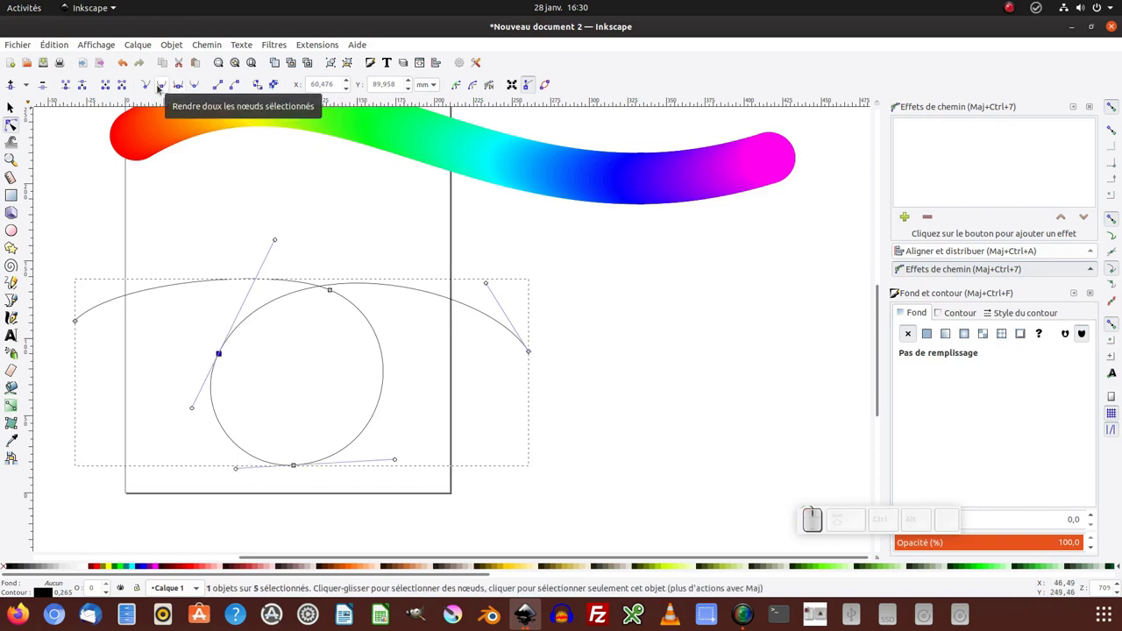
pyautogui.click(164, 86)
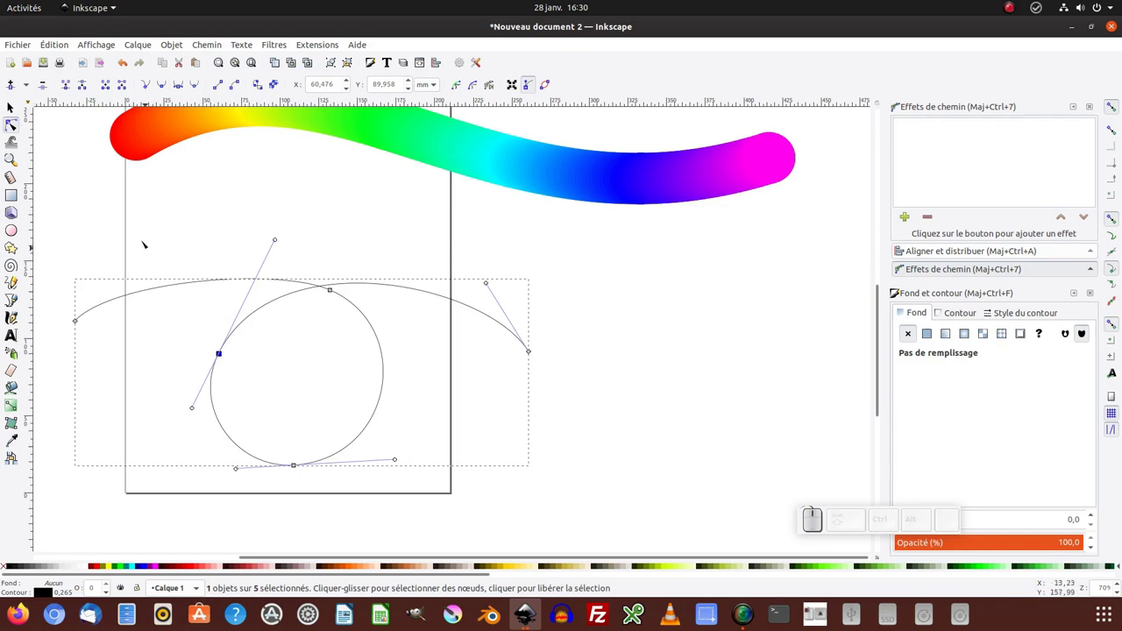
pyautogui.click(13, 110)
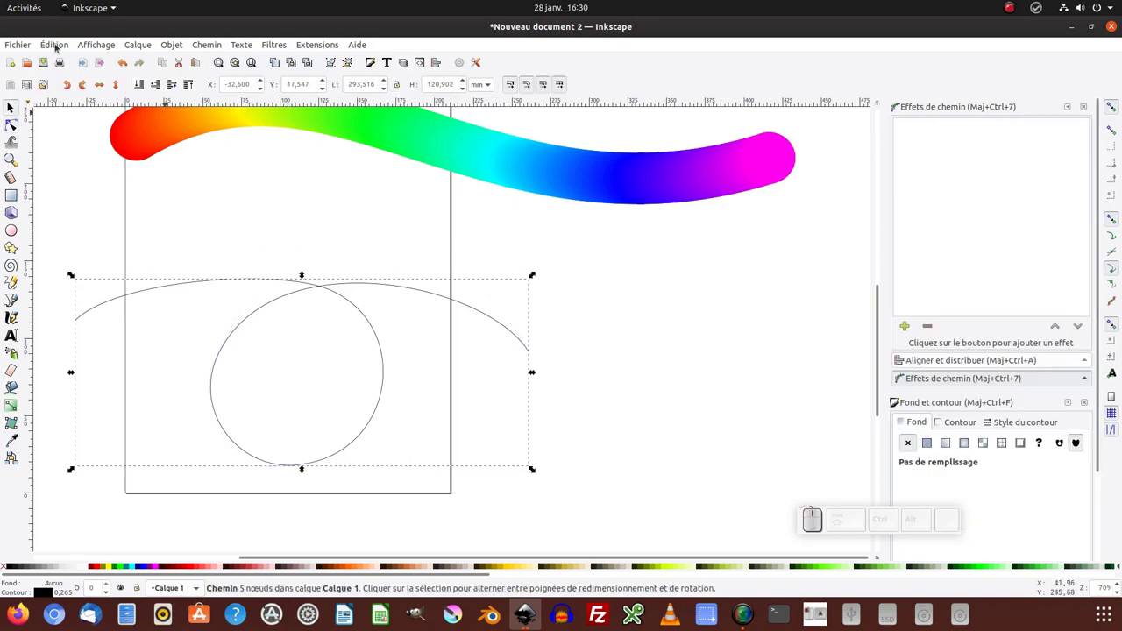
# Copy the loop curve and paste it as the rainbow ribbon's Bend path.
pyautogui.click(57, 45)
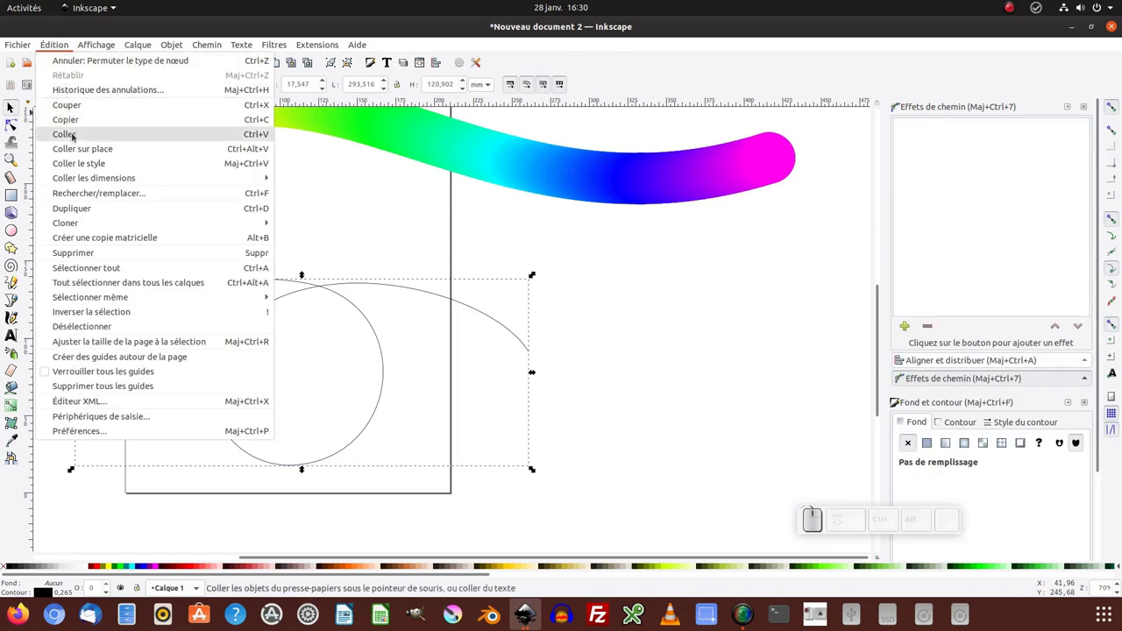
pyautogui.click(76, 125)
pyautogui.click(425, 164)
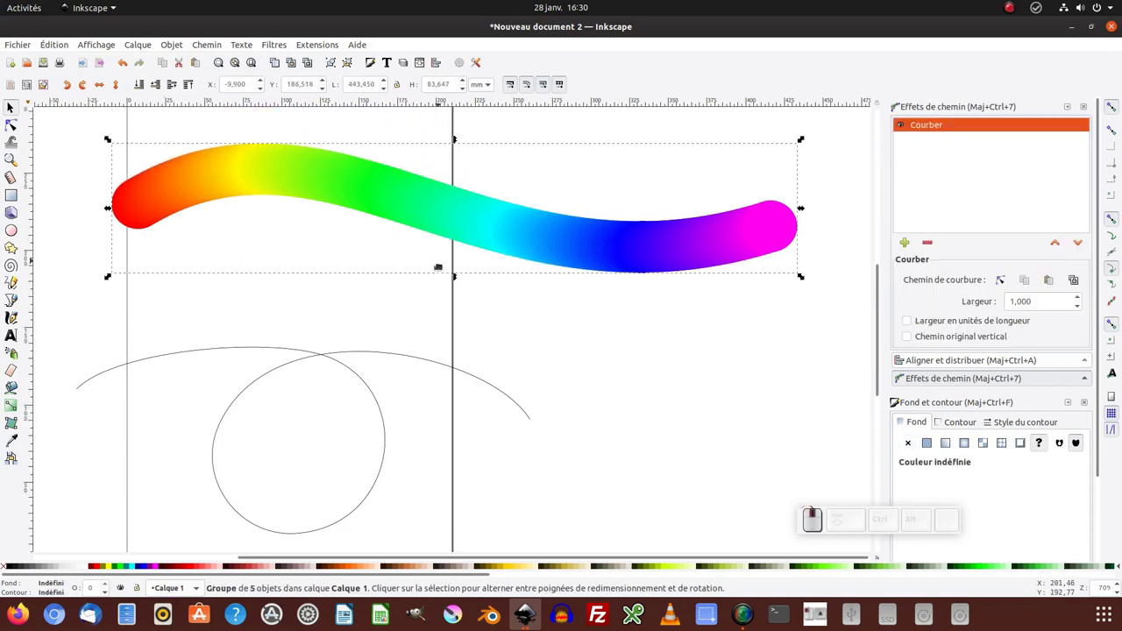
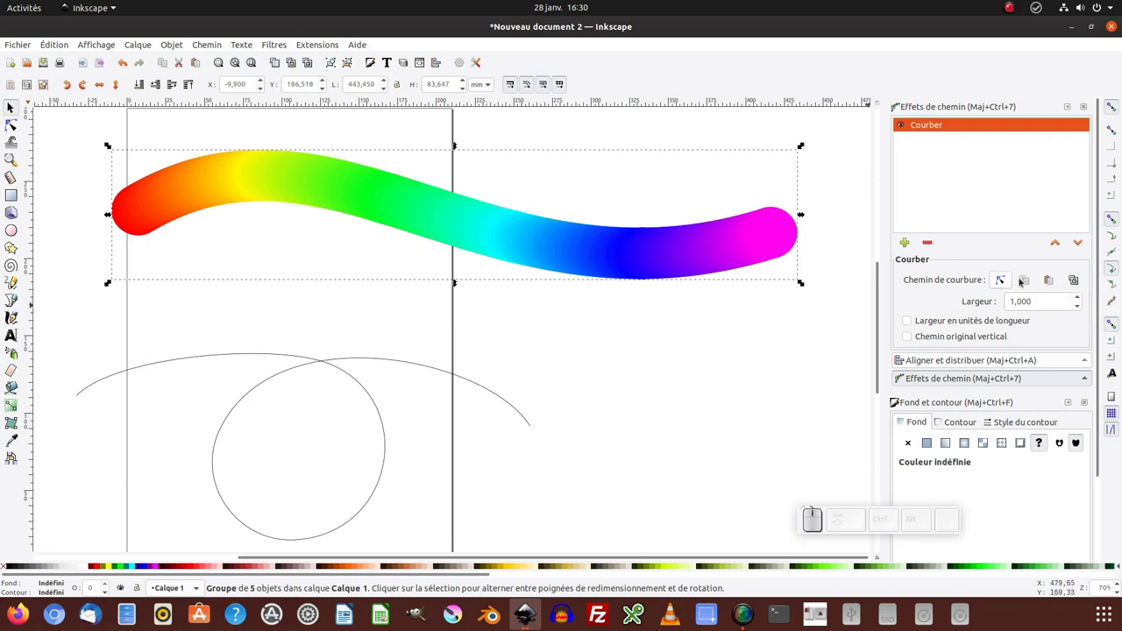
pyautogui.click(1052, 284)
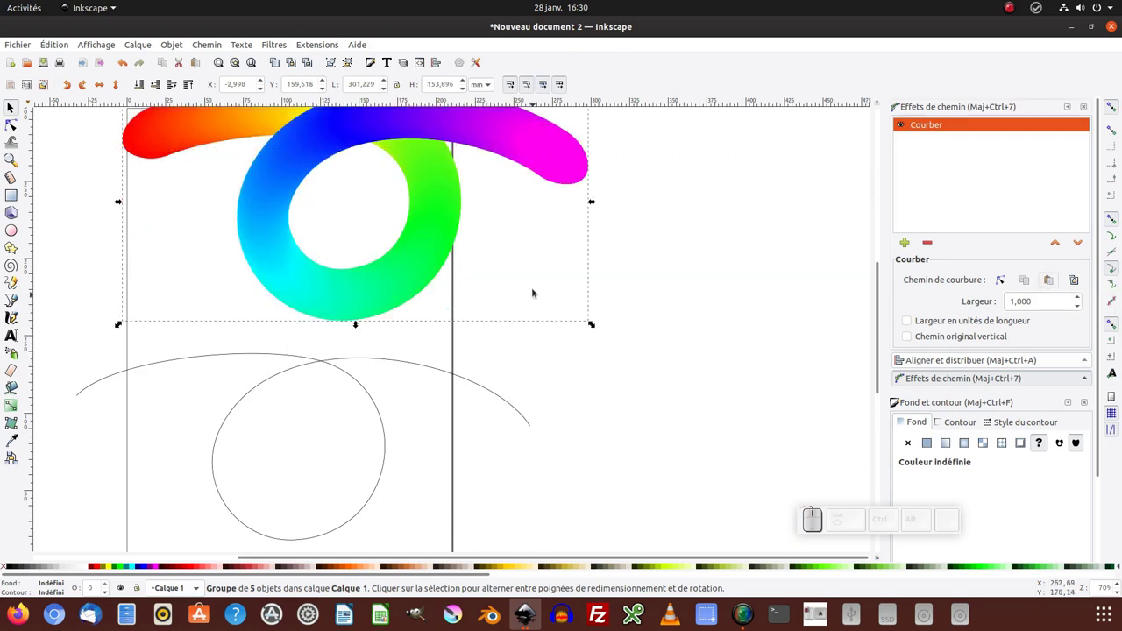
# Bring the looped ribbon into view and raise its Width to 1.288.
pyautogui.click(527, 255)
pyautogui.moveTo(571, 333); pyautogui.dragTo(782, 223)
pyautogui.click(781, 224)
pyautogui.click(556, 253)
pyautogui.click(562, 224)
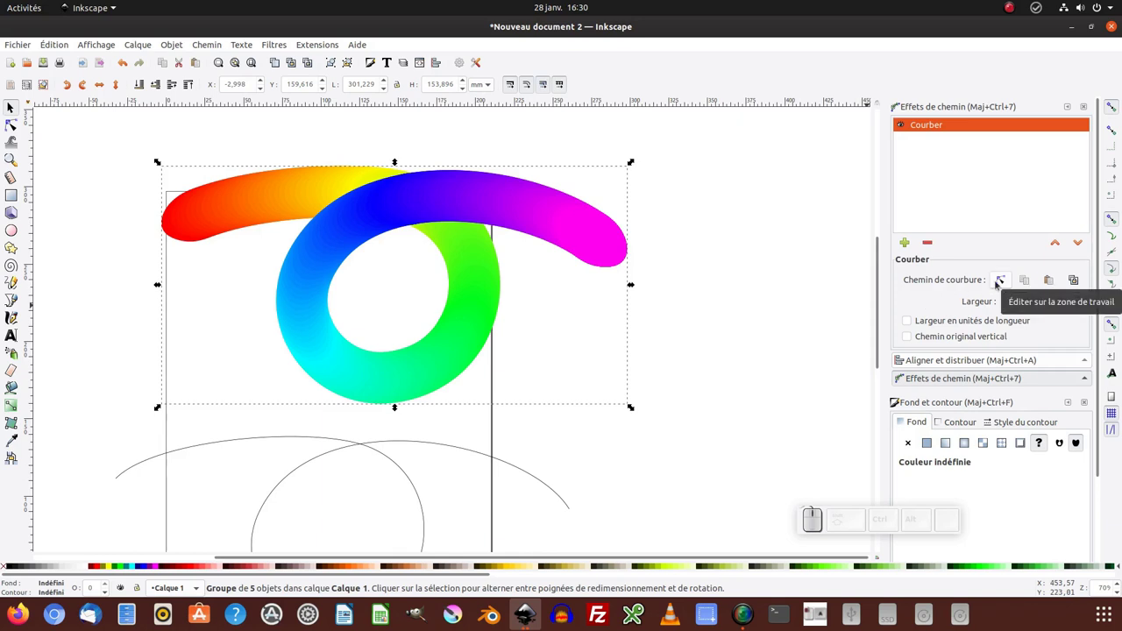
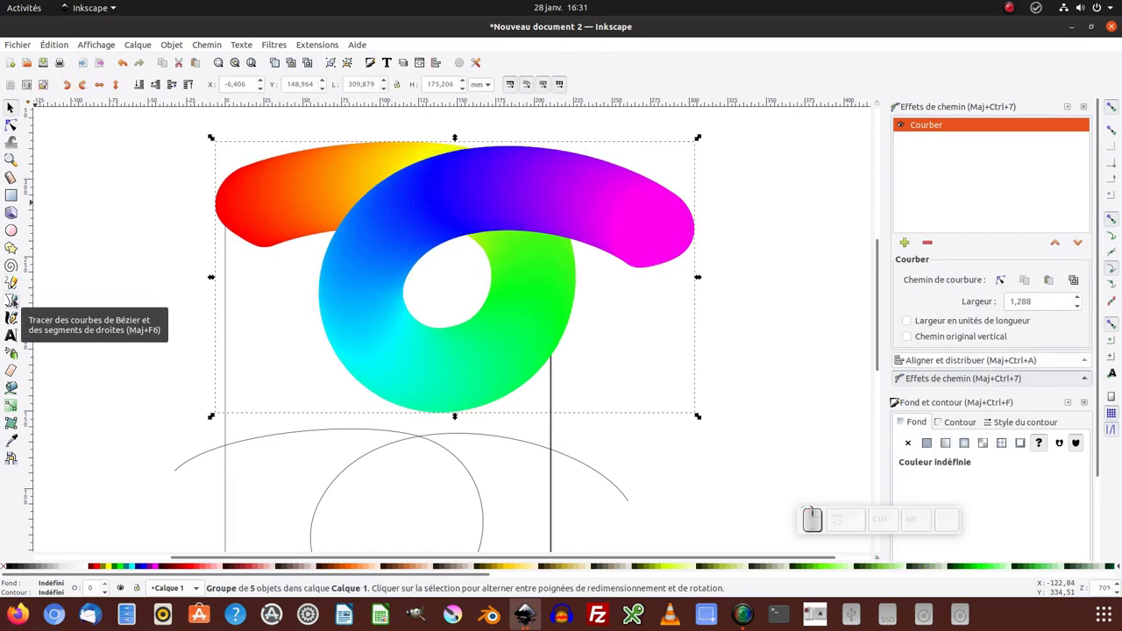
# Draw a closed straight-edged polygon around the looped ribbon, cutting across both ends.
pyautogui.click(13, 300)
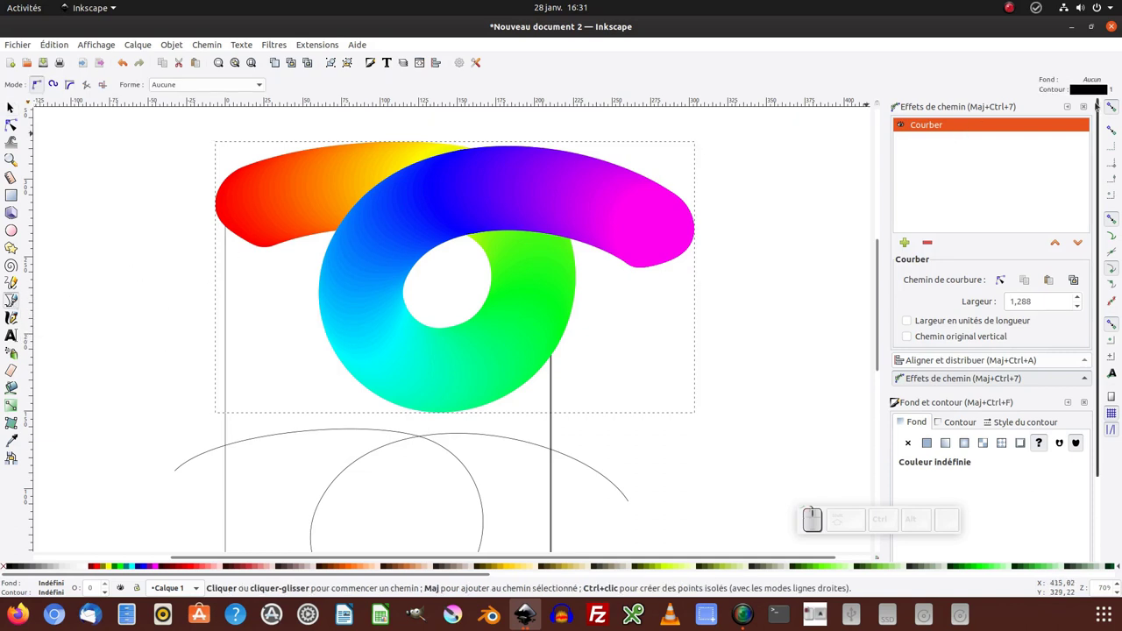
pyautogui.click(1111, 107)
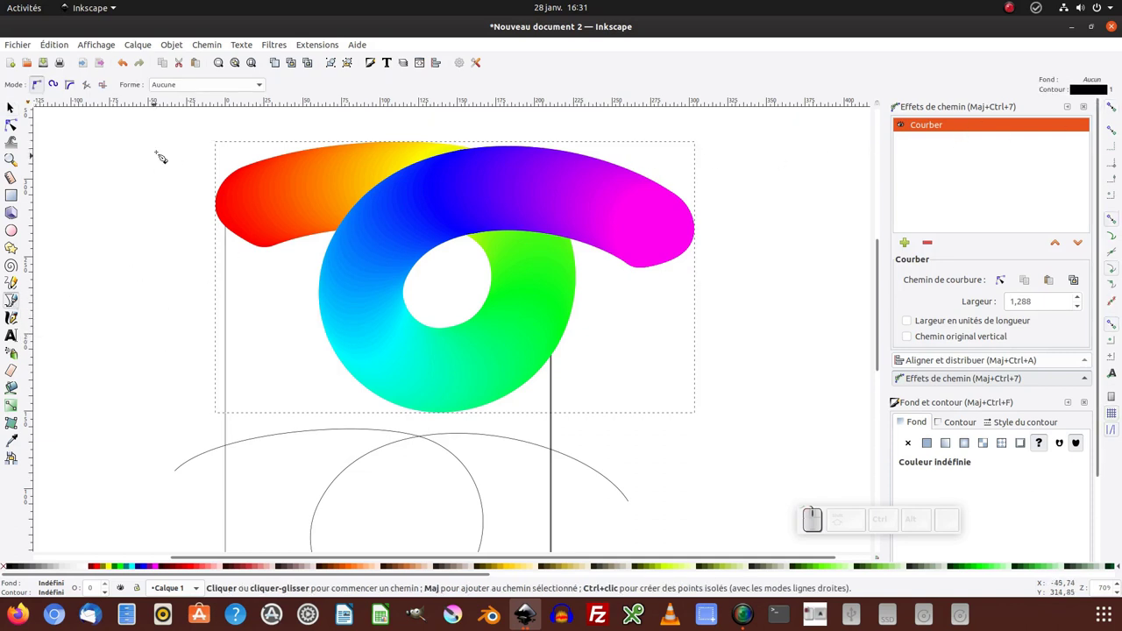
pyautogui.click(192, 147)
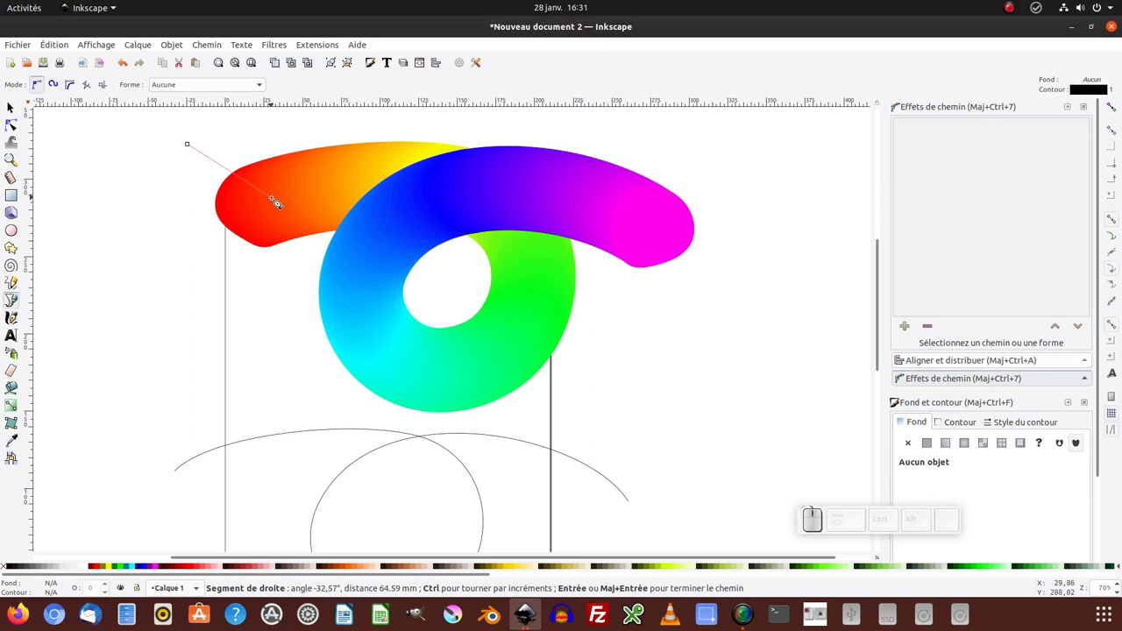
pyautogui.click(292, 206)
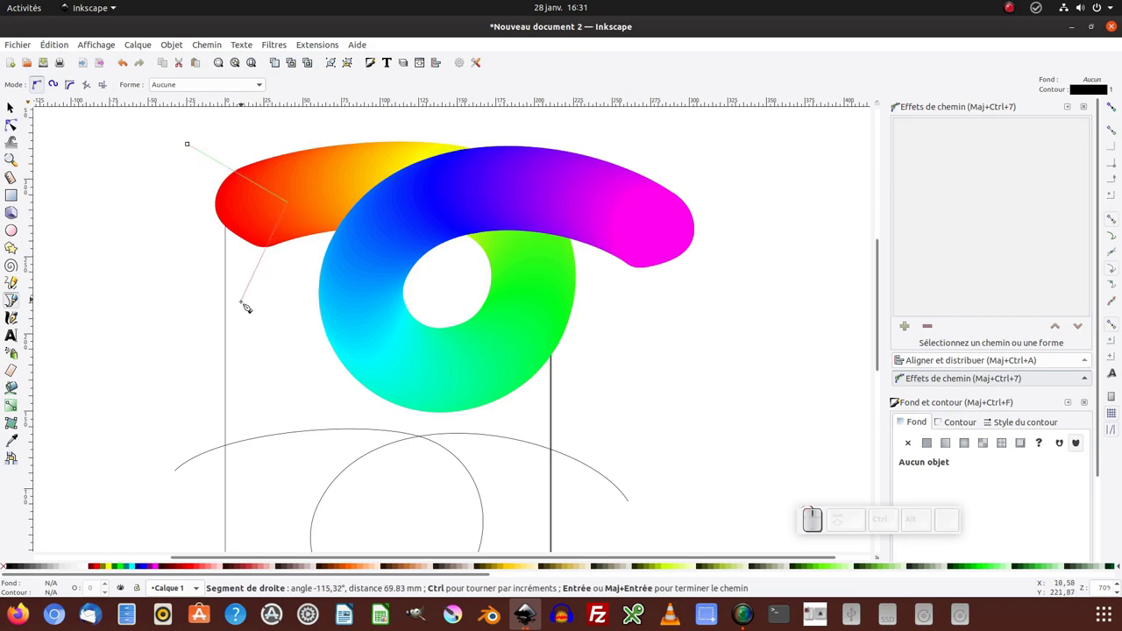
pyautogui.click(246, 337)
pyautogui.click(385, 424)
pyautogui.click(552, 428)
pyautogui.click(618, 269)
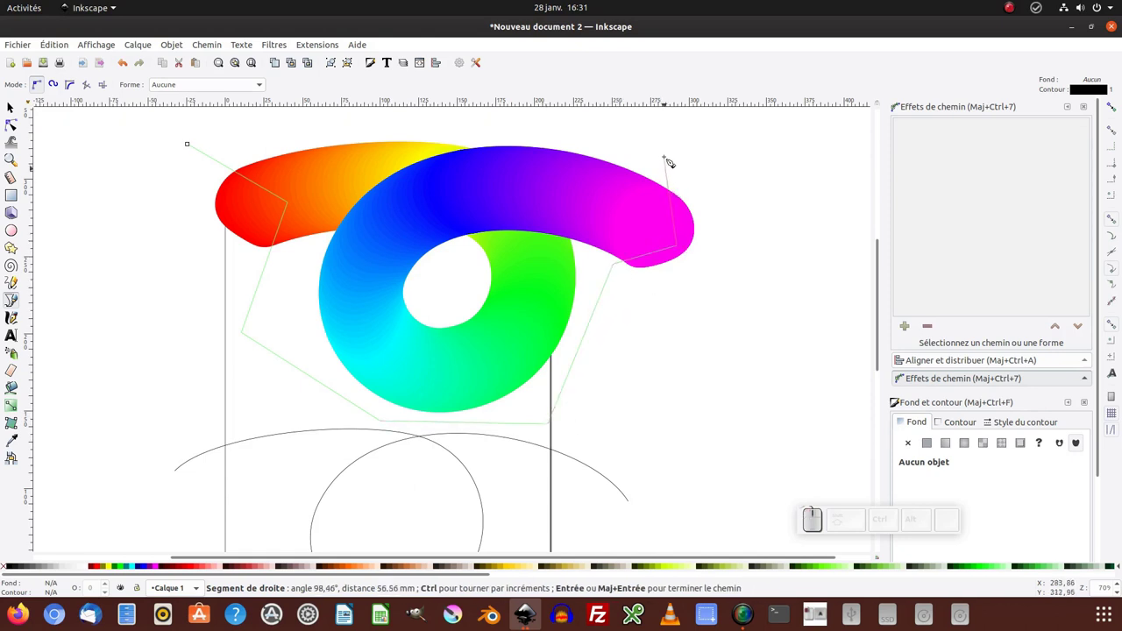
pyautogui.click(662, 153)
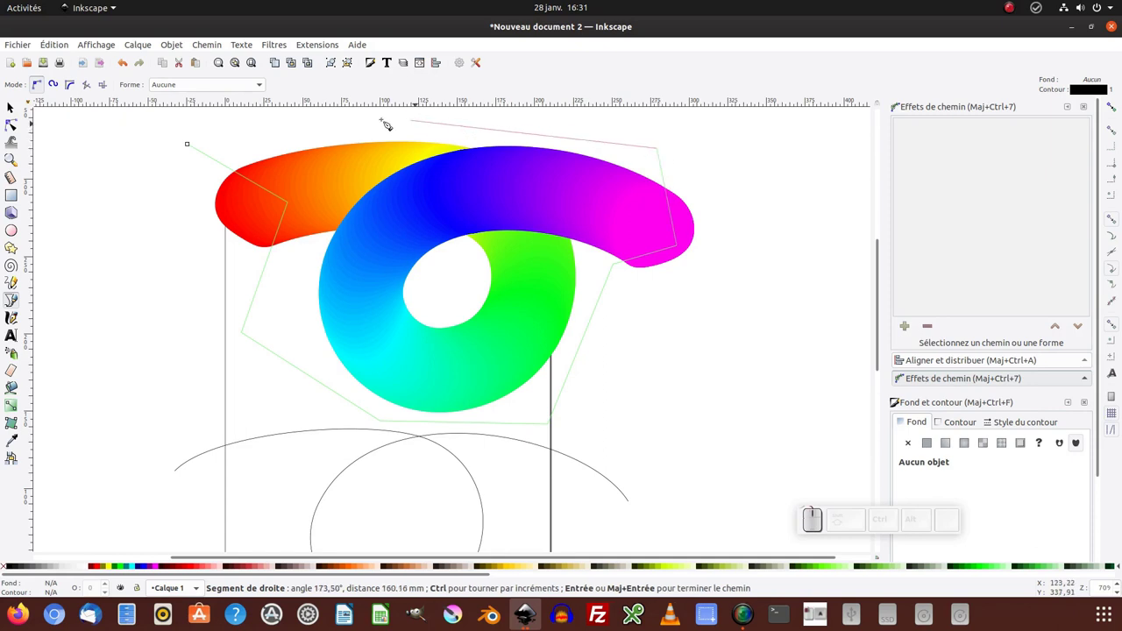
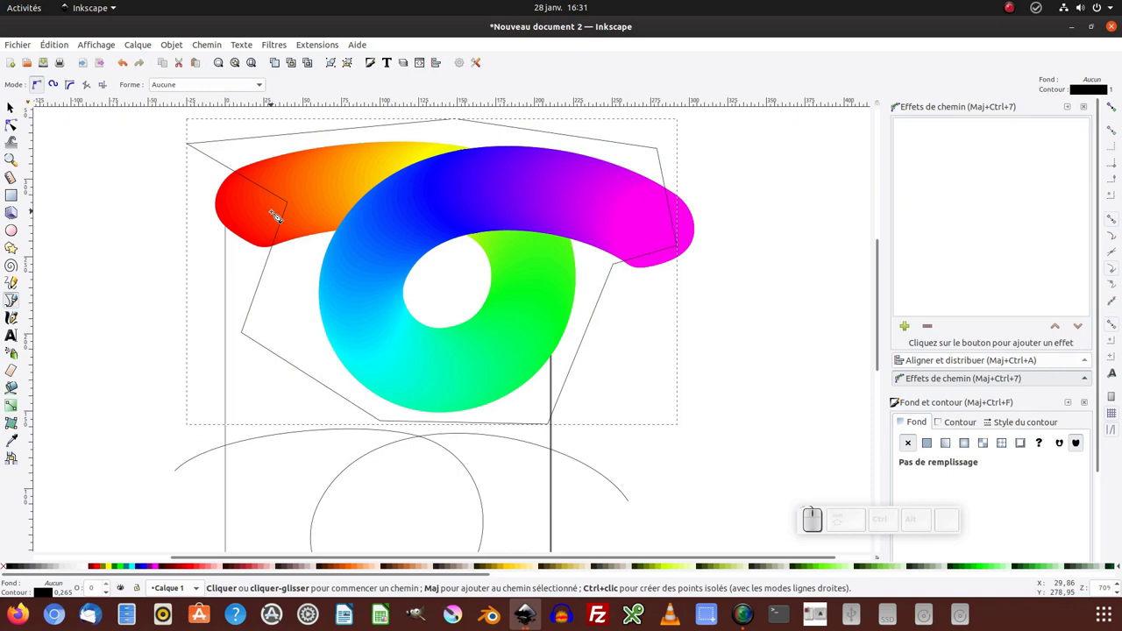
pyautogui.click(14, 113)
# Clip the looped ribbon with the angular outline via Set clip.
pyautogui.click(423, 211)
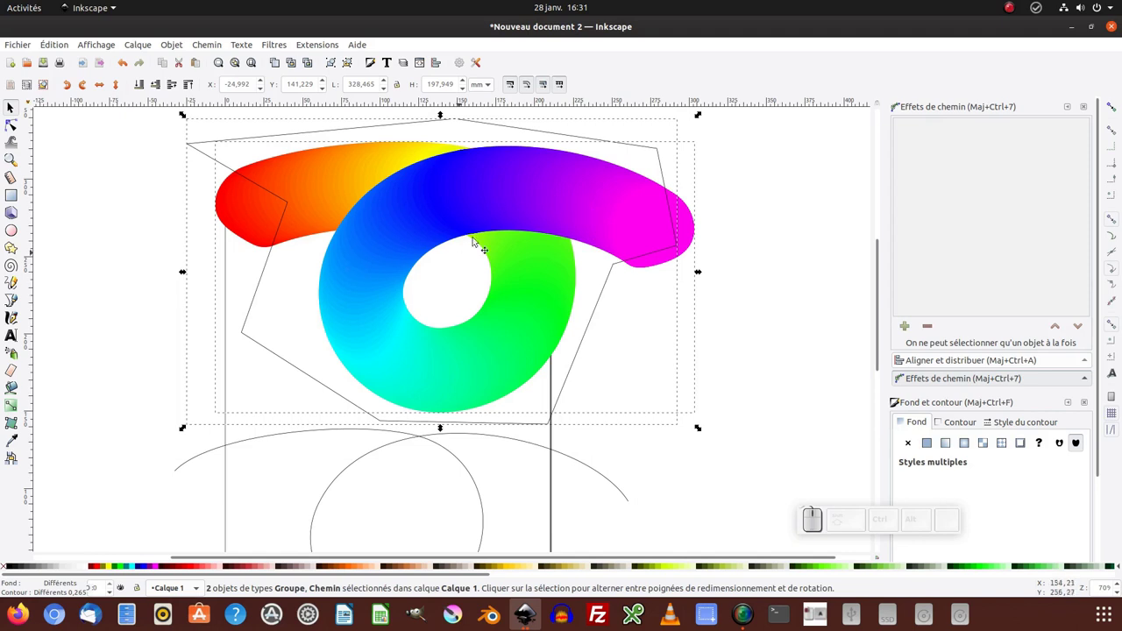
pyautogui.rightClick(490, 209)
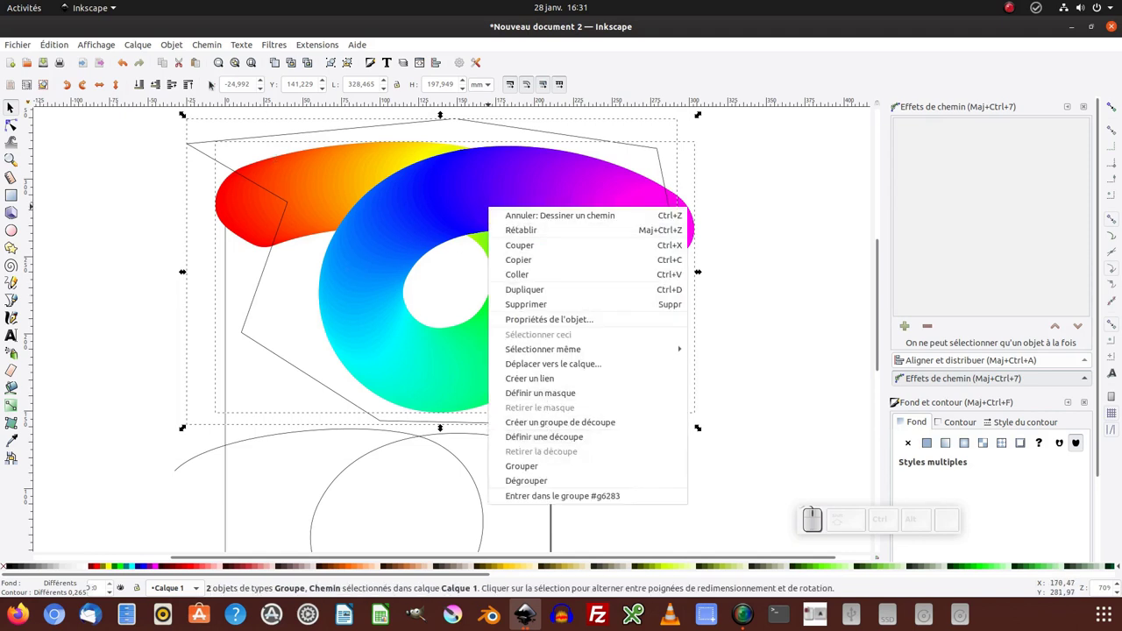
pyautogui.click(174, 46)
pyautogui.click(174, 47)
# Delete the leftover guide curves and zoom out to the page.
pyautogui.click(408, 177)
pyautogui.click(702, 301)
pyautogui.press('KP_Subtract')
pyautogui.click(701, 302)
pyautogui.click(430, 391)
pyautogui.press('Delete')
pyautogui.press('KP_Subtract')
pyautogui.press('KP_Add')
# Scale the clipped ribbon down to about half its size.
pyautogui.click(498, 245)
pyautogui.moveTo(616, 193); pyautogui.dragTo(432, 315)
pyautogui.click(426, 318)
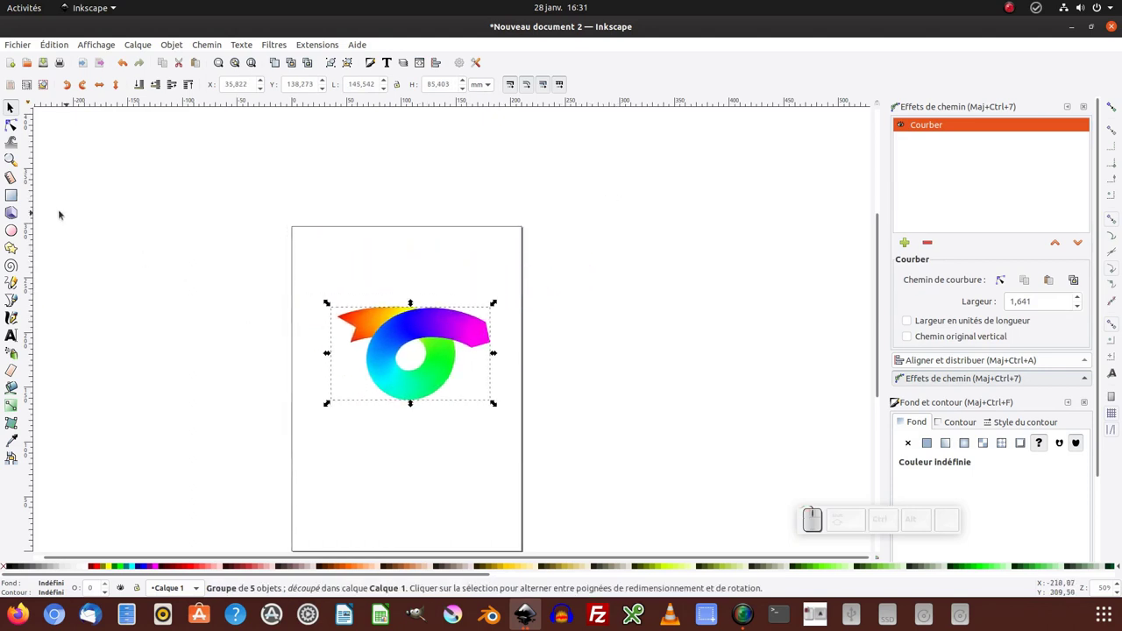
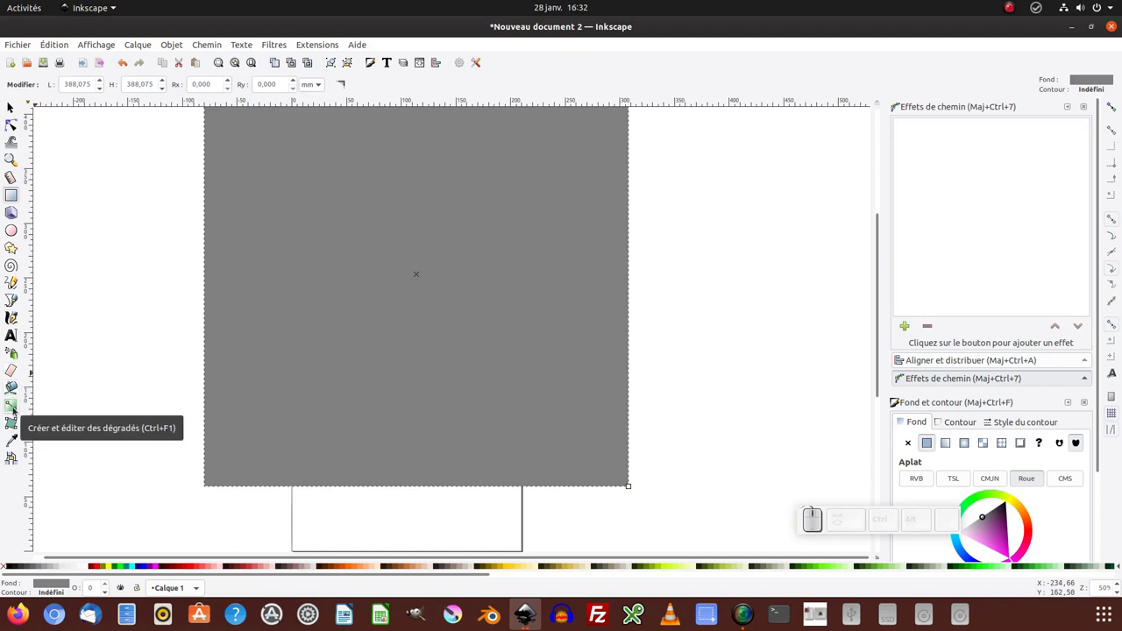
# Give the grey square a radial gradient and reverse it so the centre is light.
pyautogui.click(375, 66)
pyautogui.click(964, 341)
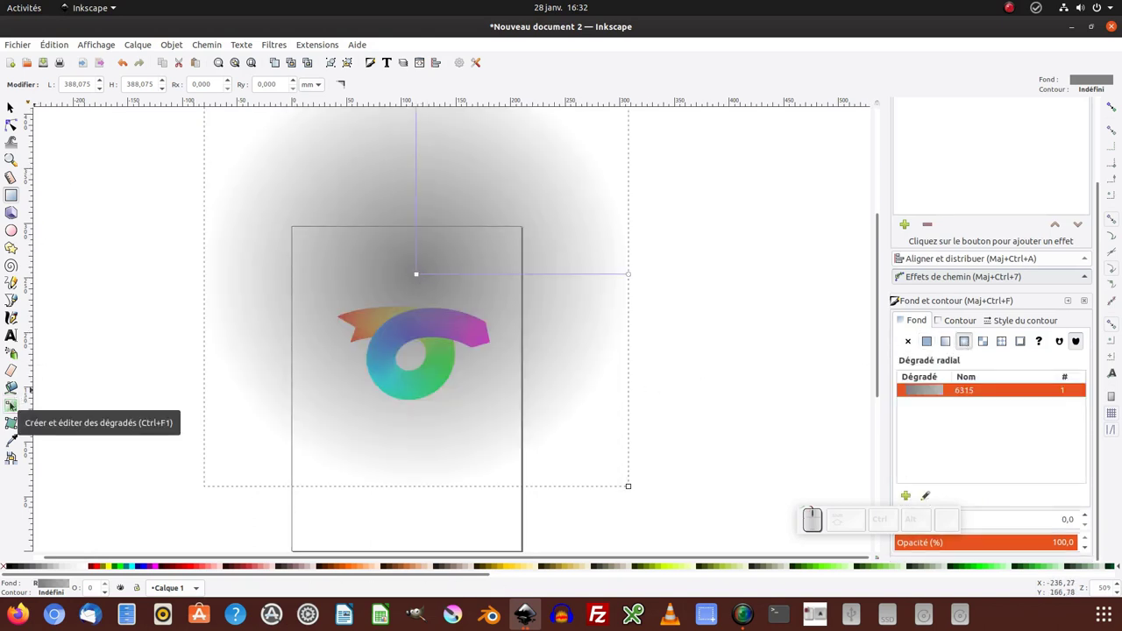
pyautogui.click(13, 406)
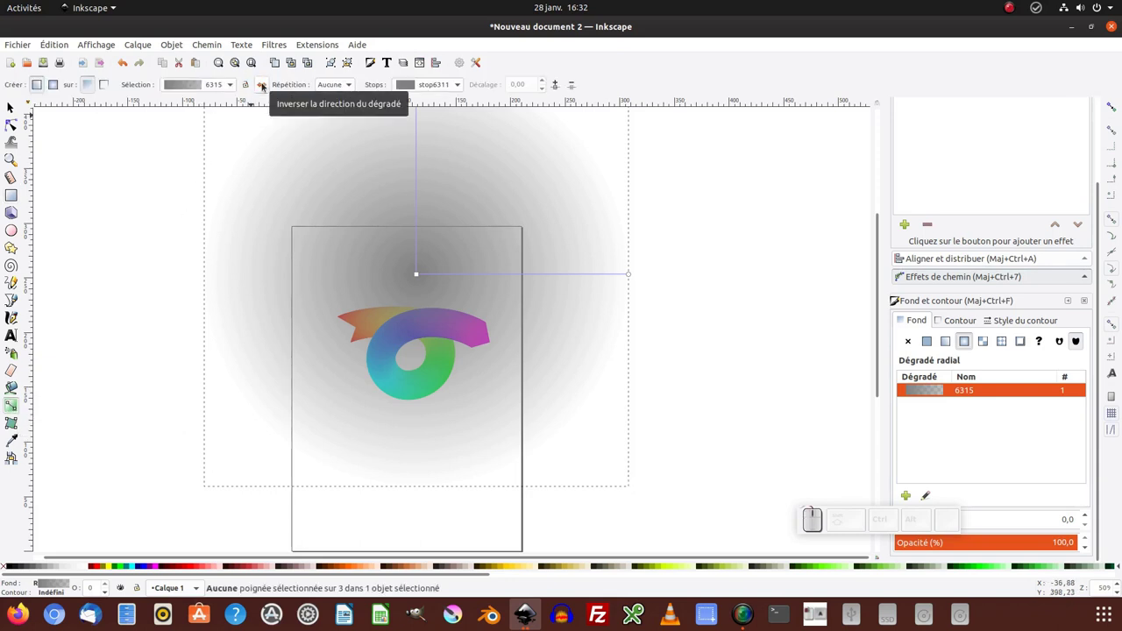
pyautogui.click(261, 85)
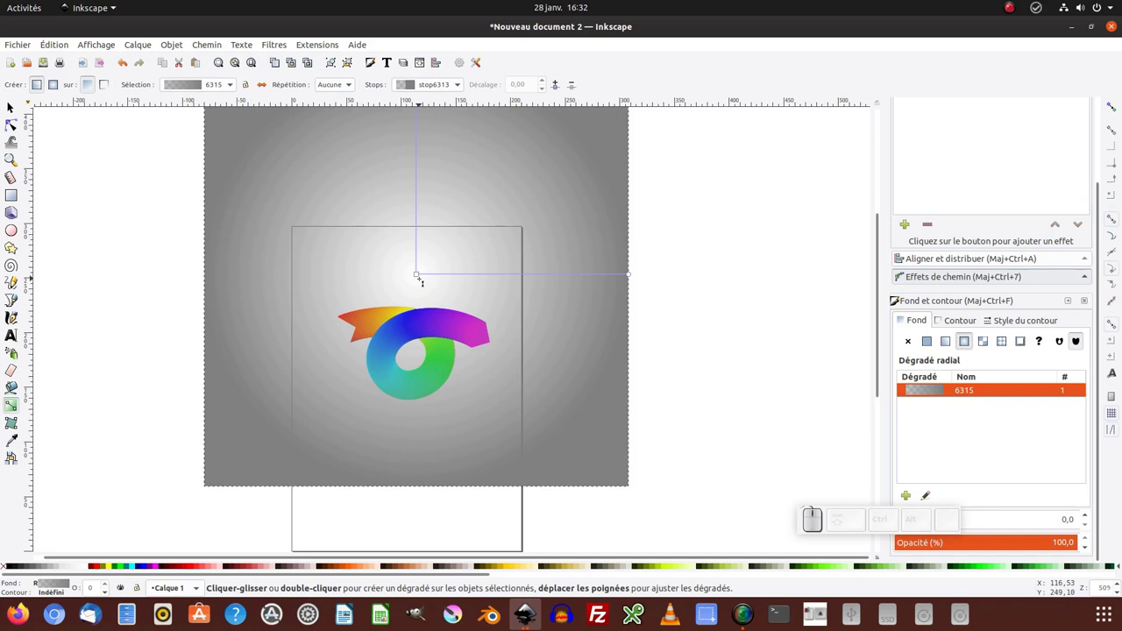
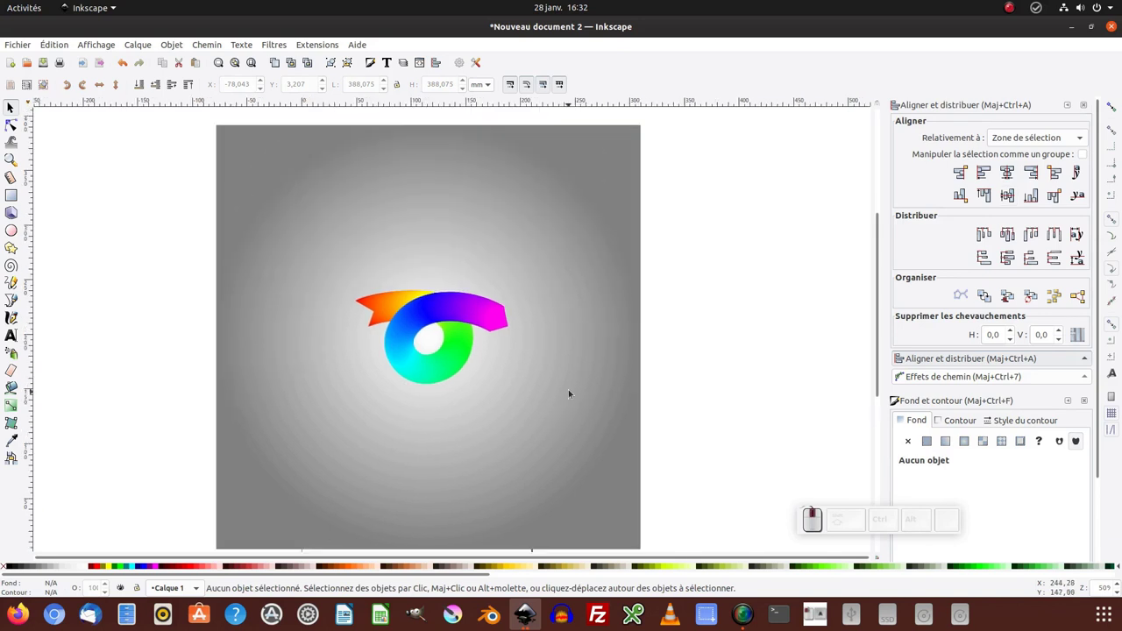
# Set the background gradient's outer stop to Grey 20%.
pyautogui.middleClick(571, 393)
pyautogui.press('KP_Subtract')
pyautogui.click(558, 399)
pyautogui.moveTo(567, 481); pyautogui.dragTo(500, 327)
pyautogui.press('F2')
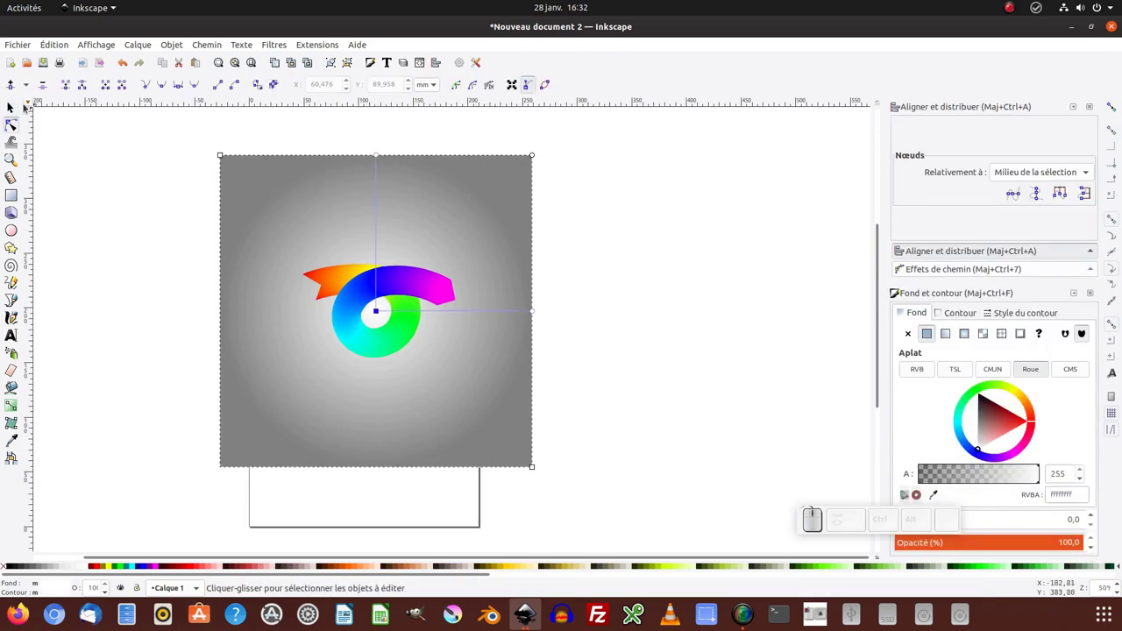
pyautogui.click(13, 108)
pyautogui.click(358, 181)
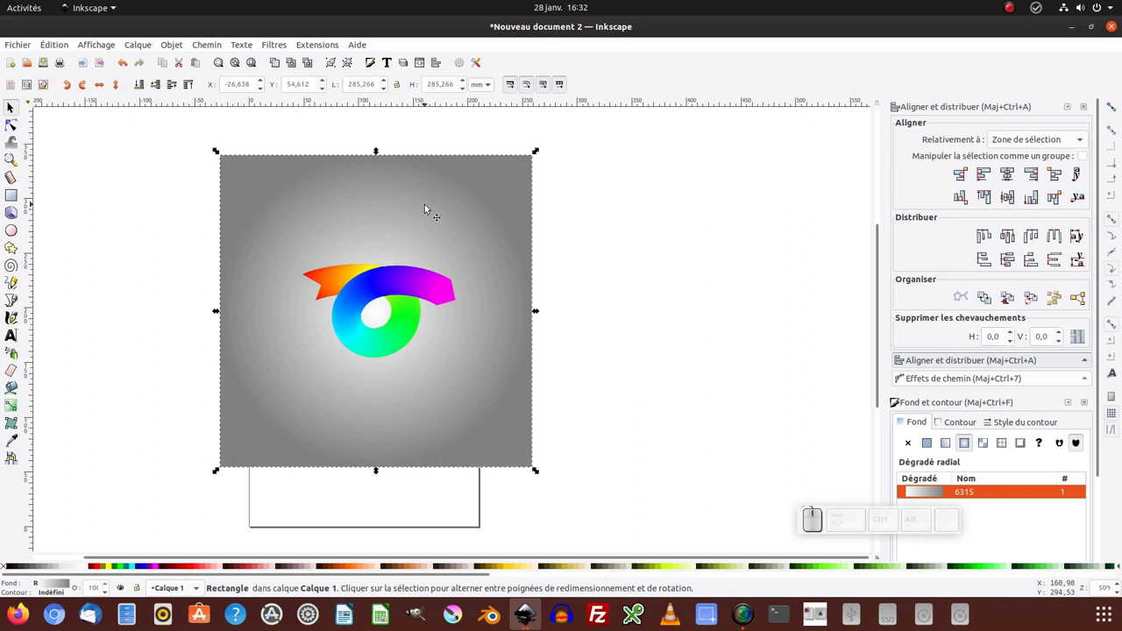
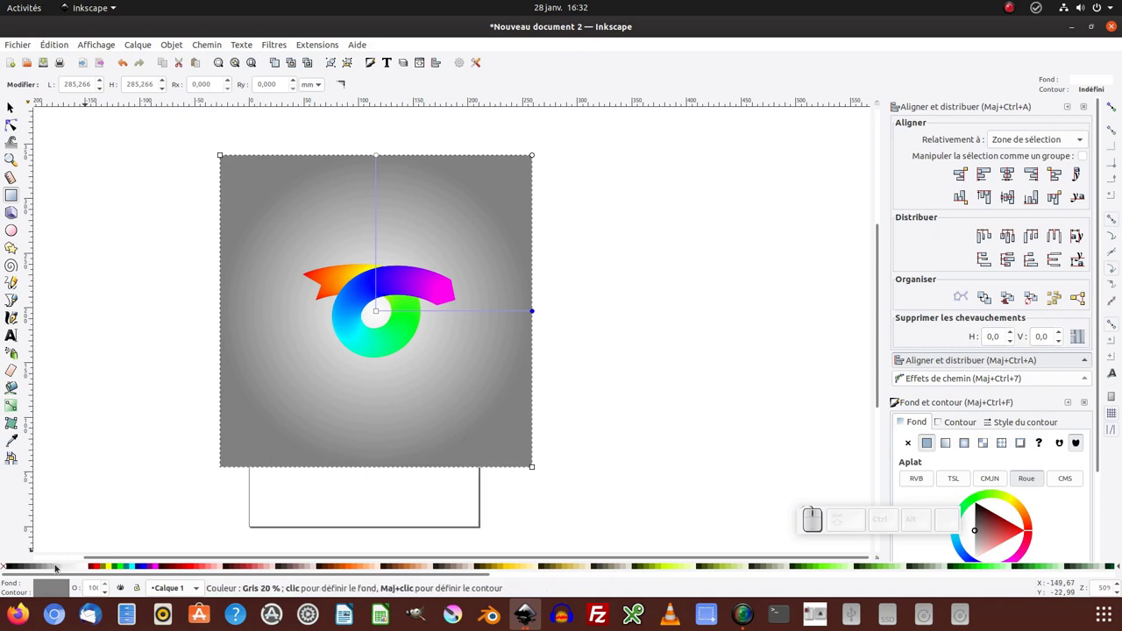
pyautogui.click(56, 568)
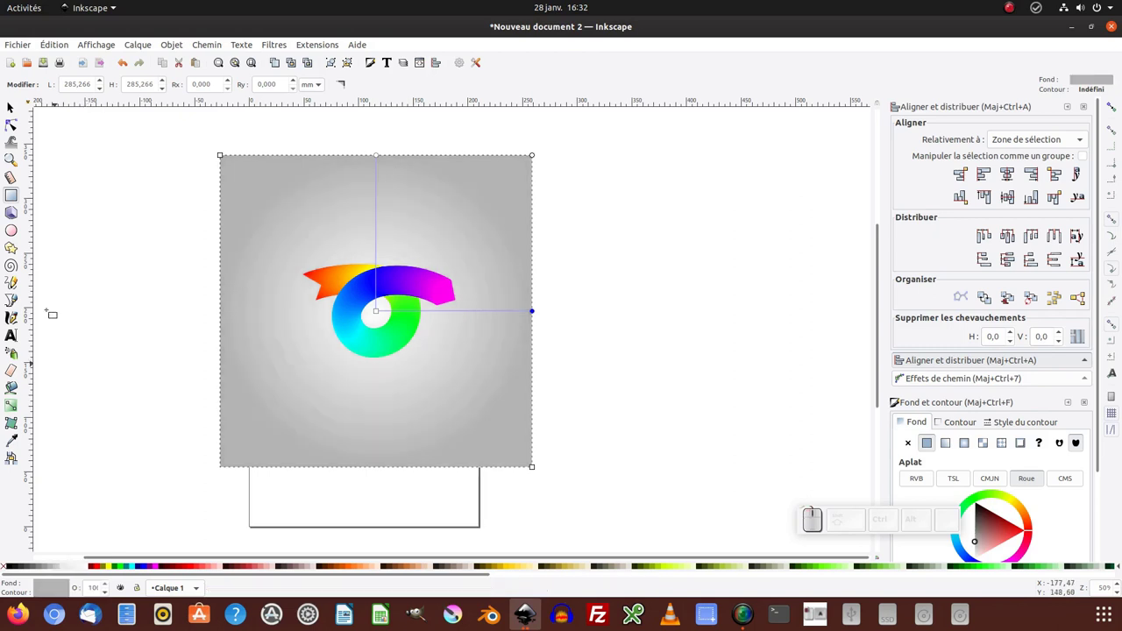
pyautogui.click(17, 106)
# Select everything and scale square and logo down to fit inside the page.
pyautogui.middleClick(98, 244)
pyautogui.scroll(3)
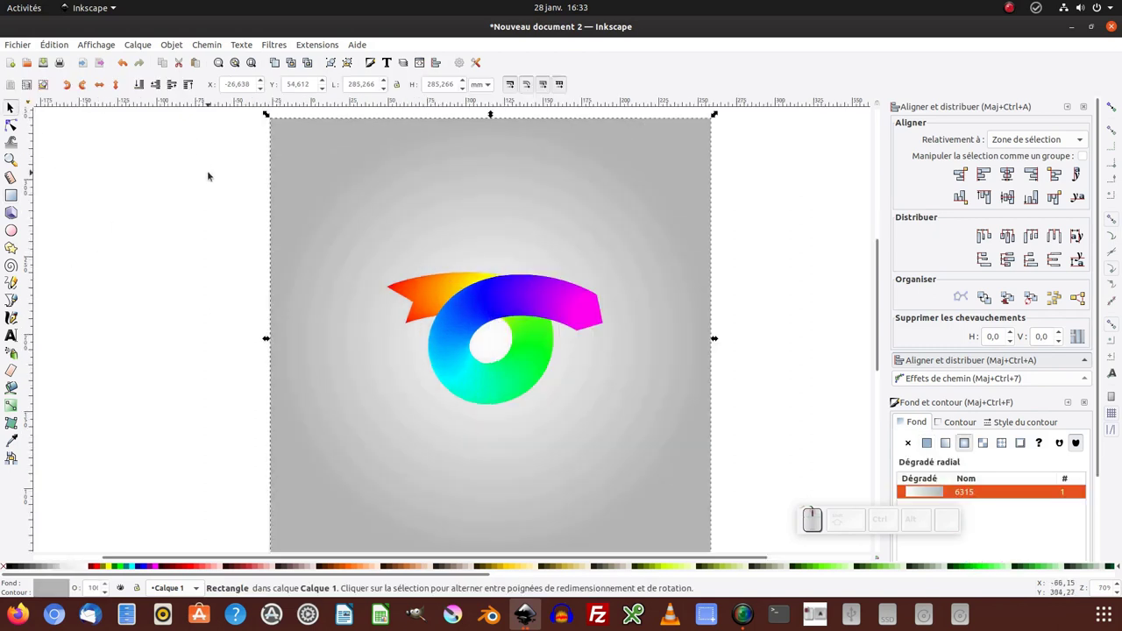
pyautogui.press('KP_Subtract')
pyautogui.press('ctrl+a')
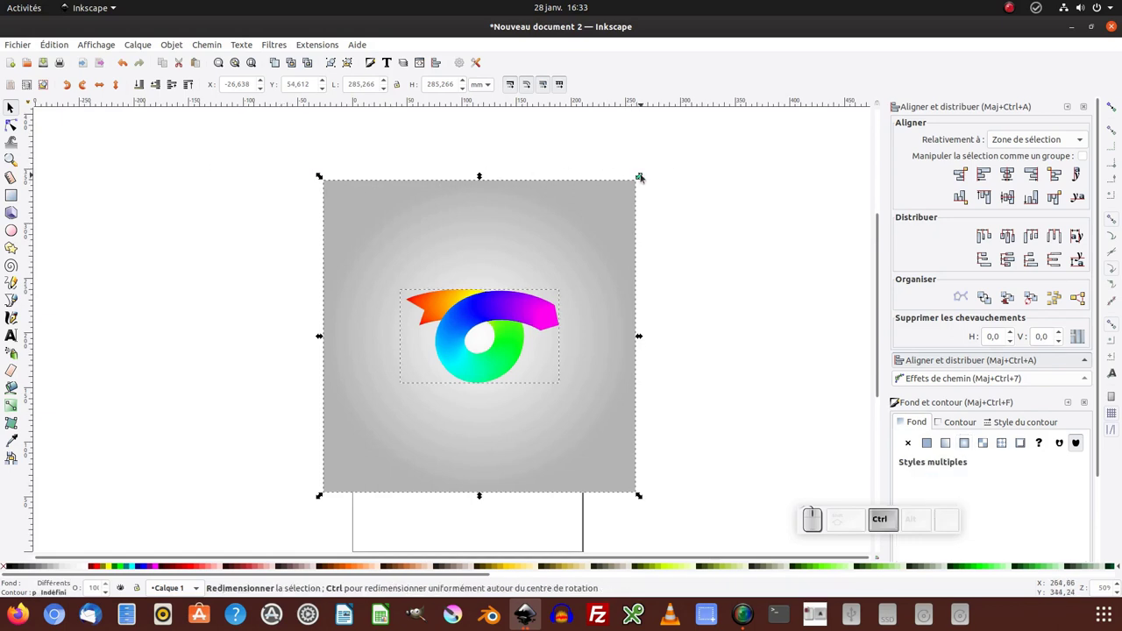
pyautogui.moveTo(644, 178); pyautogui.dragTo(554, 269)
pyautogui.click(555, 269)
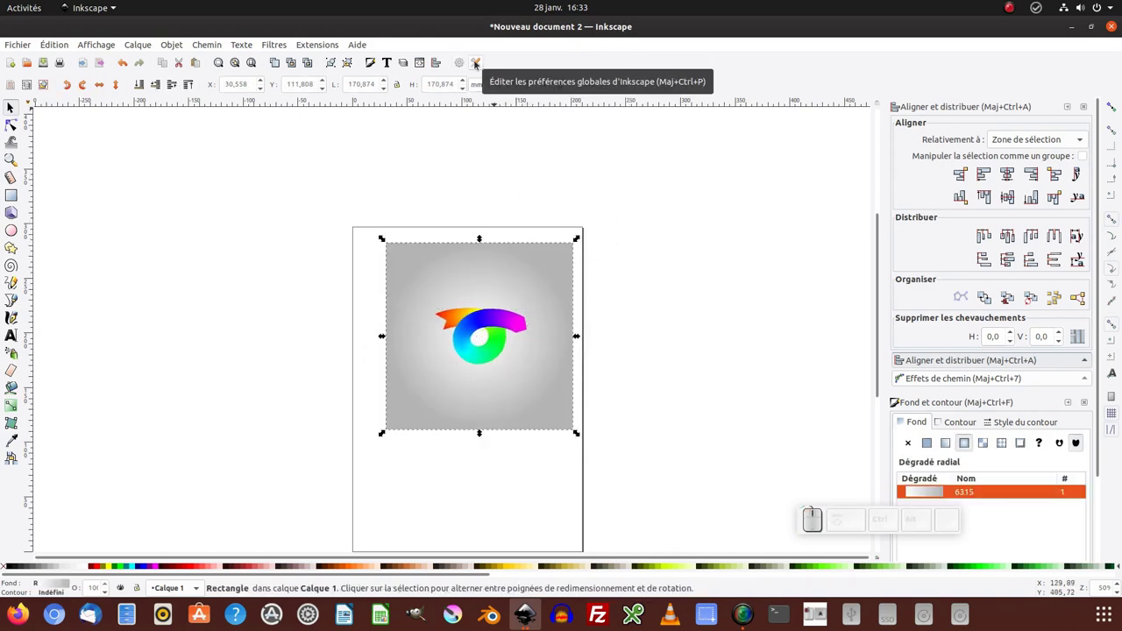
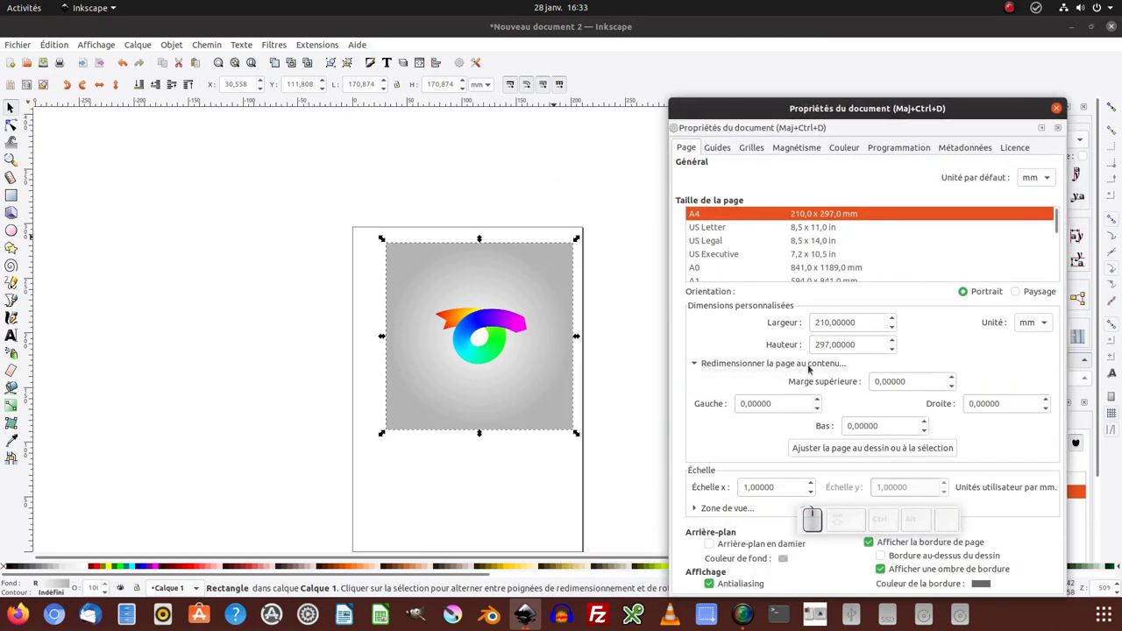
# Resize the page to the selected square in Document Properties, about 170.87 mm square.
pyautogui.click(849, 451)
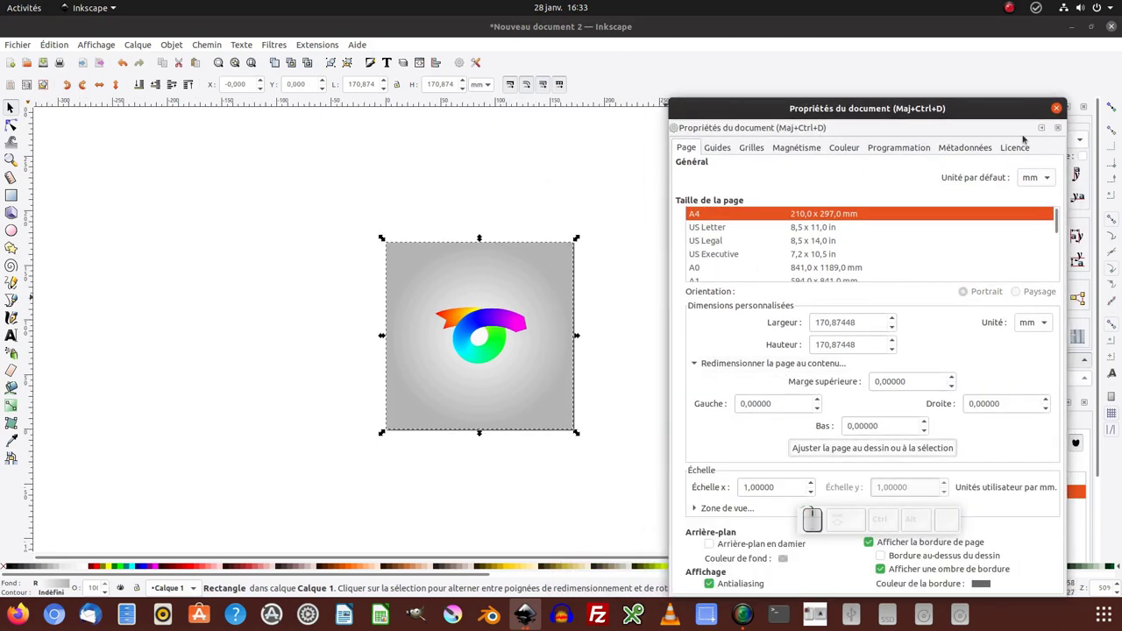
pyautogui.click(1055, 106)
pyautogui.click(650, 289)
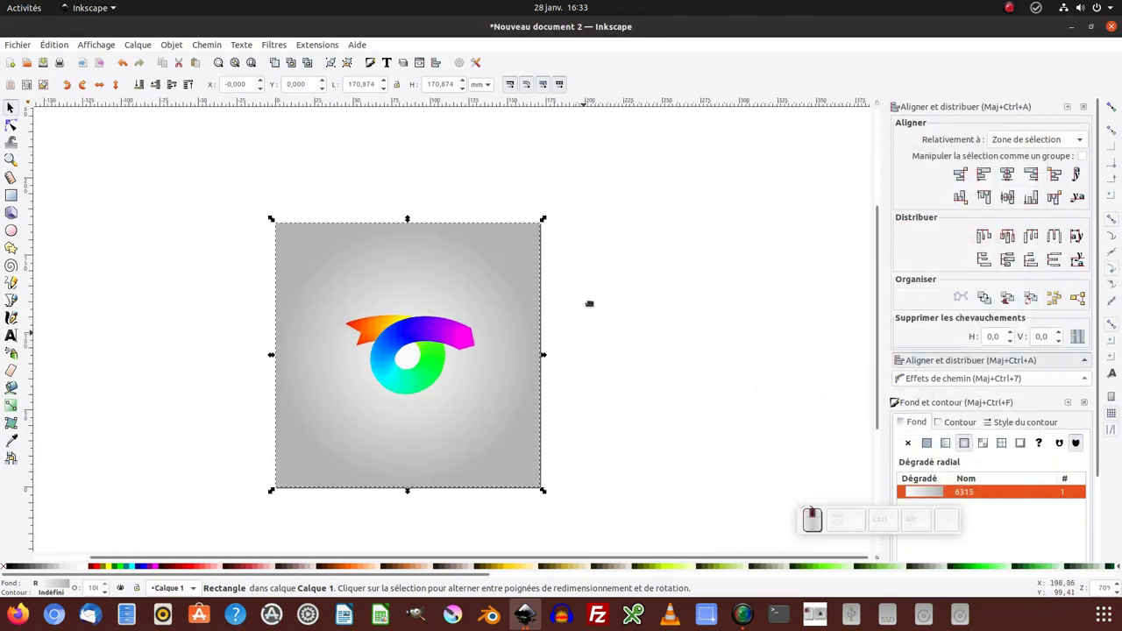
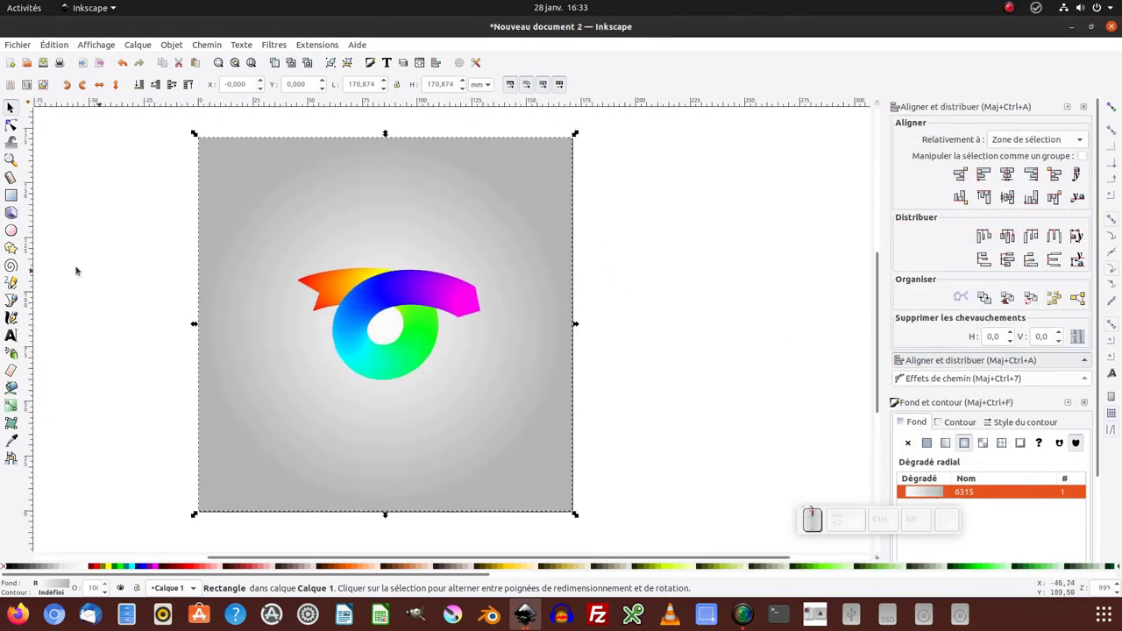
# Draw a circle with a black-to-transparent radial gradient at opacity 40.
pyautogui.click(19, 233)
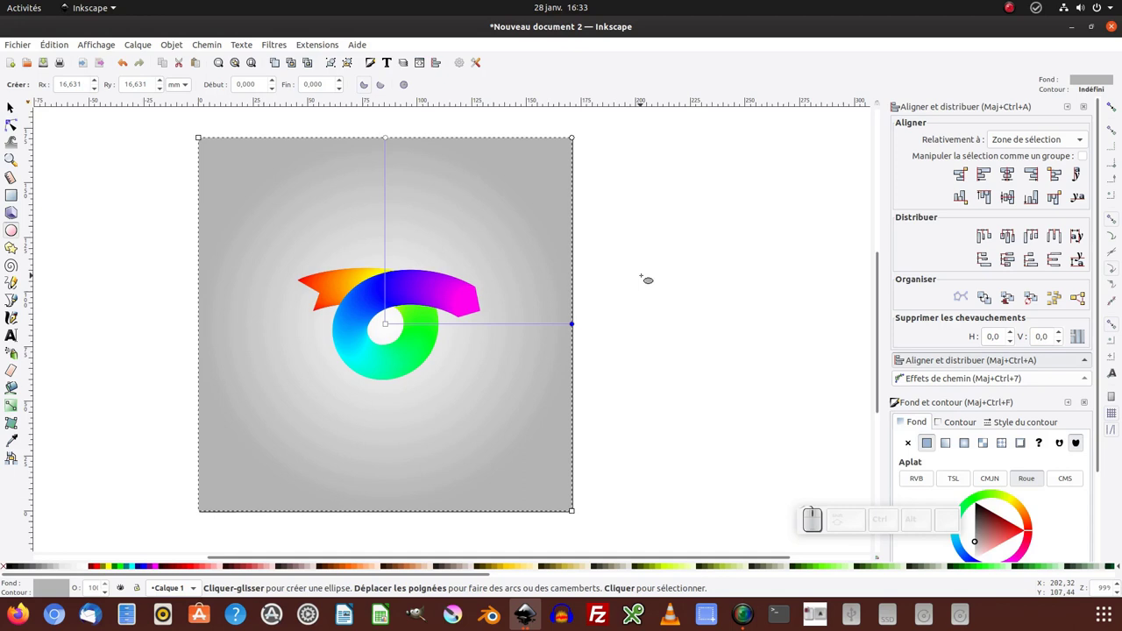
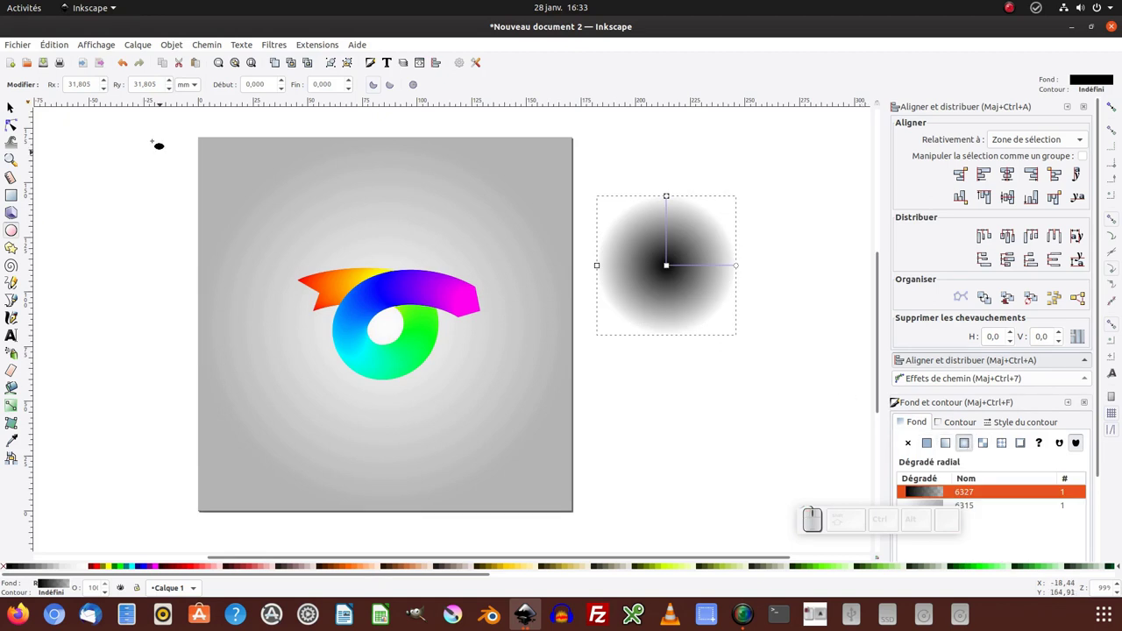
pyautogui.click(12, 108)
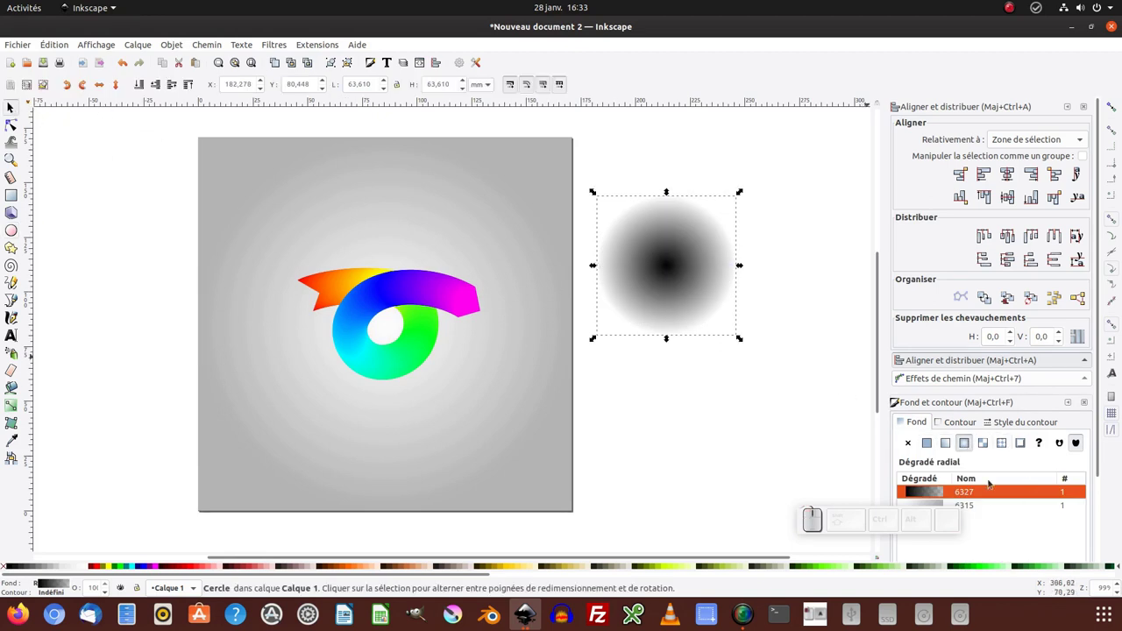
pyautogui.click(877, 521)
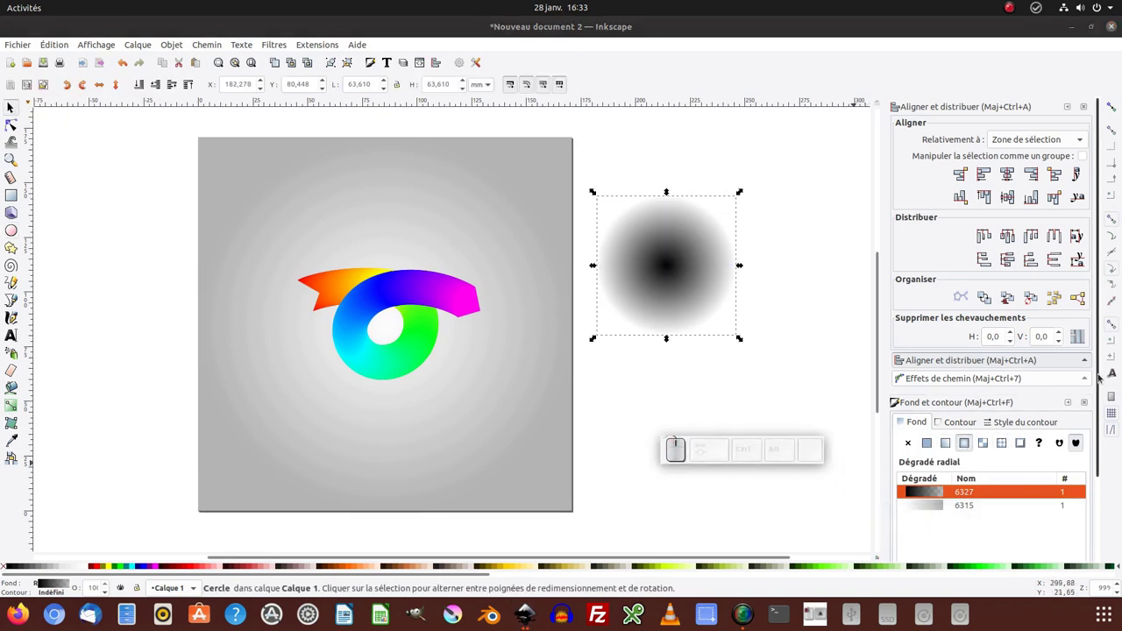
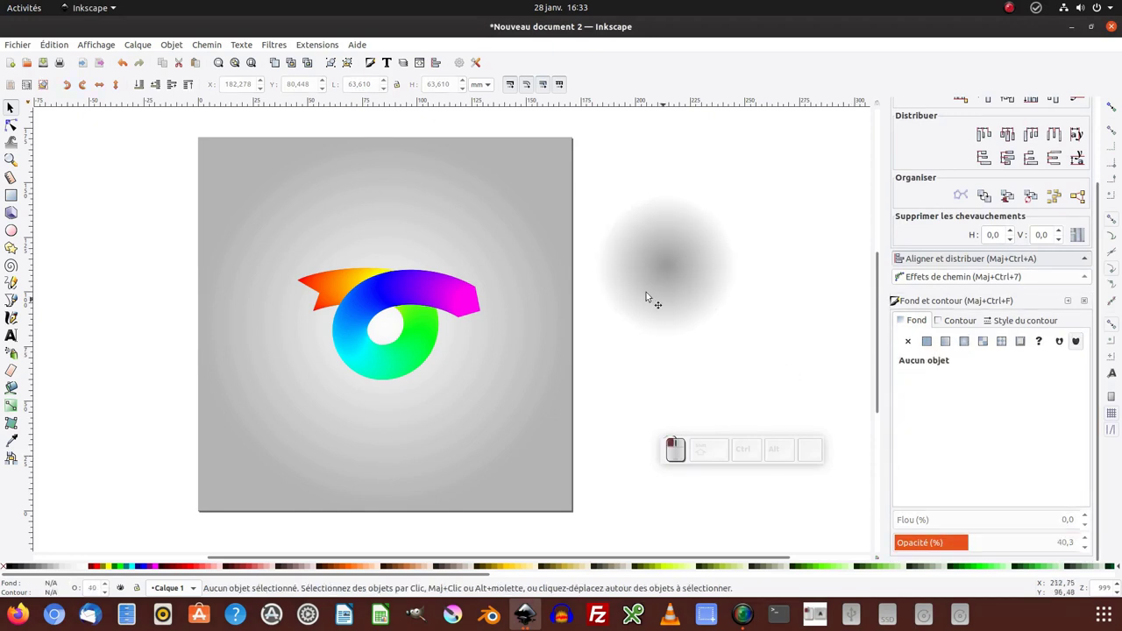
pyautogui.click(647, 290)
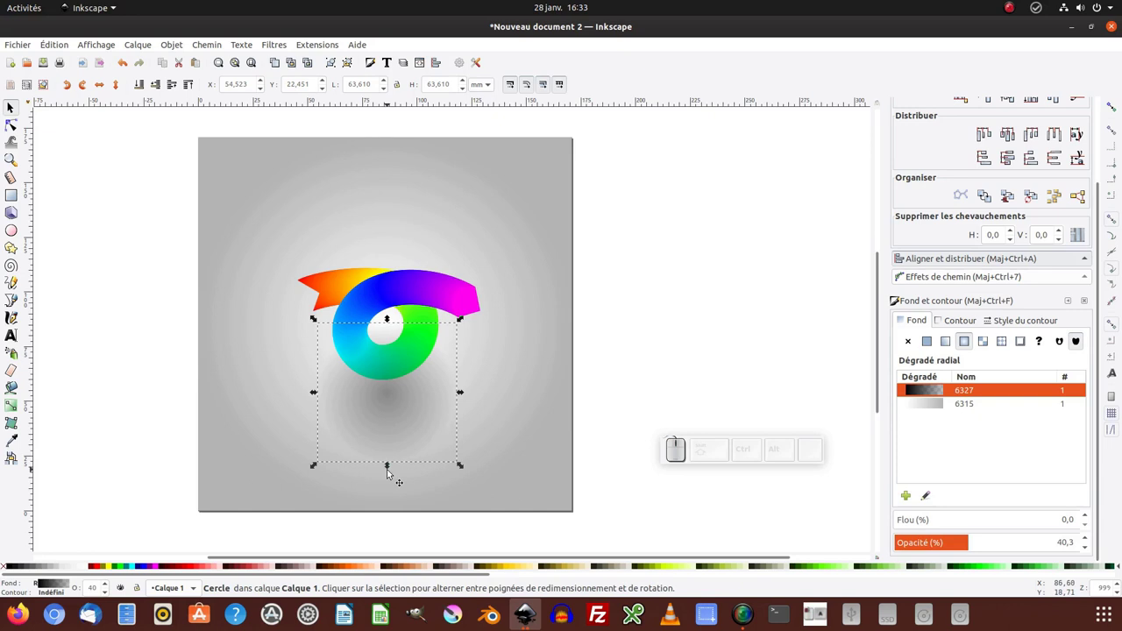
# Move the circle under the logo and flatten it into a wide thin shadow ellipse.
pyautogui.moveTo(390, 470); pyautogui.dragTo(400, 352)
pyautogui.moveTo(405, 356); pyautogui.dragTo(297, 190)
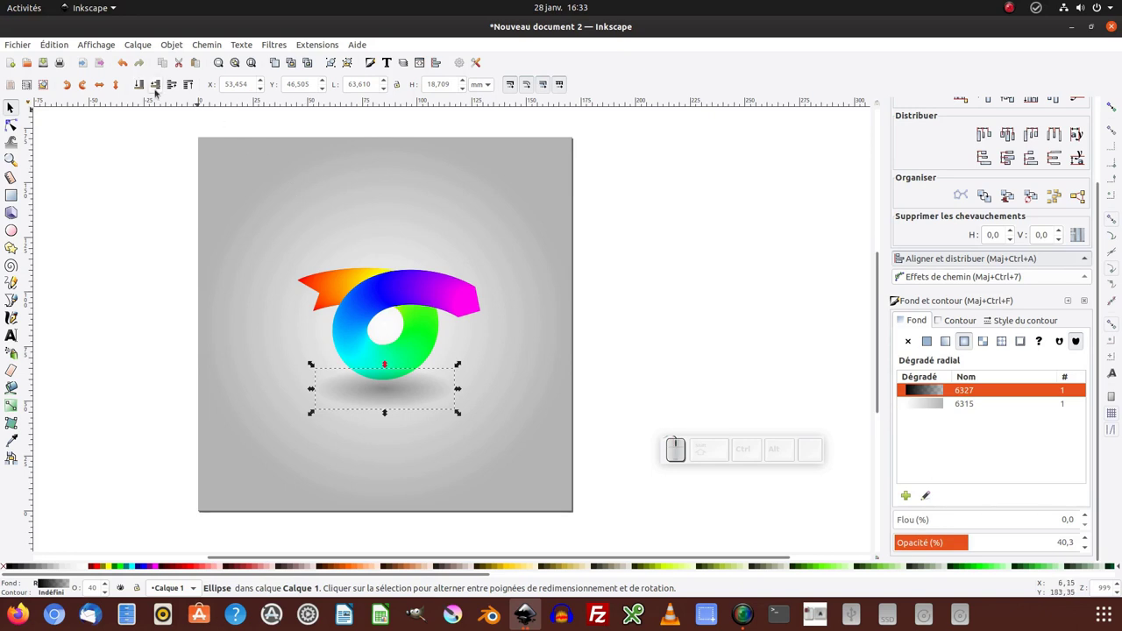
pyautogui.click(156, 86)
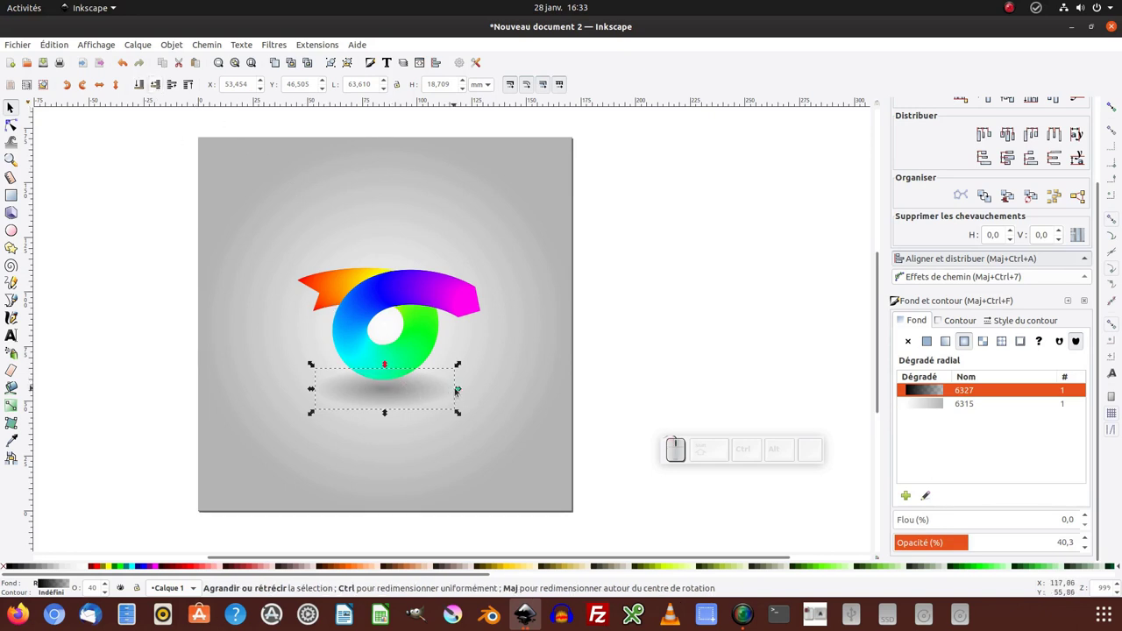
pyautogui.click(461, 391)
pyautogui.click(386, 416)
pyautogui.click(285, 390)
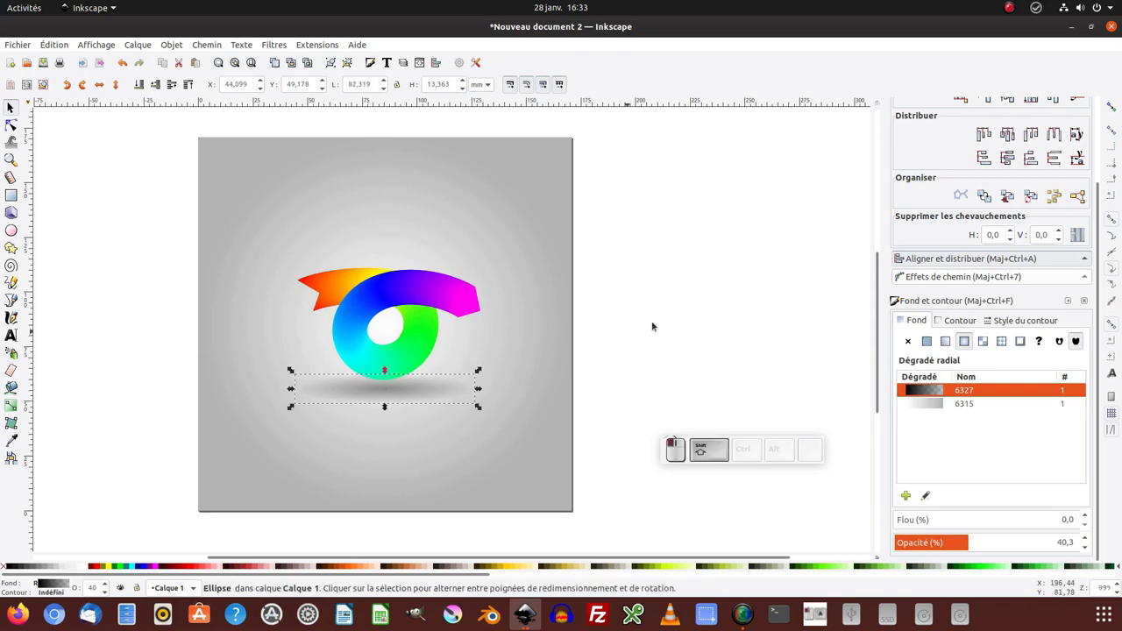
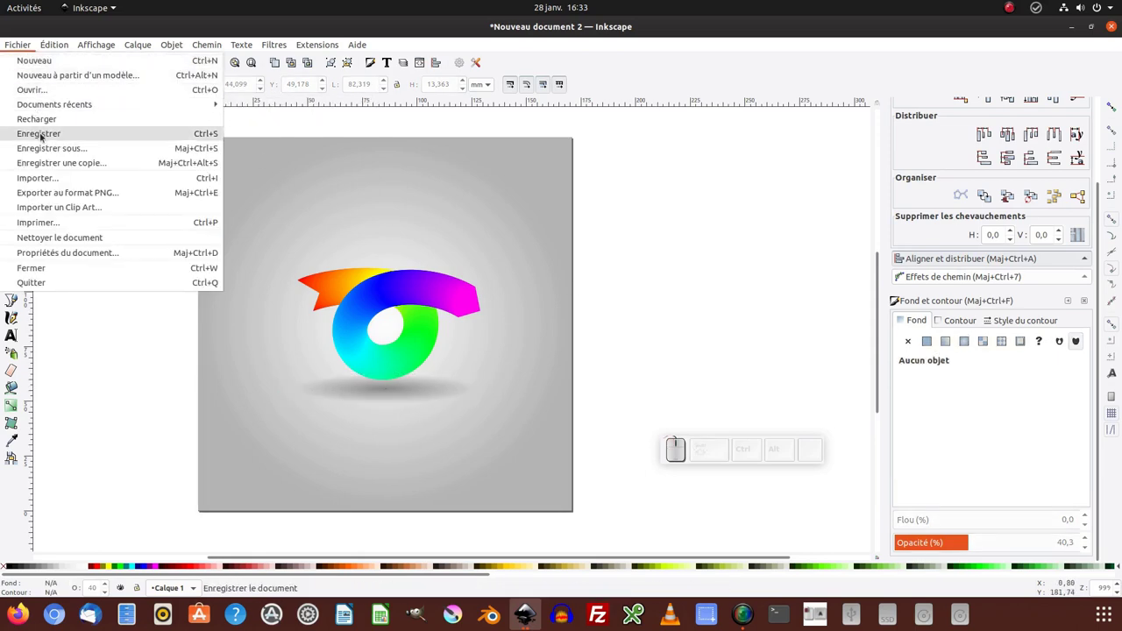
# Save the drawing as dessin.svg in the Bureau folder.
pyautogui.click(46, 138)
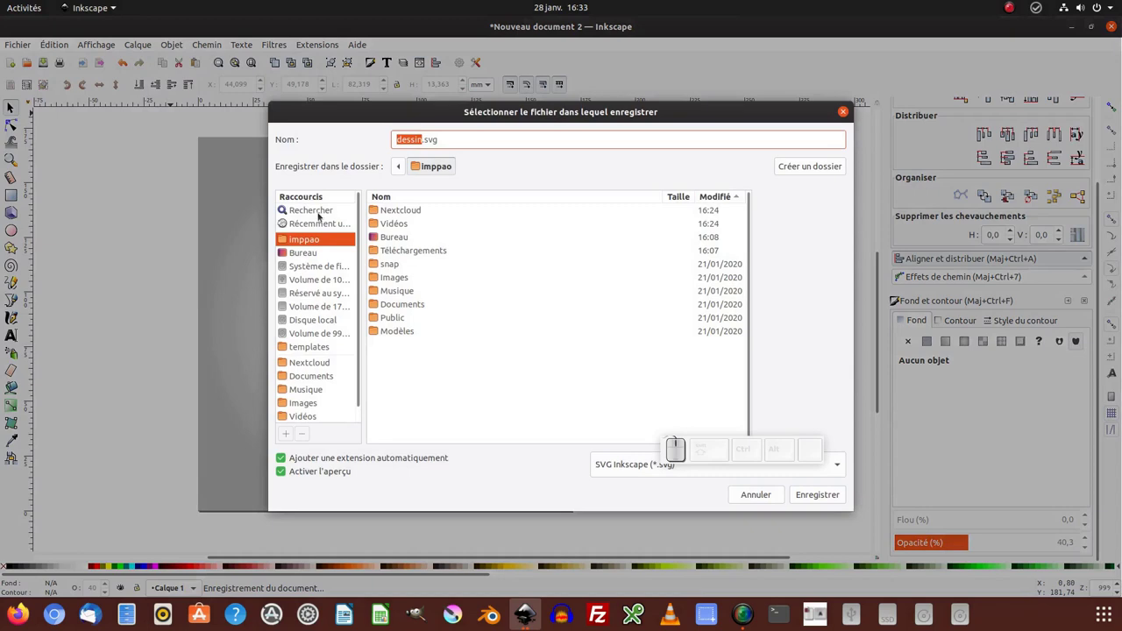
pyautogui.click(305, 252)
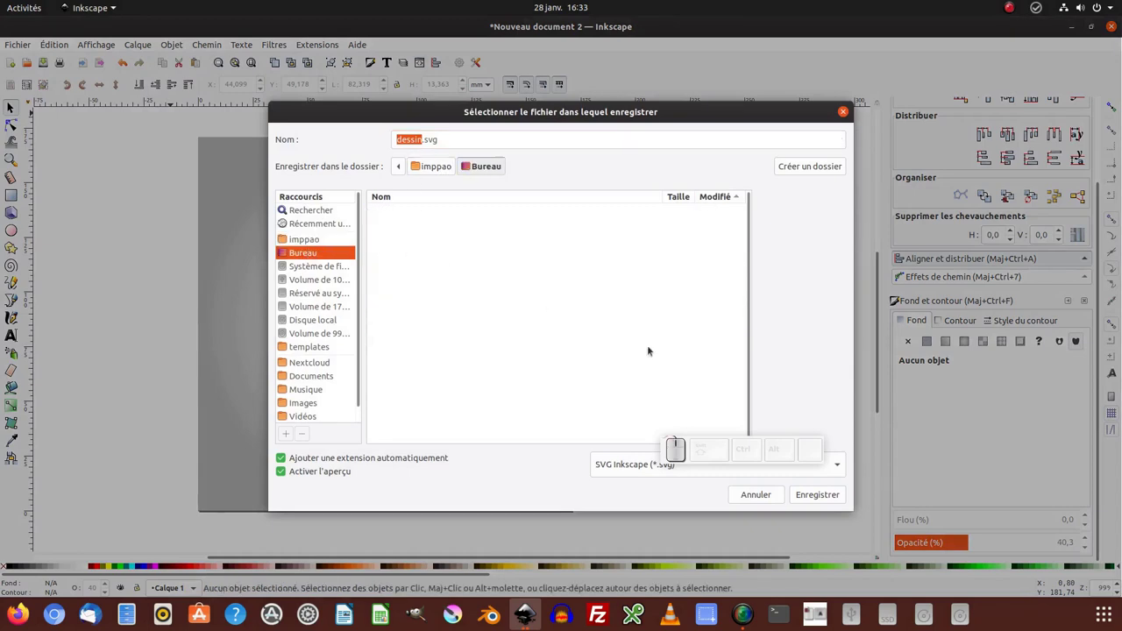
pyautogui.click(815, 499)
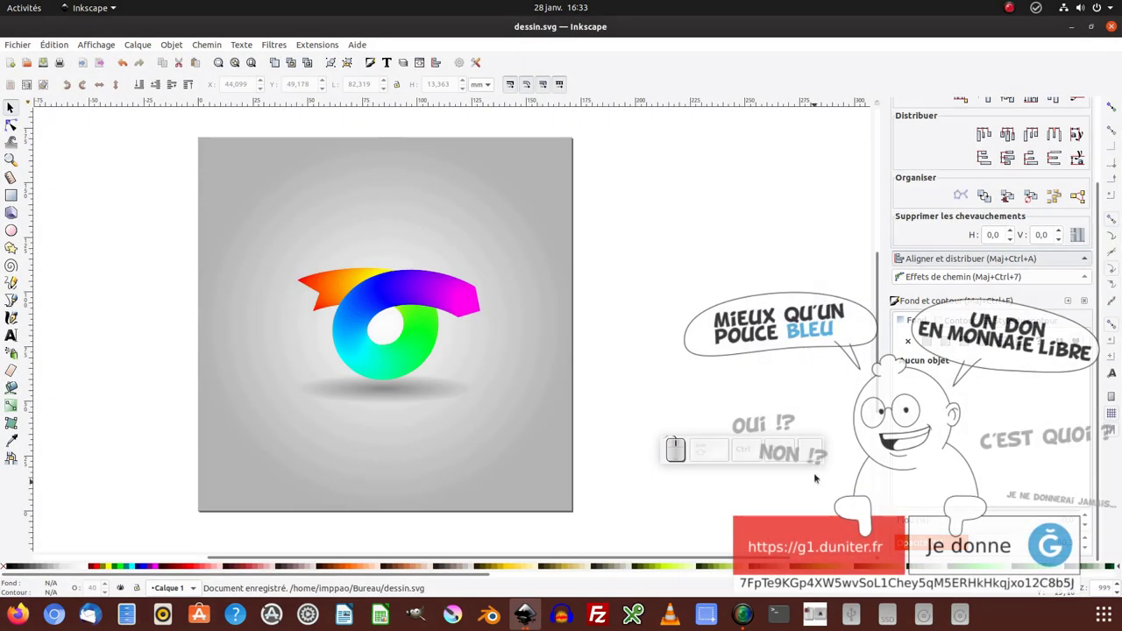
pyautogui.click(555, 361)
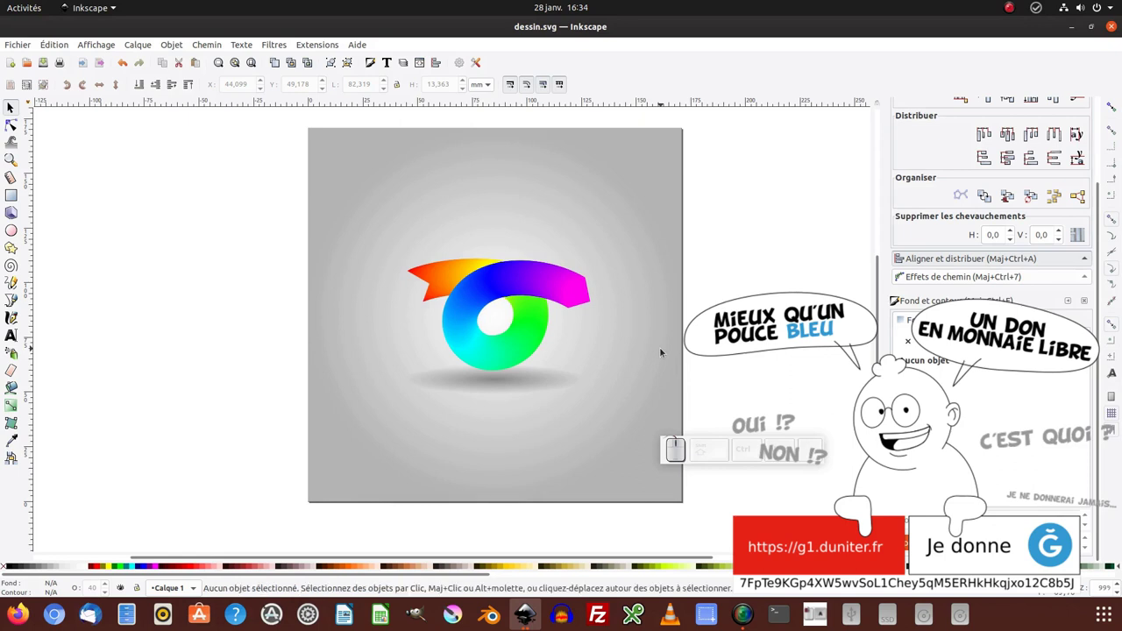